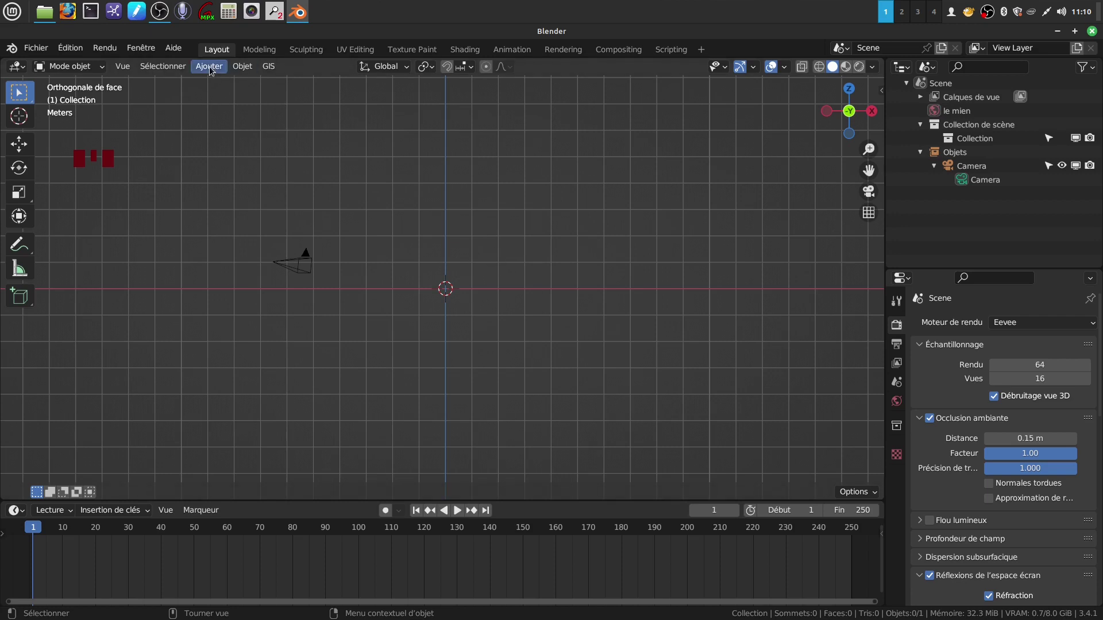
Browse the Add > Mesh list to pick a UV Sphere for the camera-only scene
drag(215, 69, 376, 115)
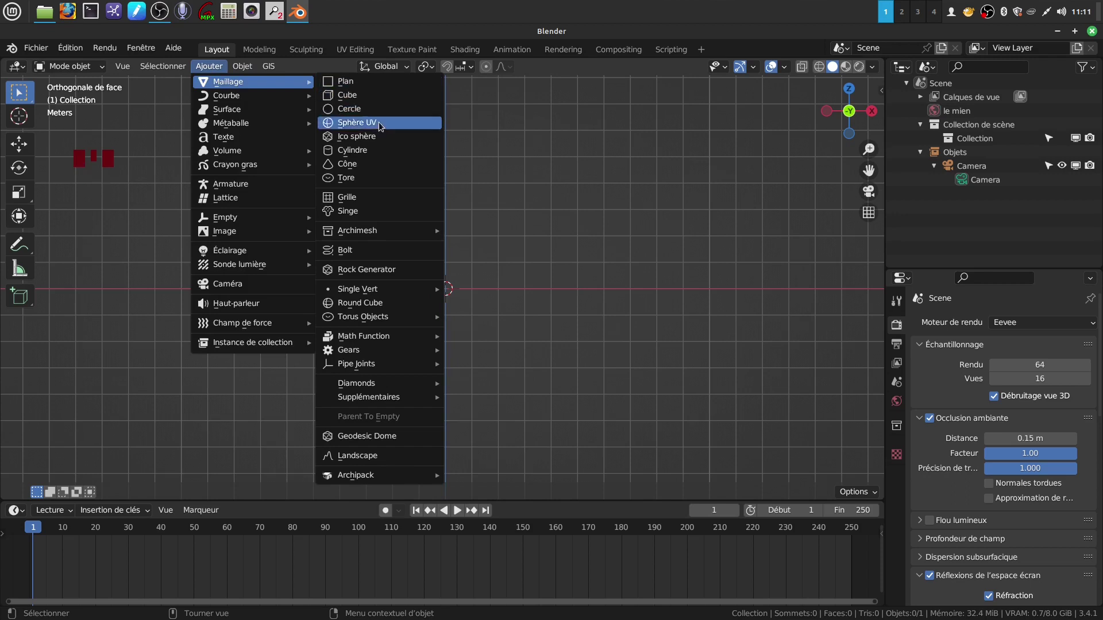
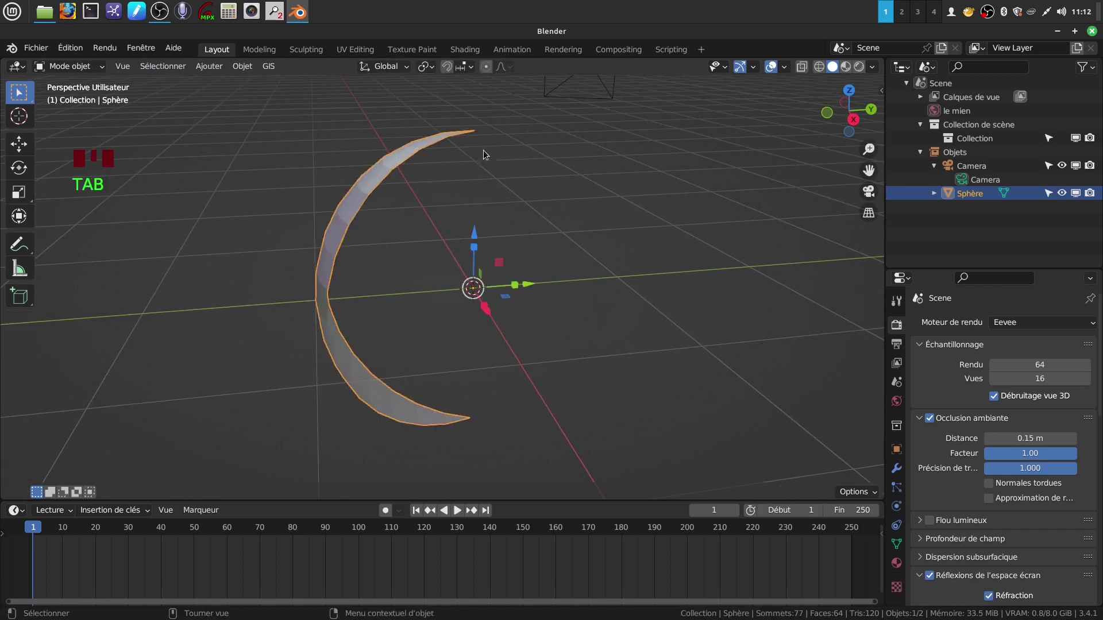
Apply smooth shading to the sphere and show its empty Material Properties
drag(405, 276, 325, 351)
drag(325, 350, 379, 354)
scroll(down, 3)
drag(403, 310, 900, 560)
click(900, 560)
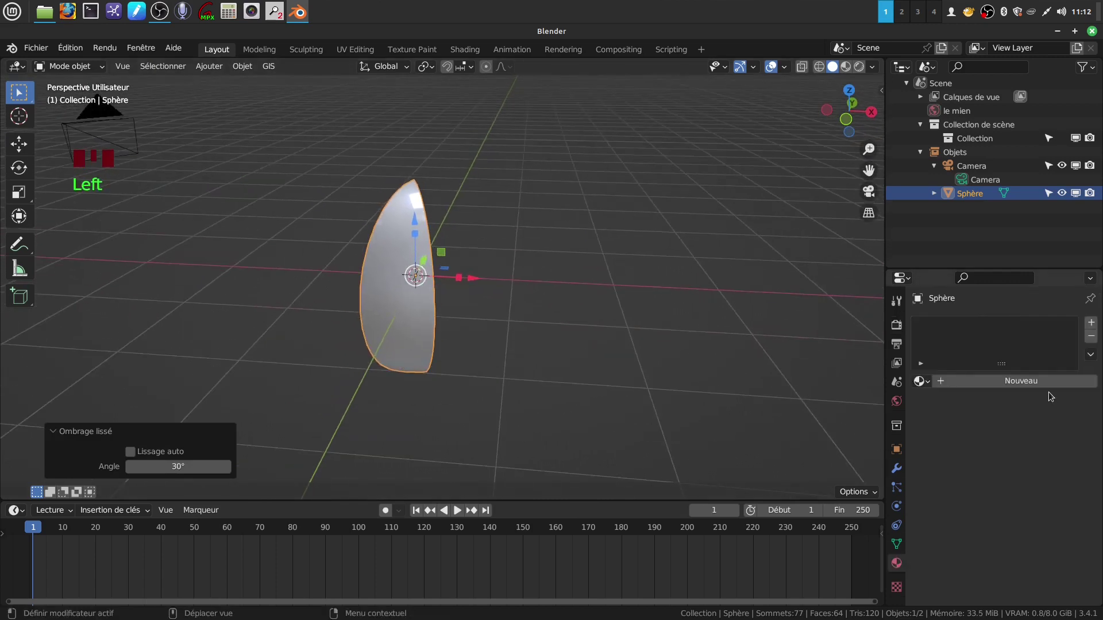
Create a new material whose base colour is an image texture loaded from tranche tuto.png
drag(1040, 383, 1008, 458)
scroll(down, 3)
drag(997, 431, 956, 453)
scroll(down, 3)
drag(1045, 515, 1006, 413)
scroll(up, 3)
drag(1024, 387, 629, 387)
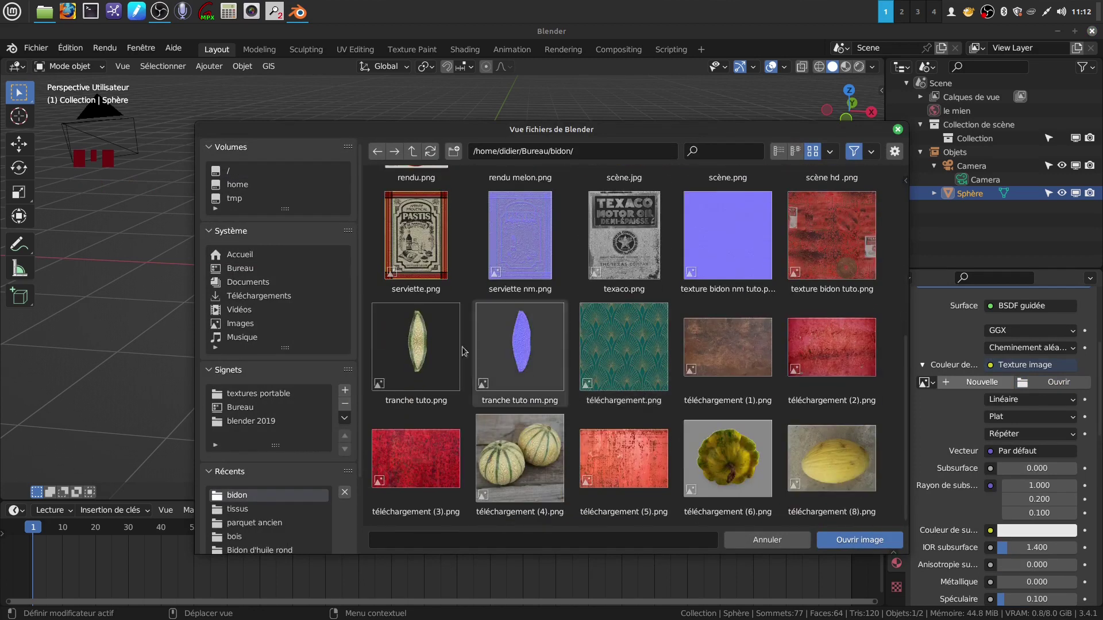
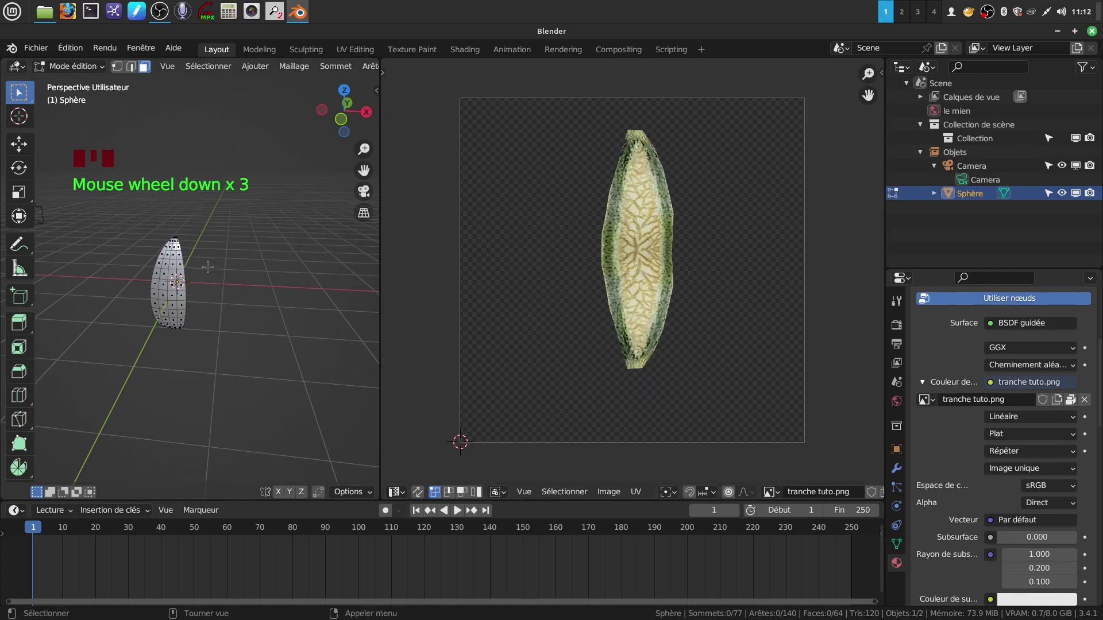
Select the whole sphere mesh and unwrap it into a UV layout
key(a)
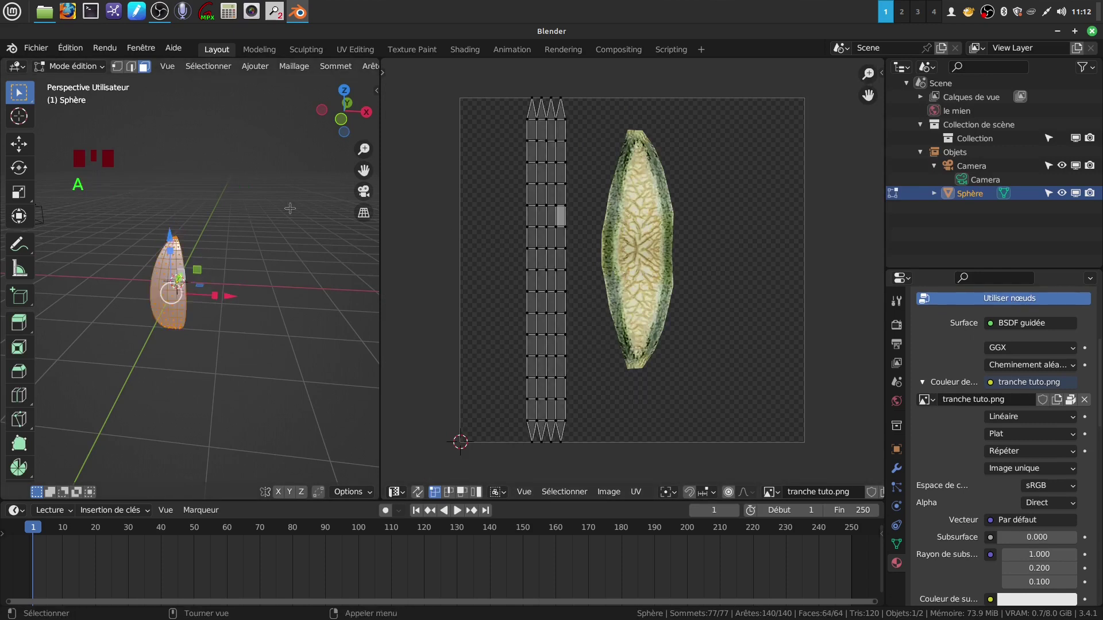
key(u)
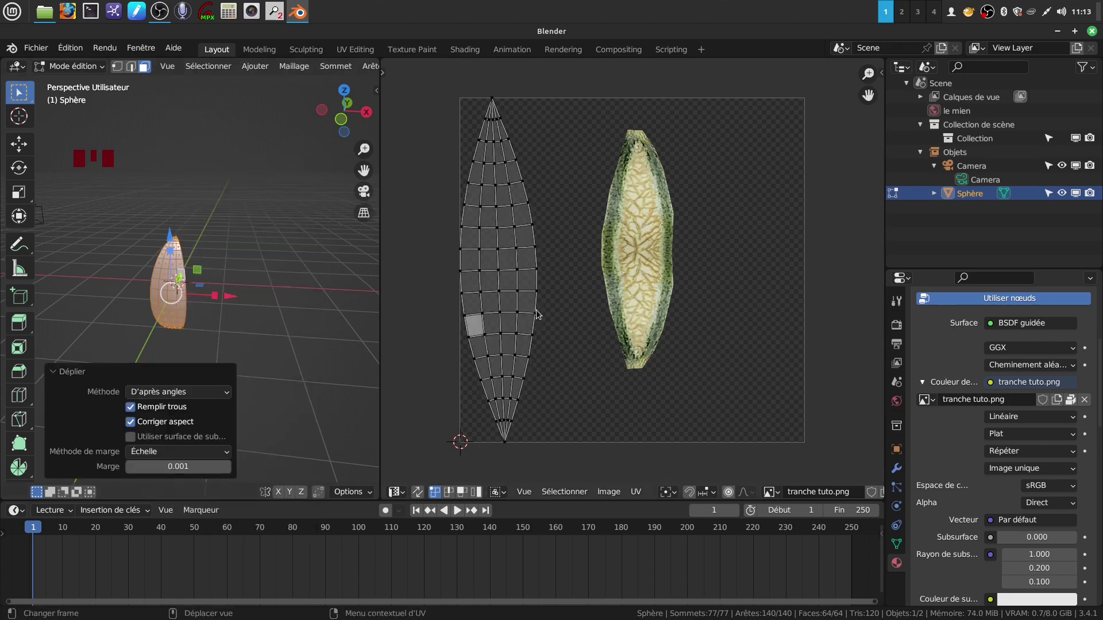
drag(457, 86, 483, 114)
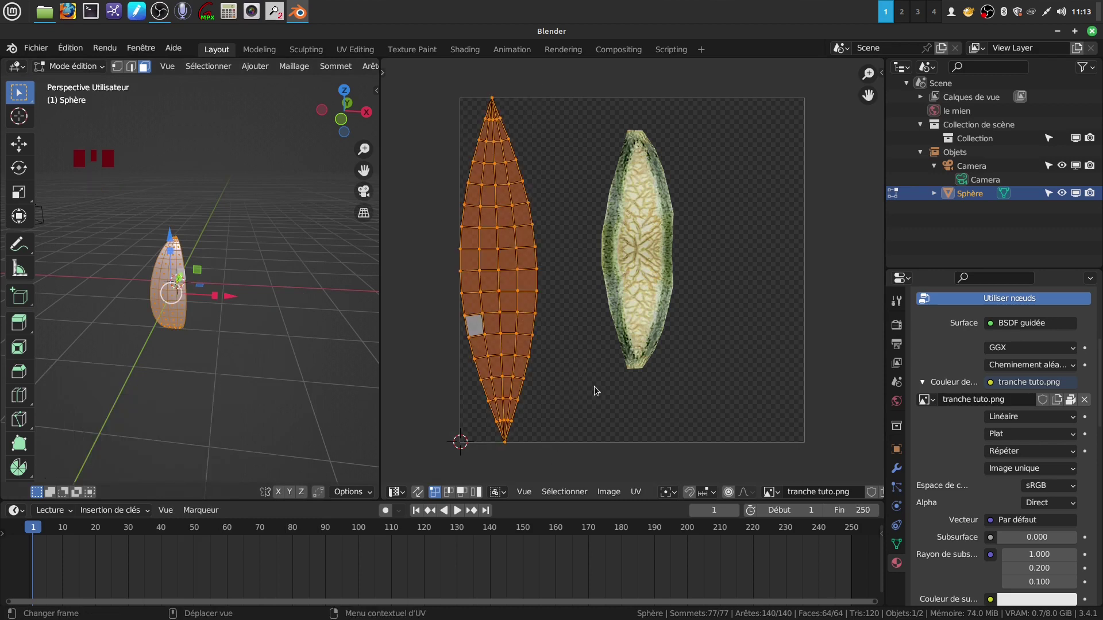
Move, scale and rotate the UV layout so it sits over the melon slice in the image
key(g)
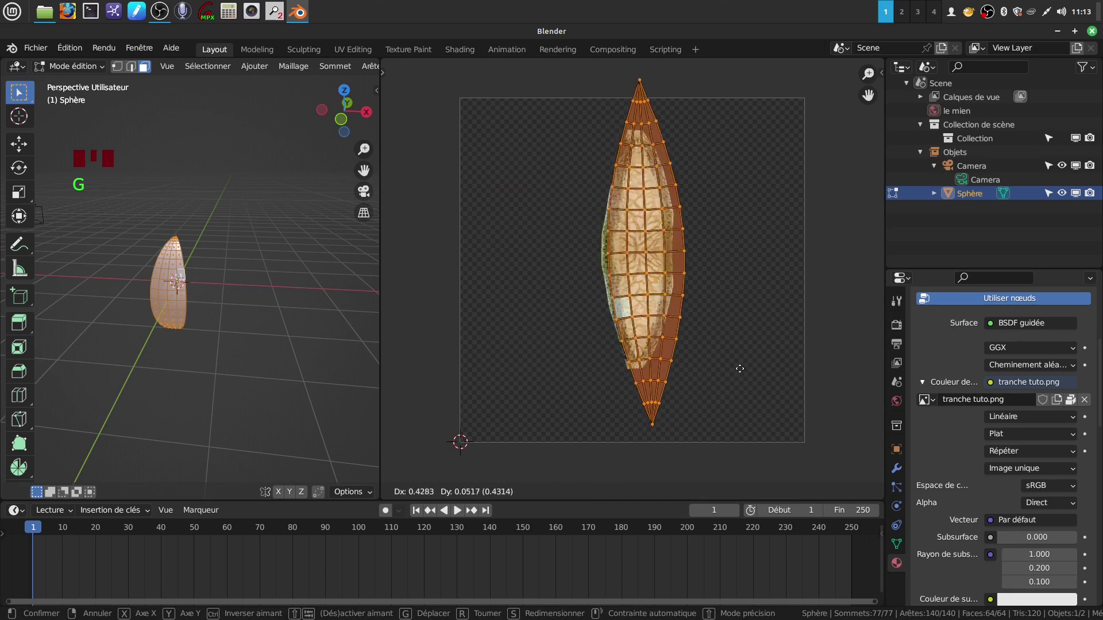
key(s)
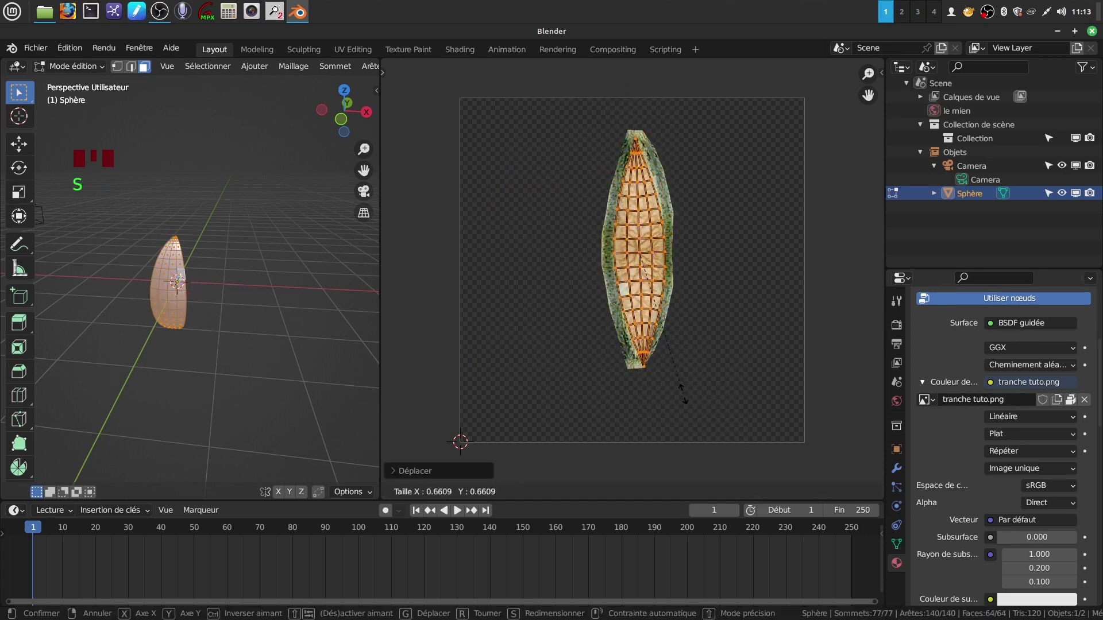
scroll(up, 3)
key(r)
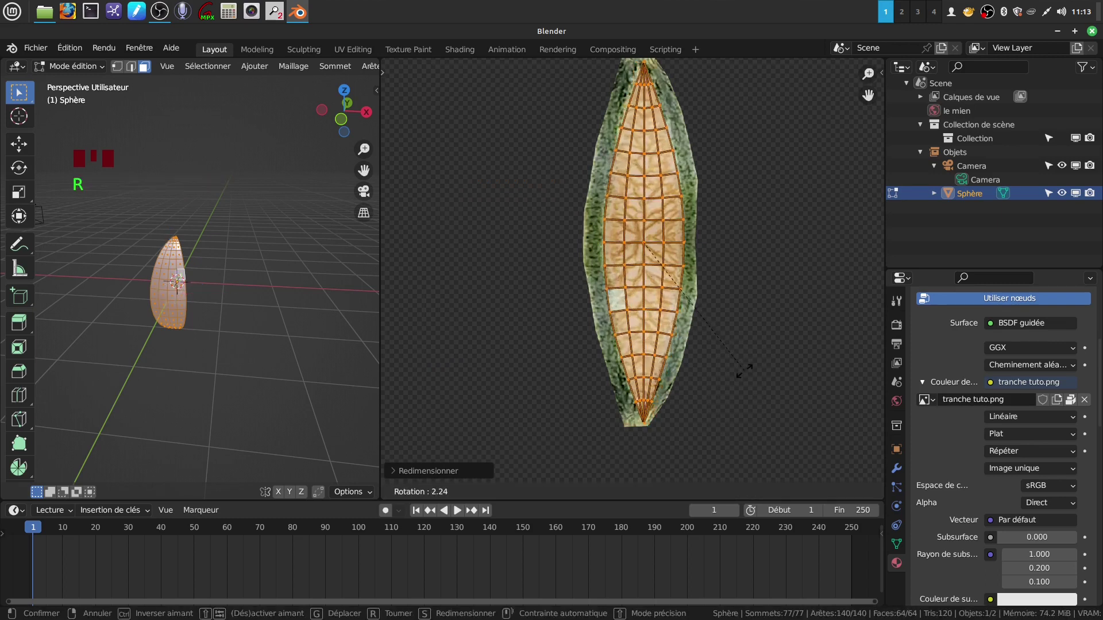
drag(742, 331, 743, 361)
key(g)
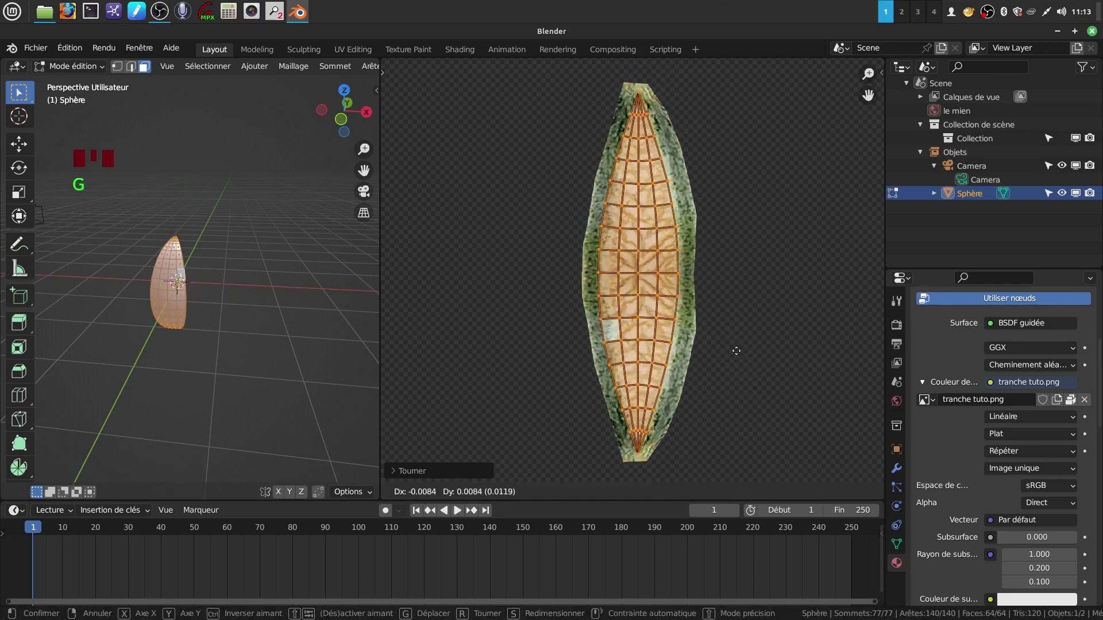
key(s)
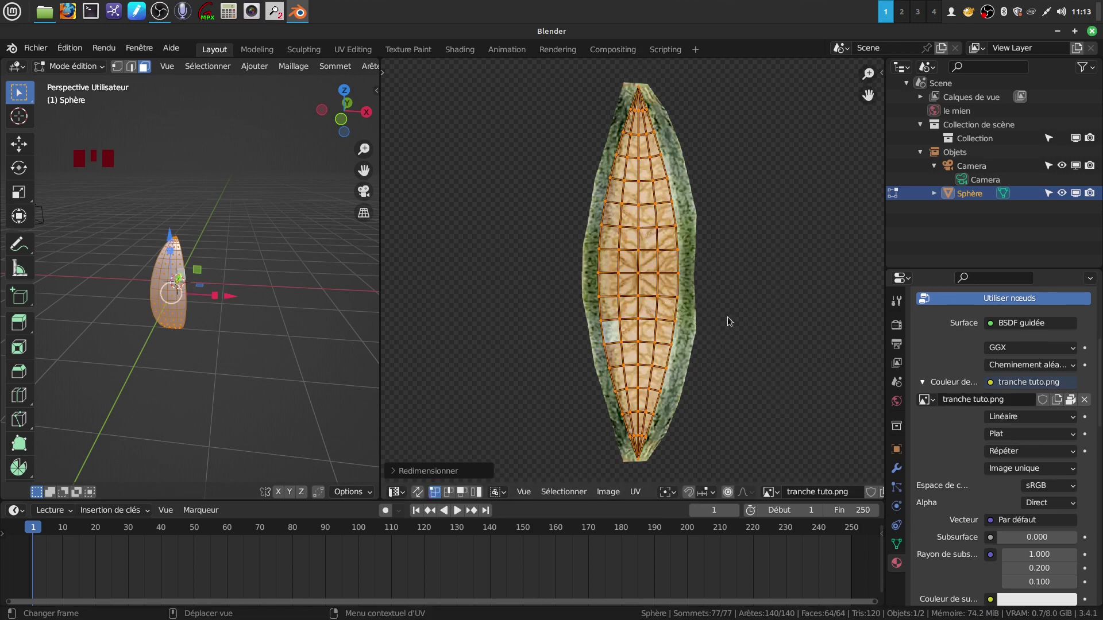
key(s)
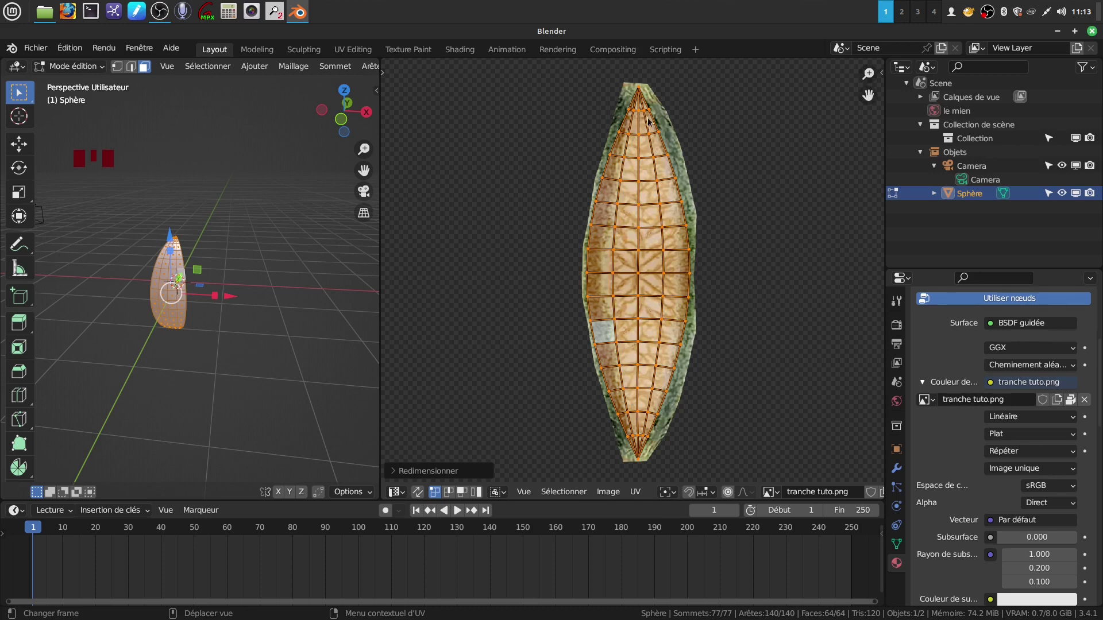
Pan the UV view to the grid, select a top row of UV points and scale and shift it over the slice
drag(700, 206, 647, 277)
scroll(up, 3)
middle_click(667, 240)
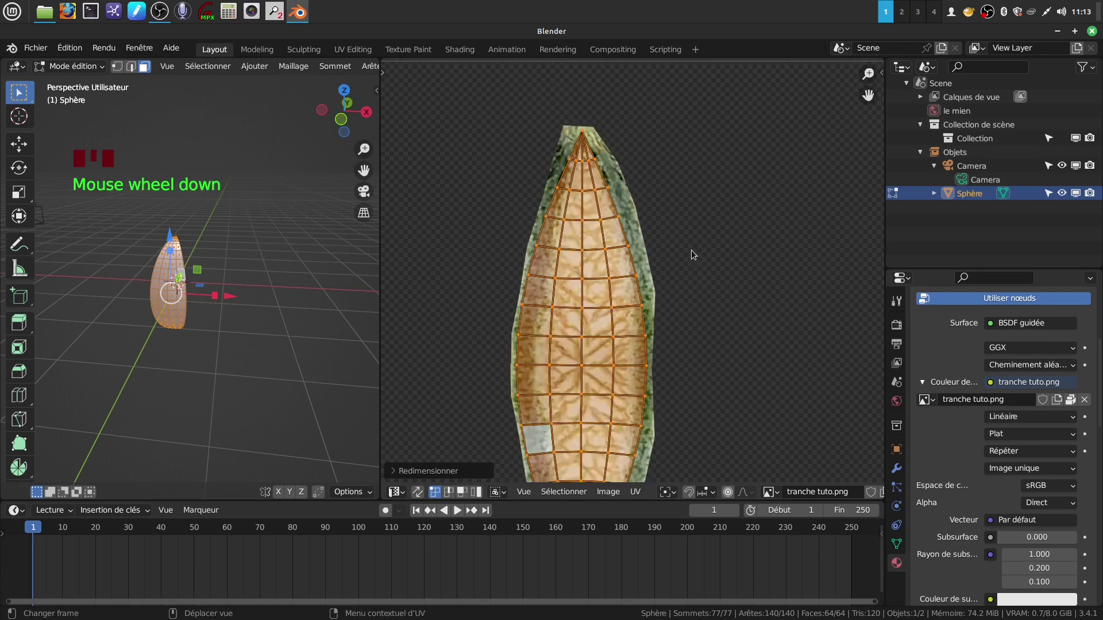
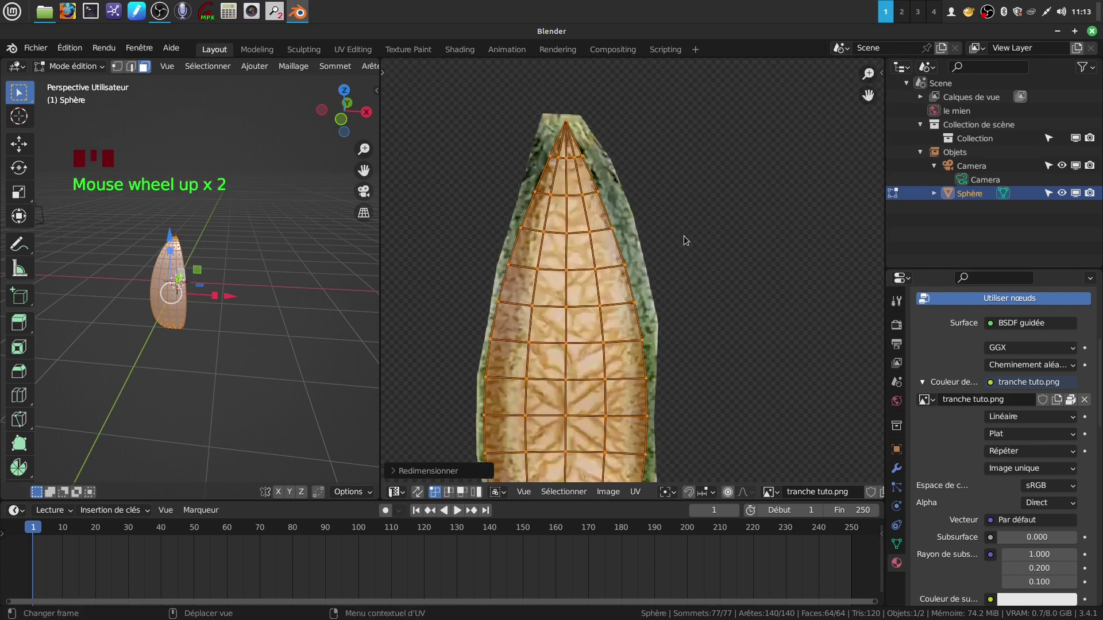
click(698, 237)
drag(537, 150, 558, 155)
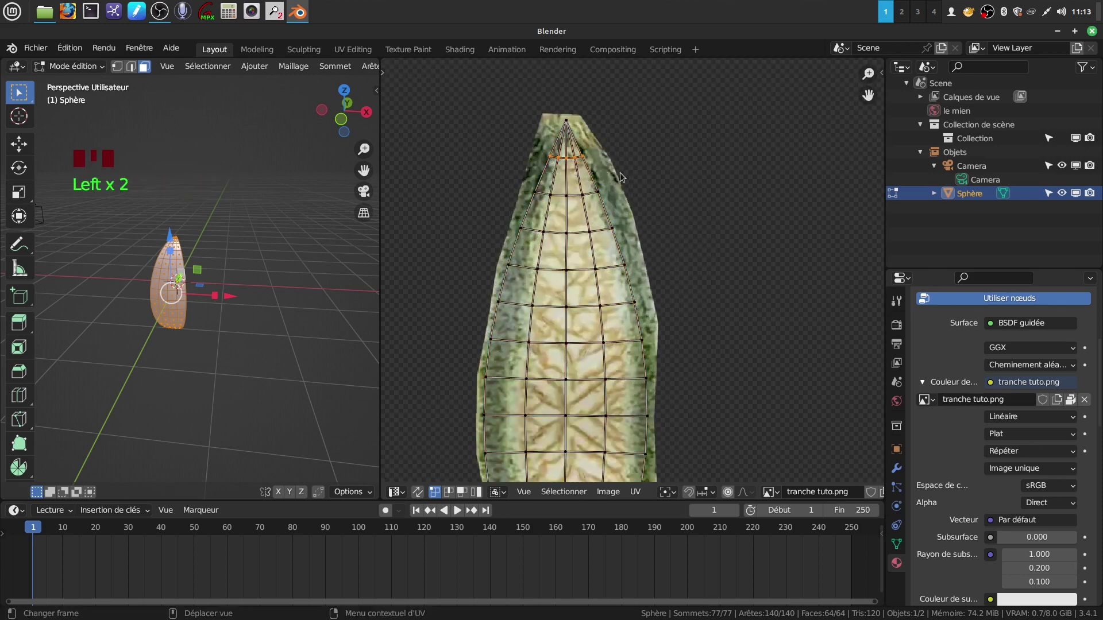
key(s)
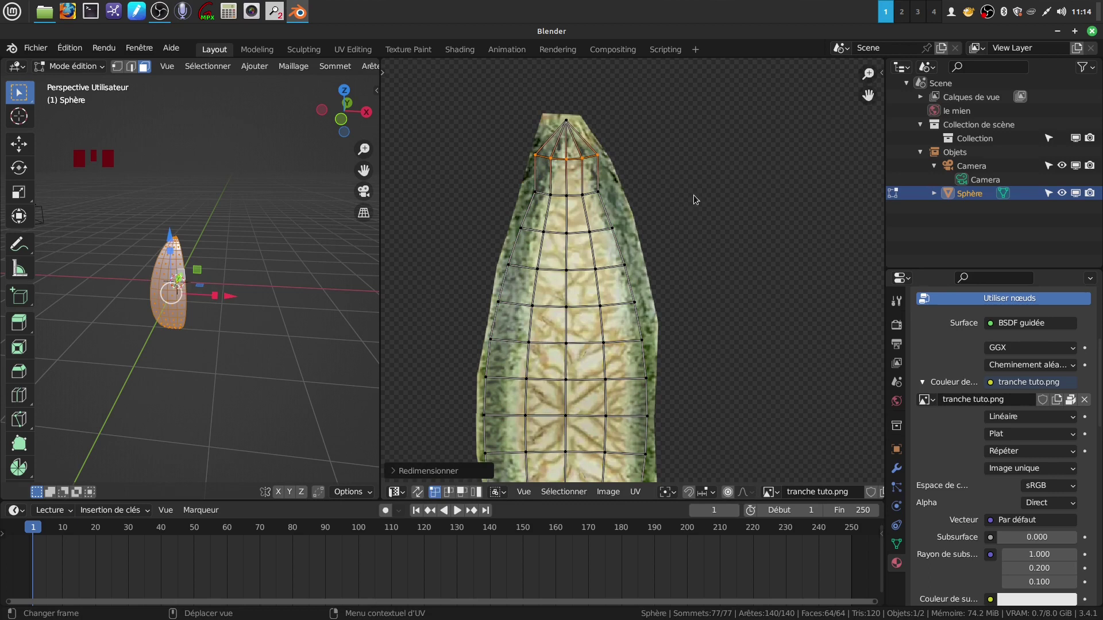
key(g)
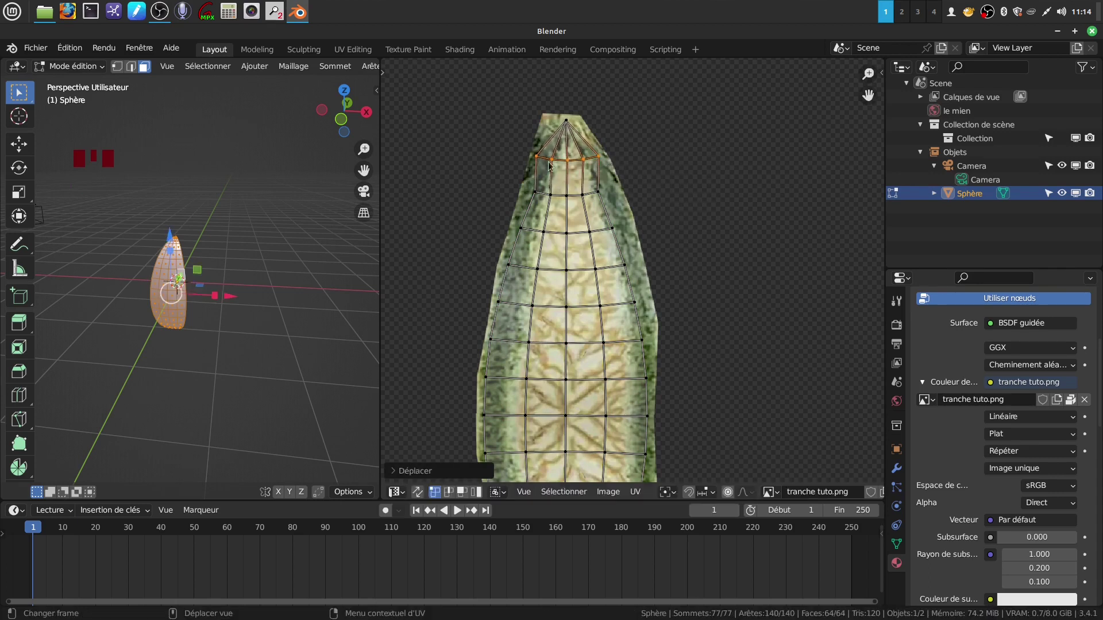
Select the next three UV rows in turn, scaling each up and nudging it into place
drag(538, 188, 560, 194)
key(s)
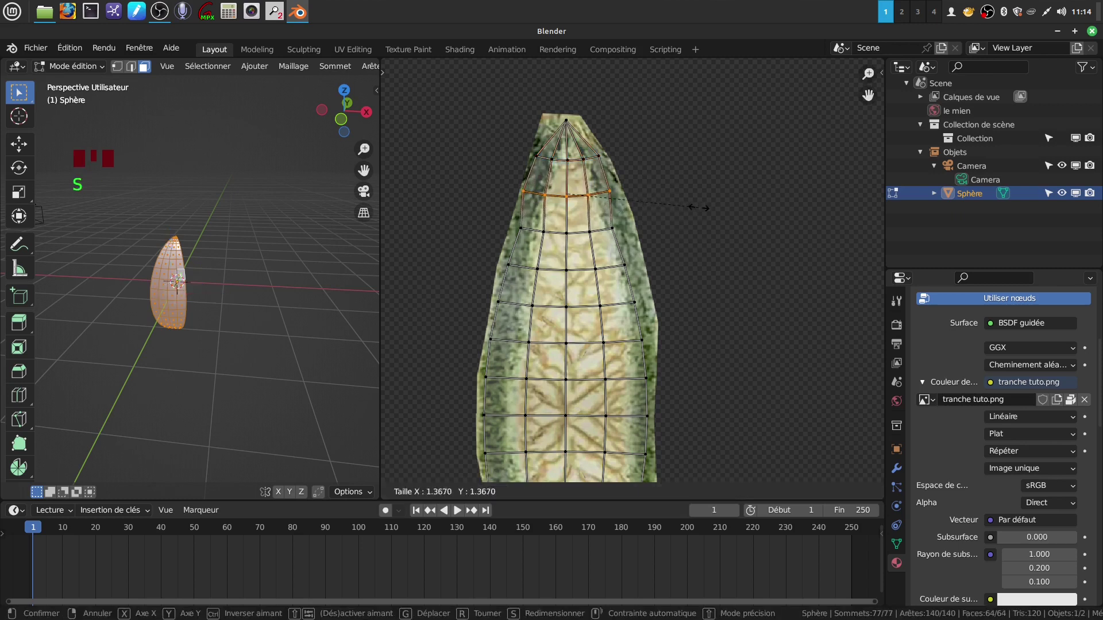
key(g)
drag(514, 218, 584, 230)
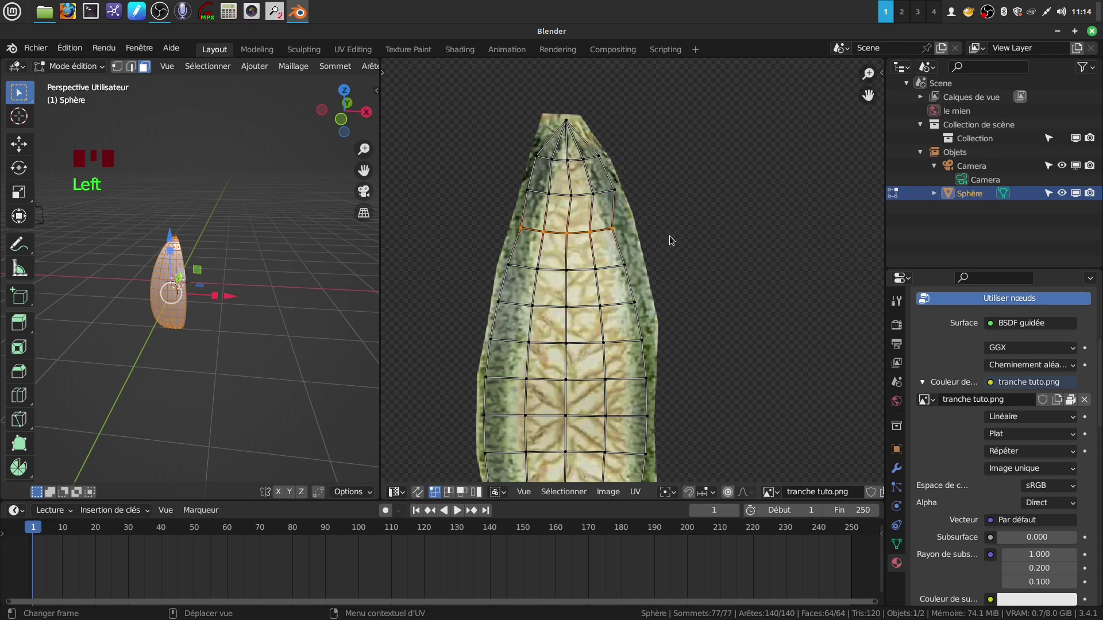
key(s)
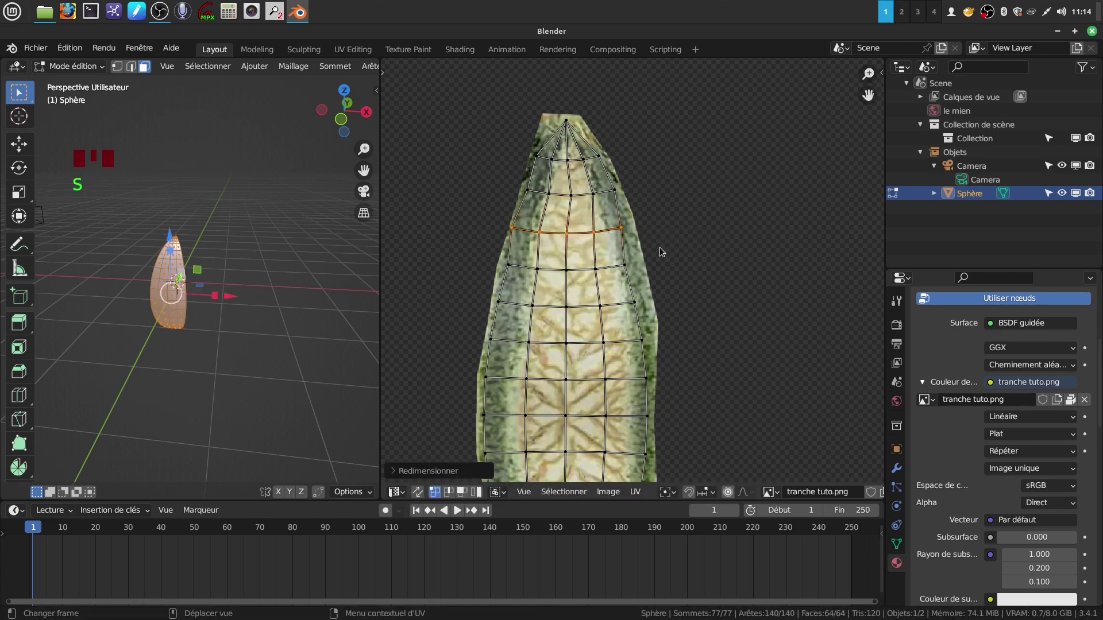
key(g)
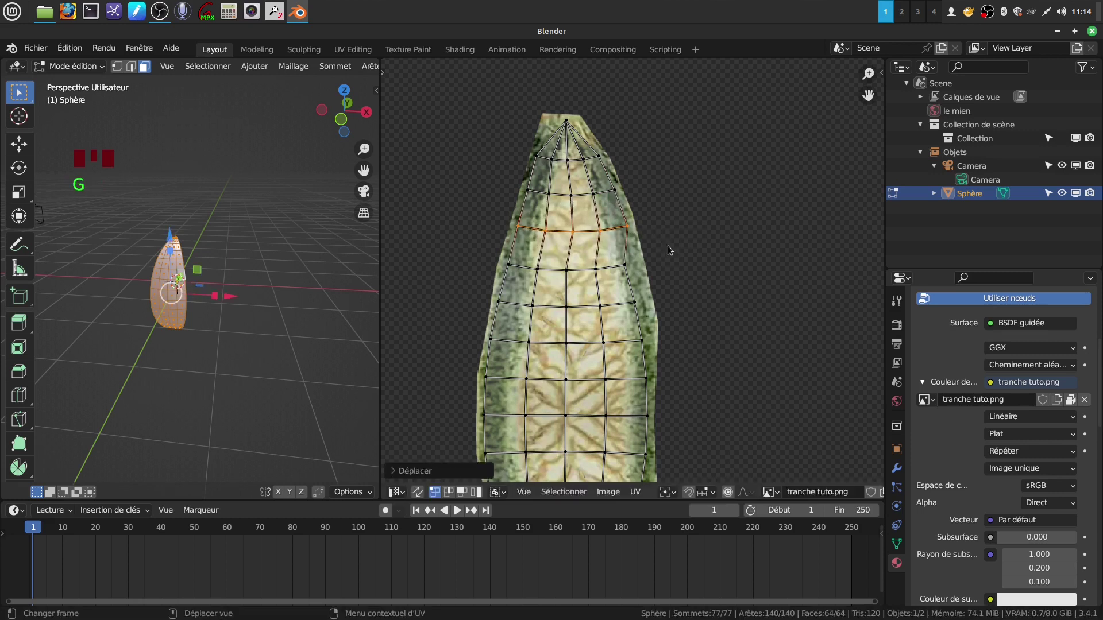
drag(490, 253, 536, 259)
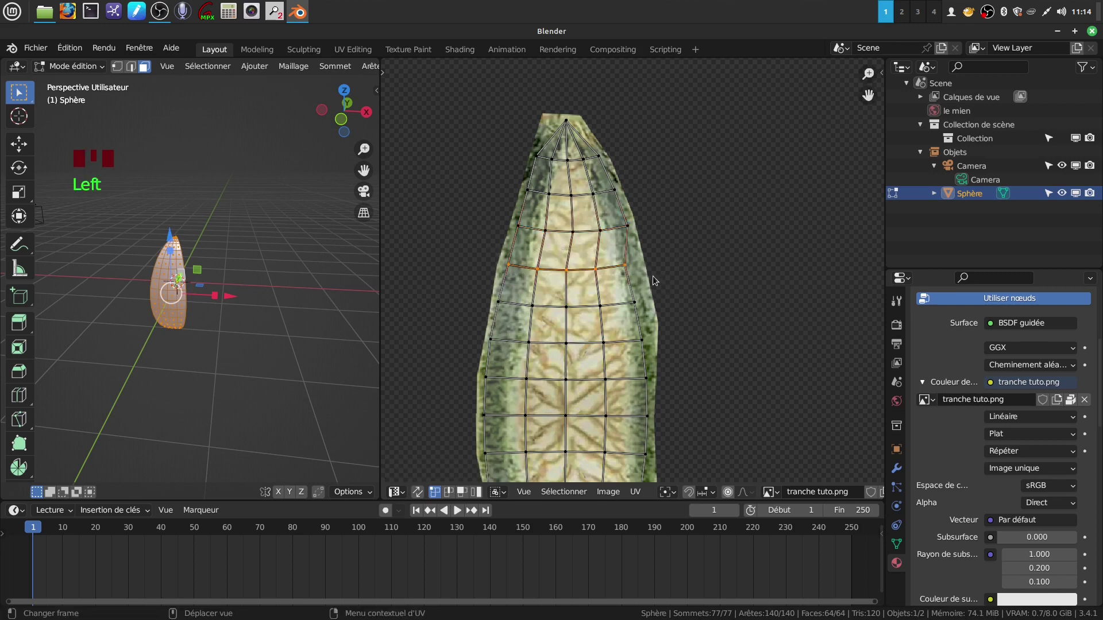
key(s)
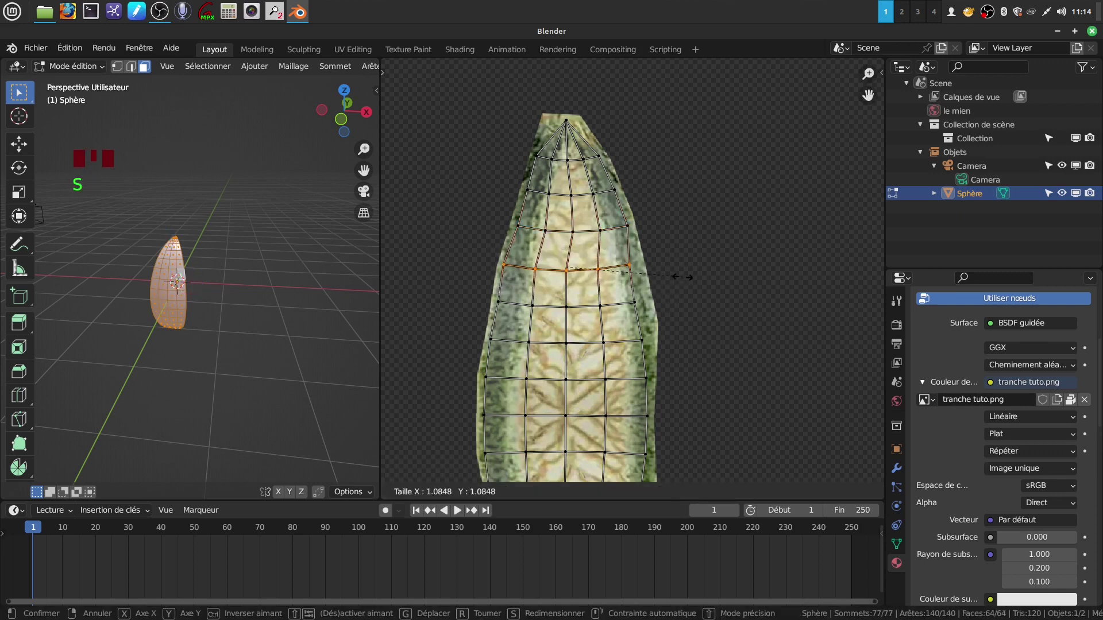
Move and stretch the selected UV points across the melon texture, then fine-tune them
key(g)
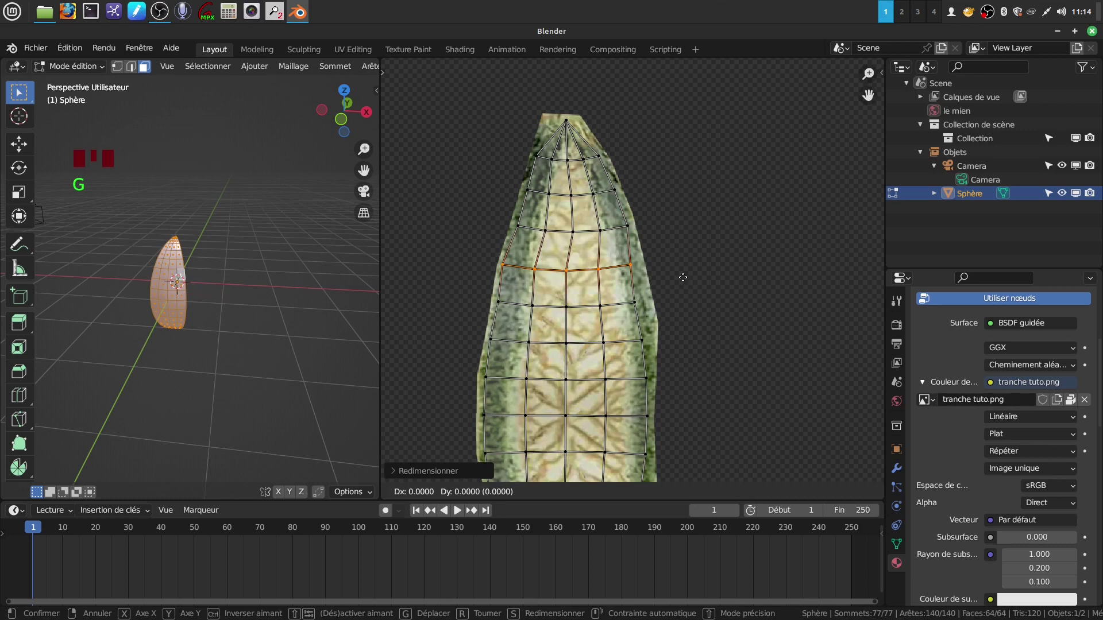
drag(682, 283, 658, 202)
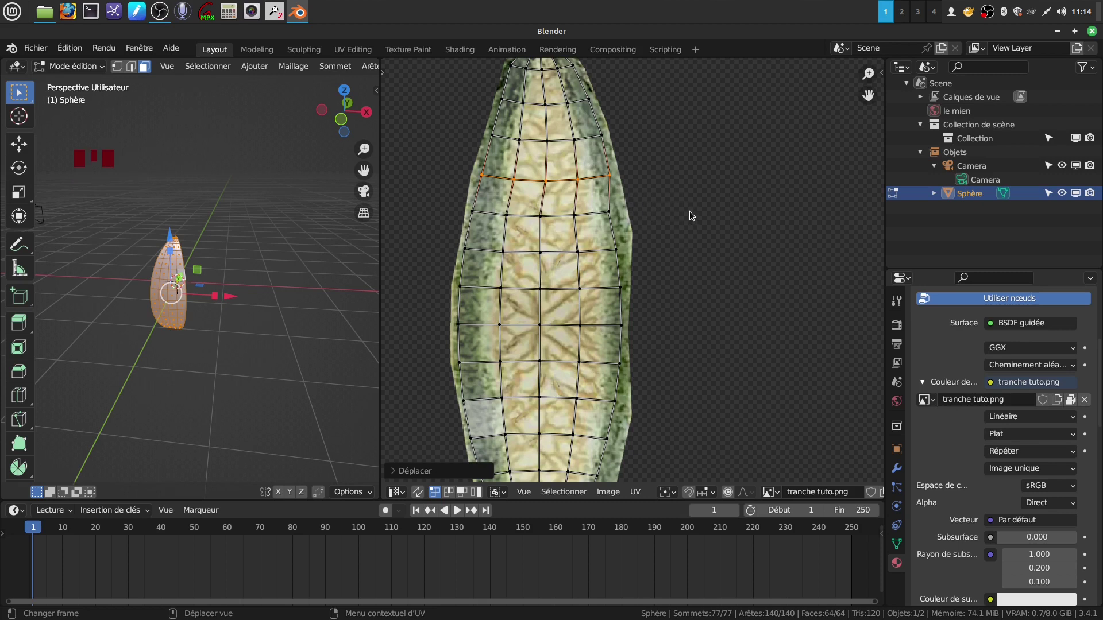
key(s)
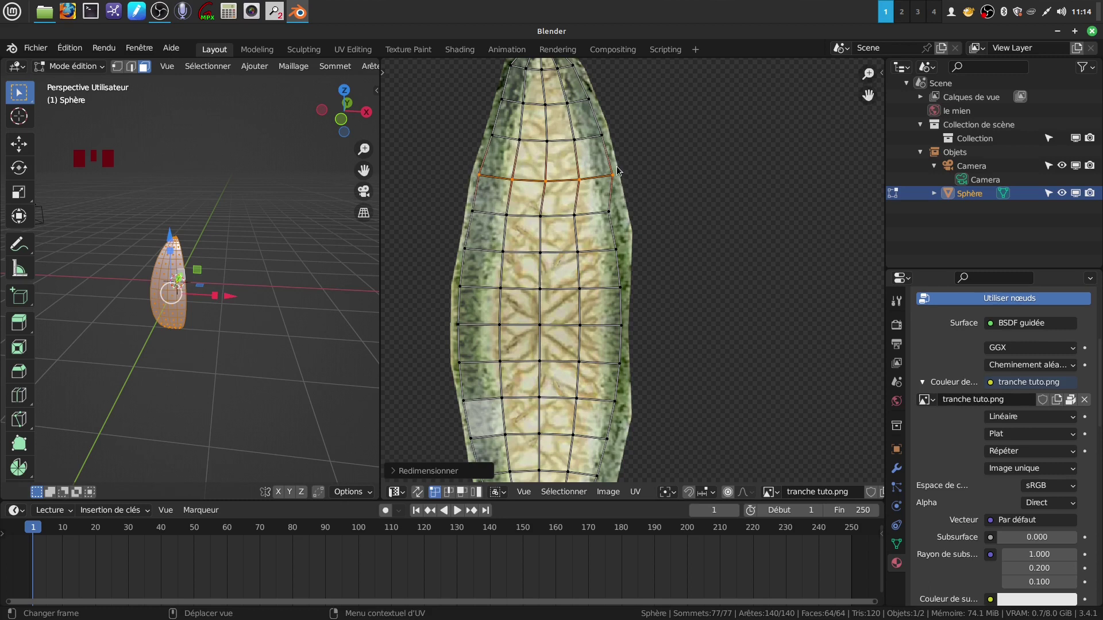
drag(466, 205, 472, 205)
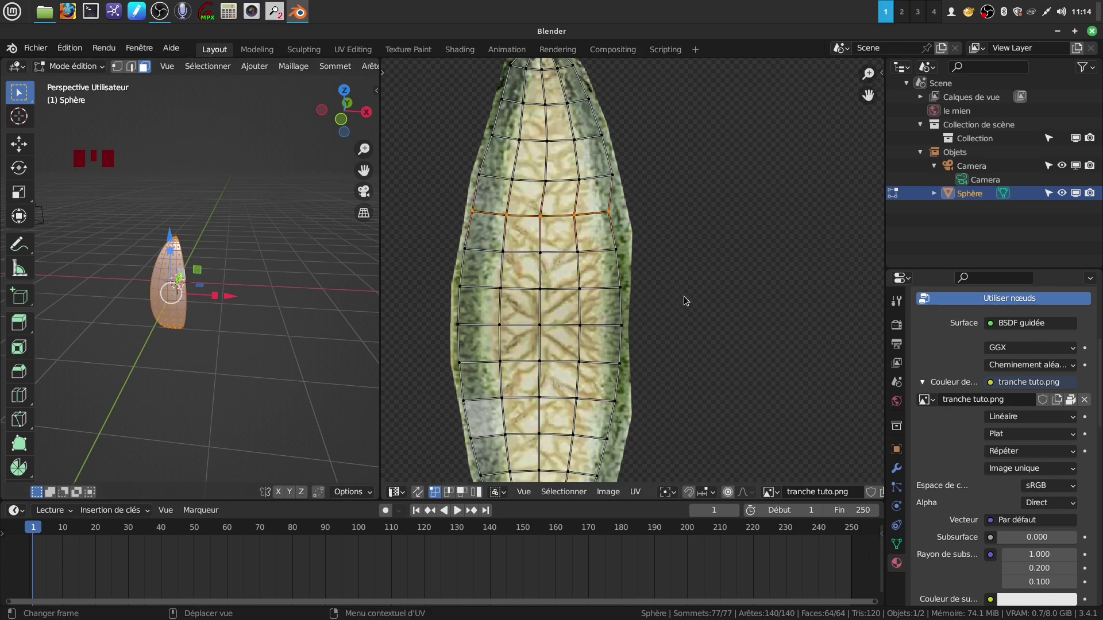
key(s)
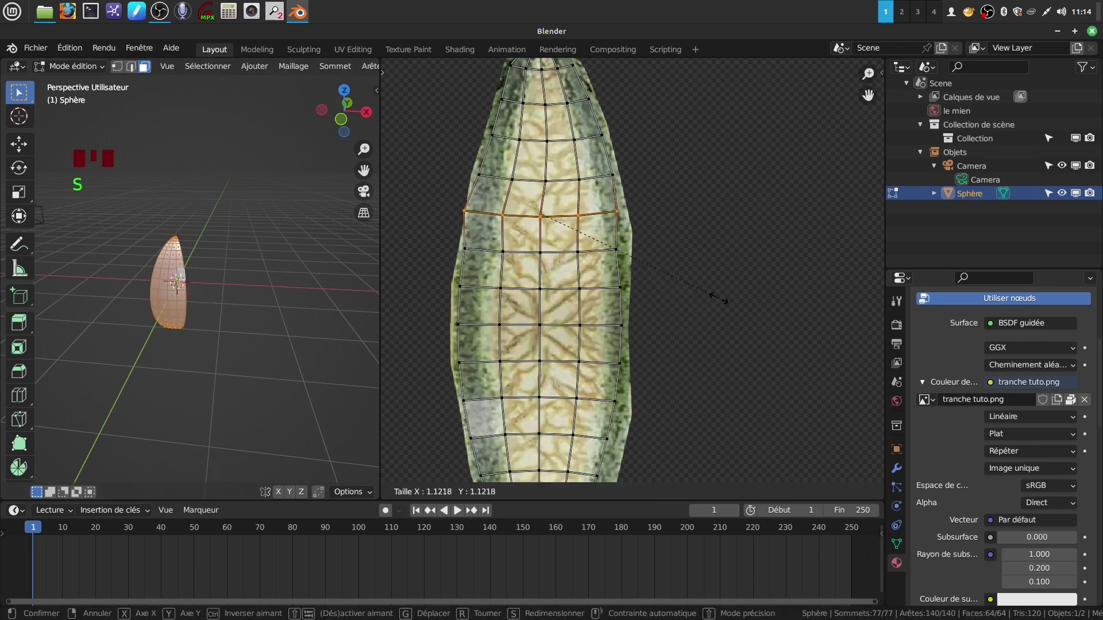
key(g)
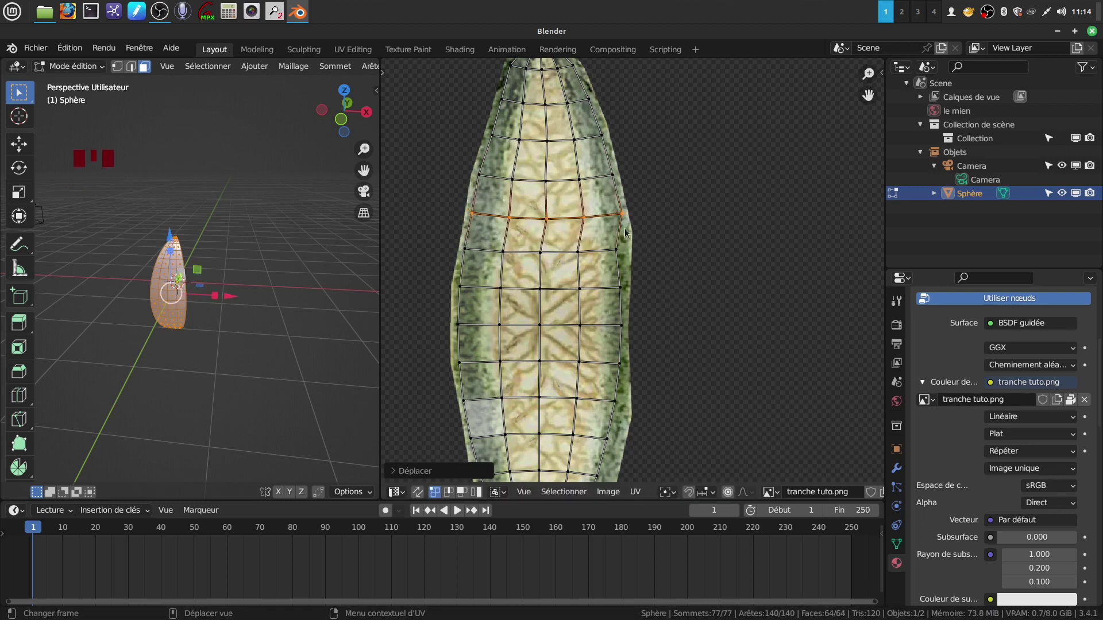
click(459, 242)
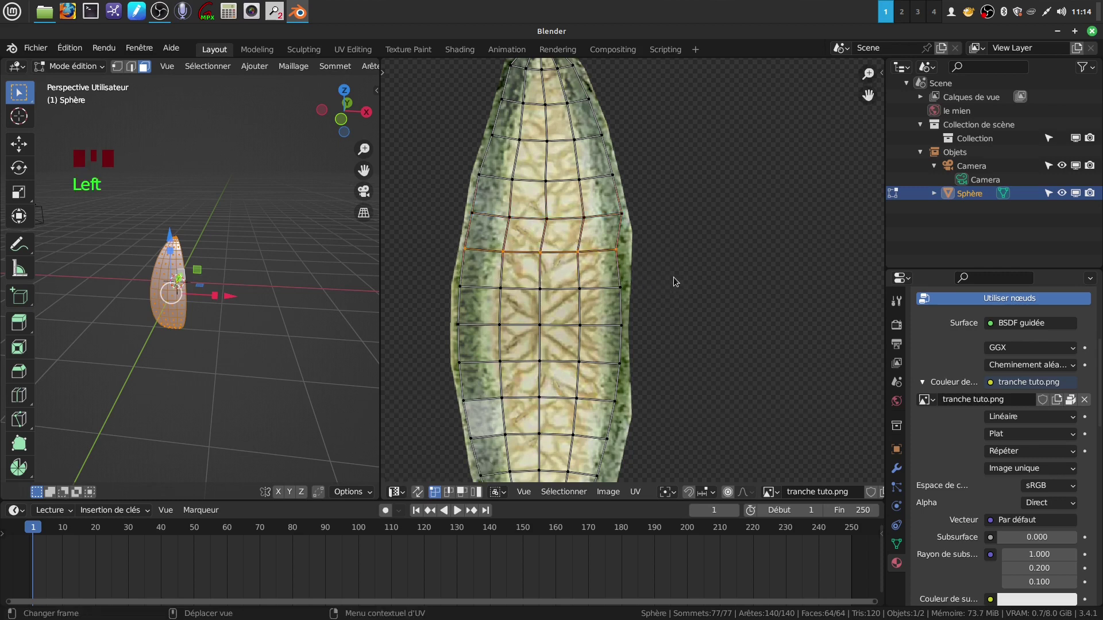
key(g)
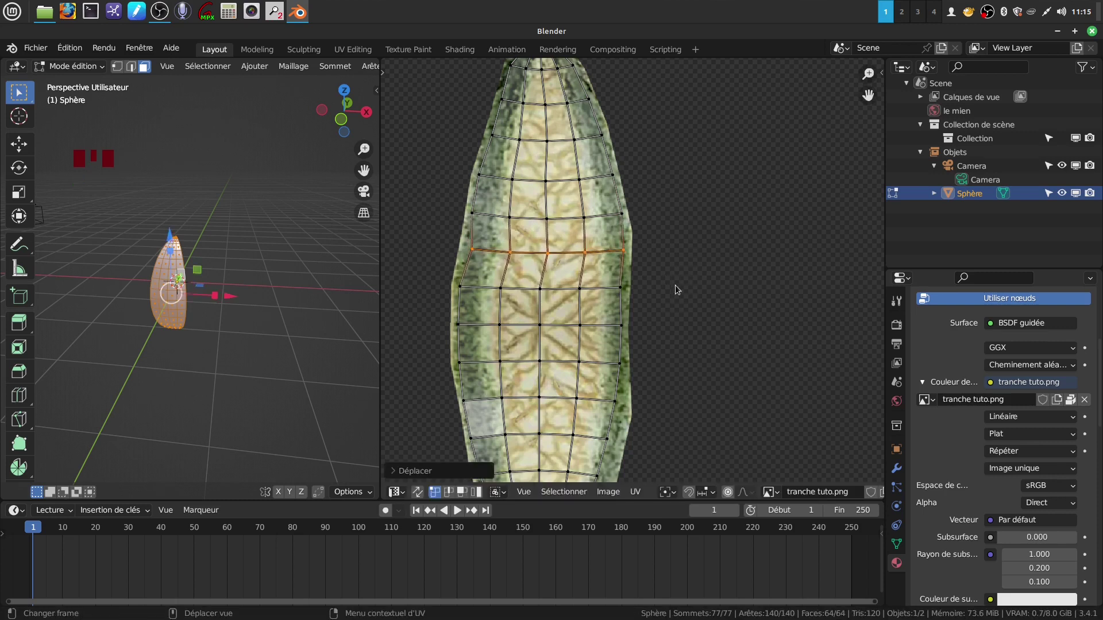
key(s)
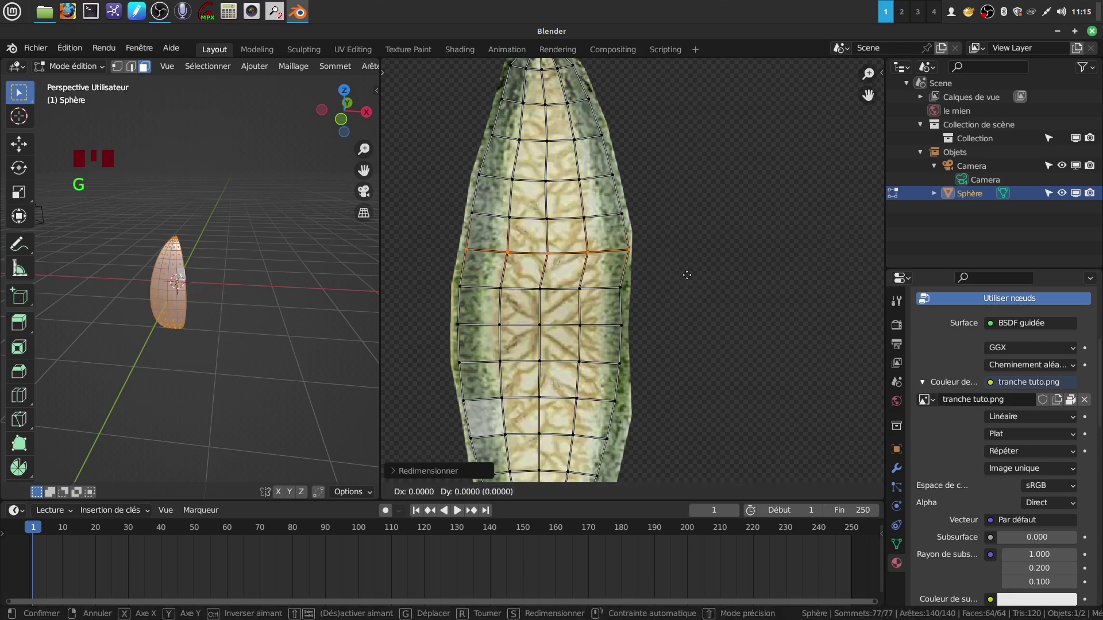
key(g)
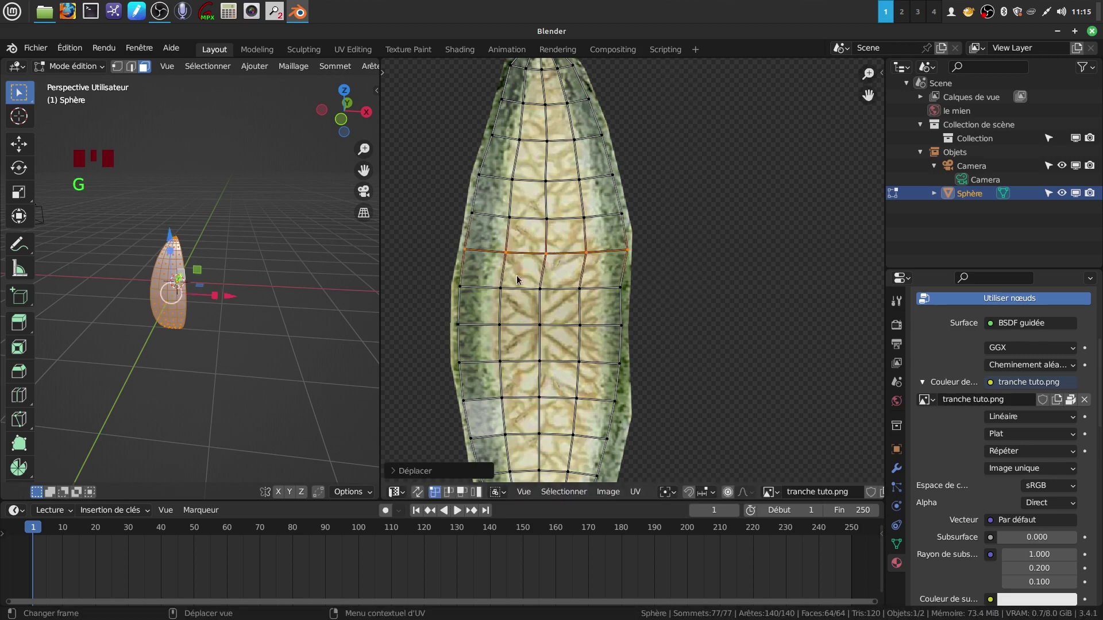
Select a row plus the lower UV points and move them further across the slice image
click(449, 281)
drag(669, 309, 619, 217)
drag(620, 217, 642, 228)
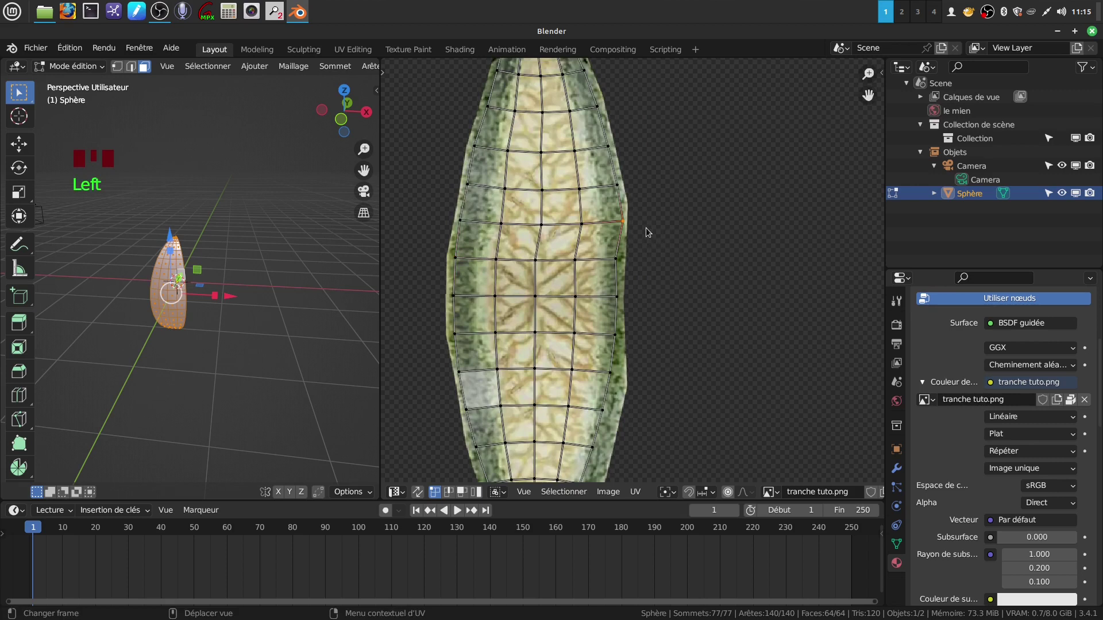
key(g)
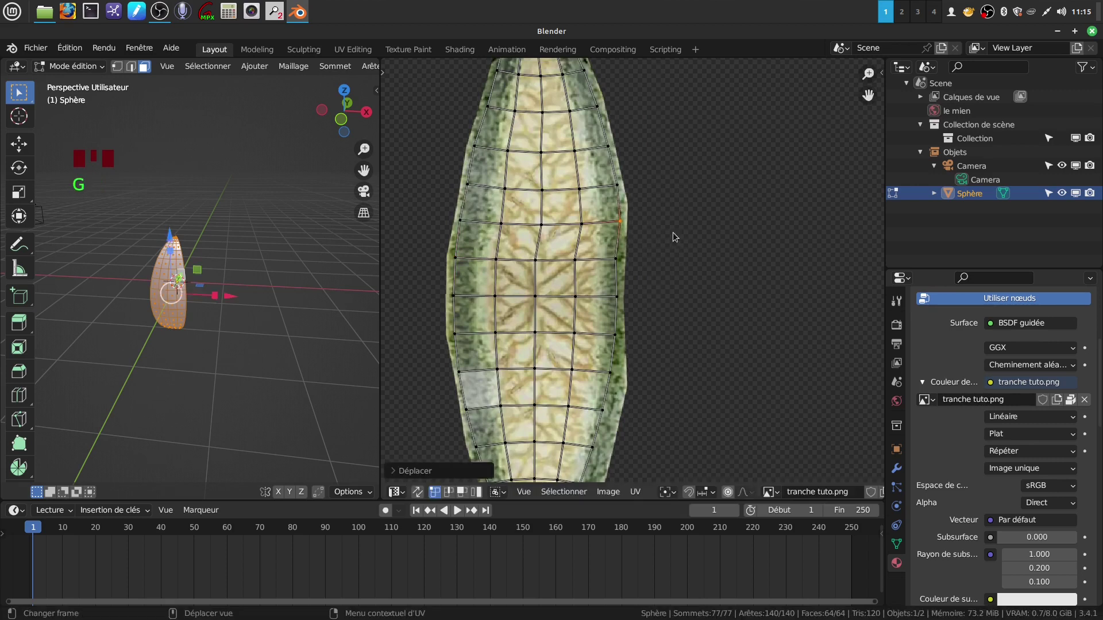
click(618, 180)
Bring the bottom pole of the UV grid into view and select the UV points around it
key(g)
drag(668, 316, 460, 220)
drag(460, 221, 510, 232)
key(g)
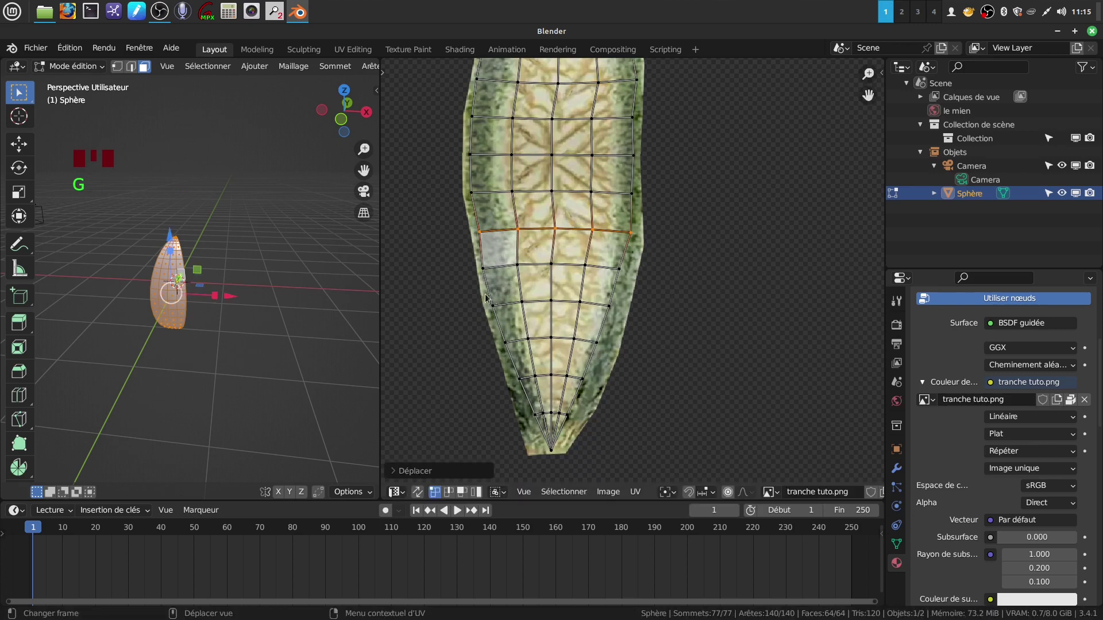
click(472, 263)
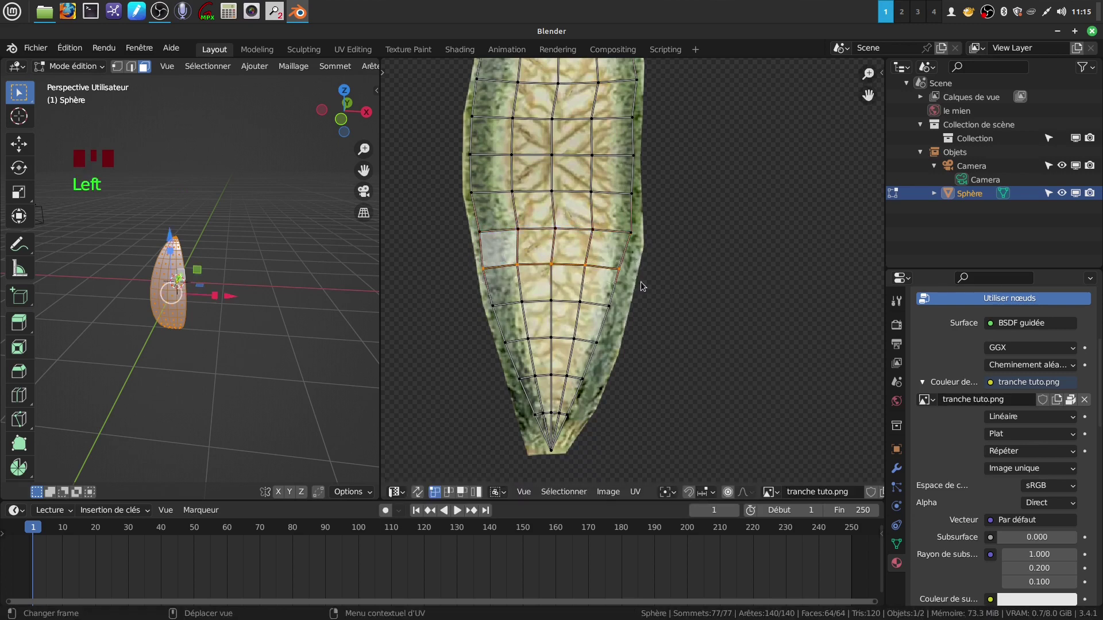
Shrink the bottom-pole UV points slightly and move them into place over the slice
key(s)
key(g)
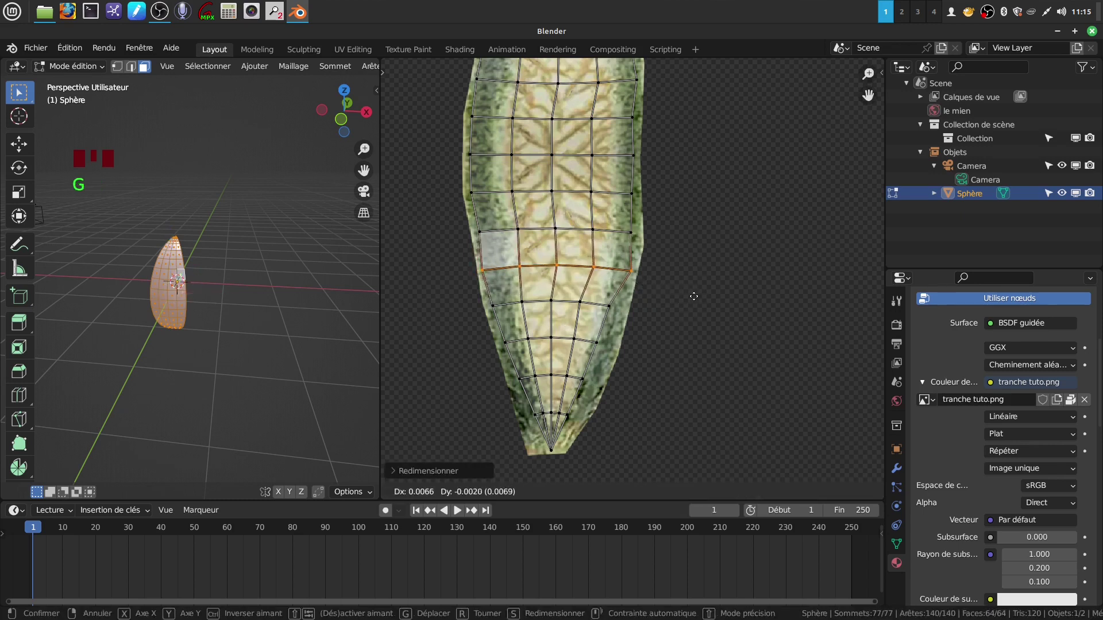
key(s)
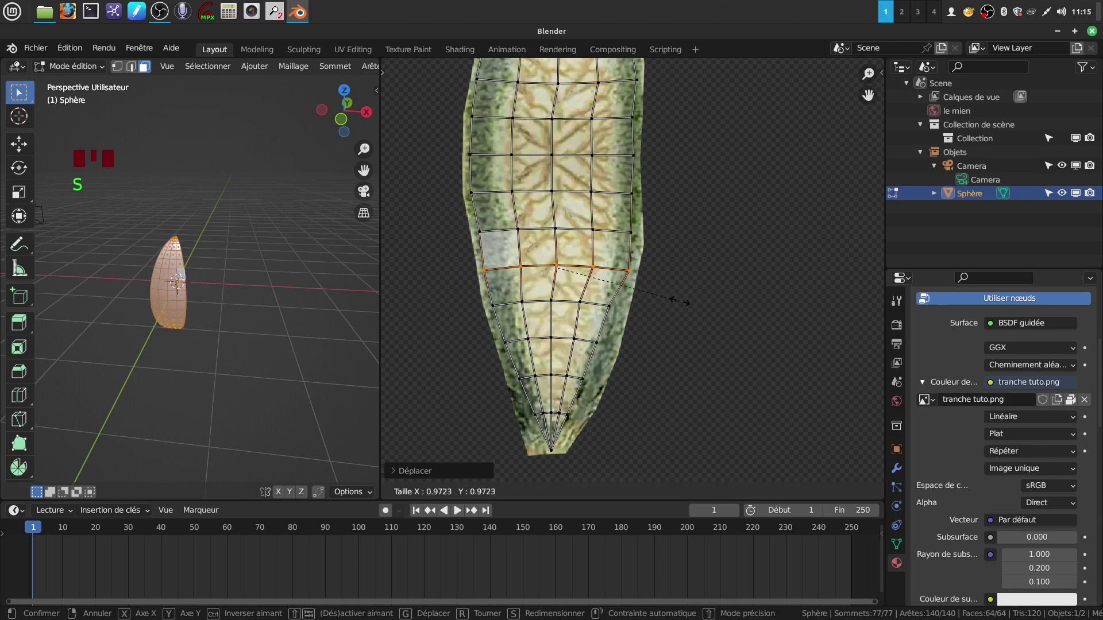
drag(490, 305, 511, 307)
key(s)
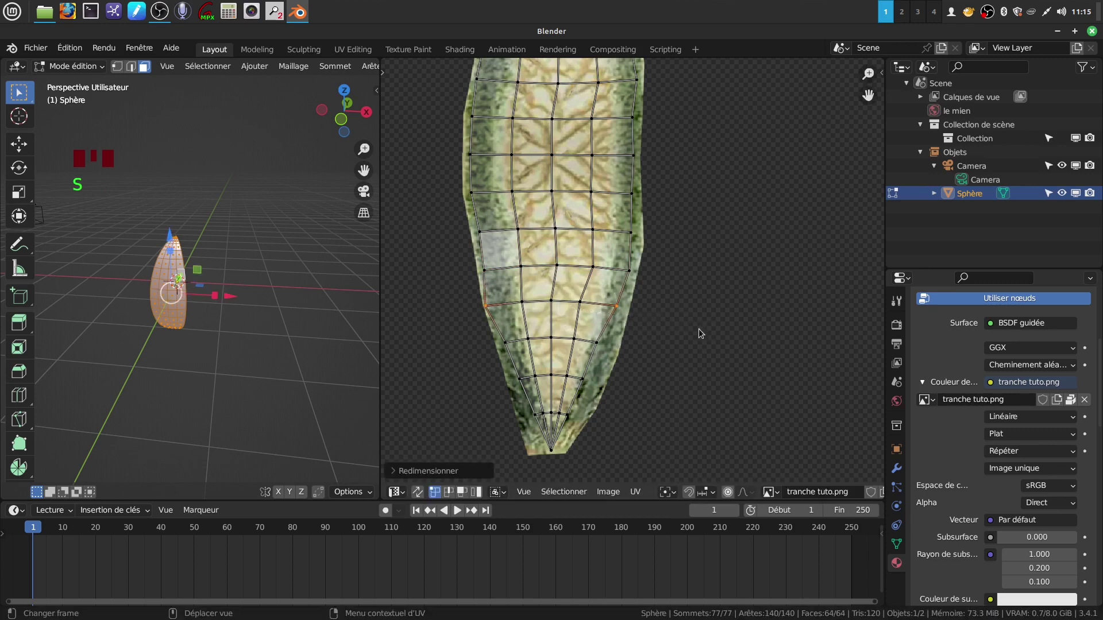
key(g)
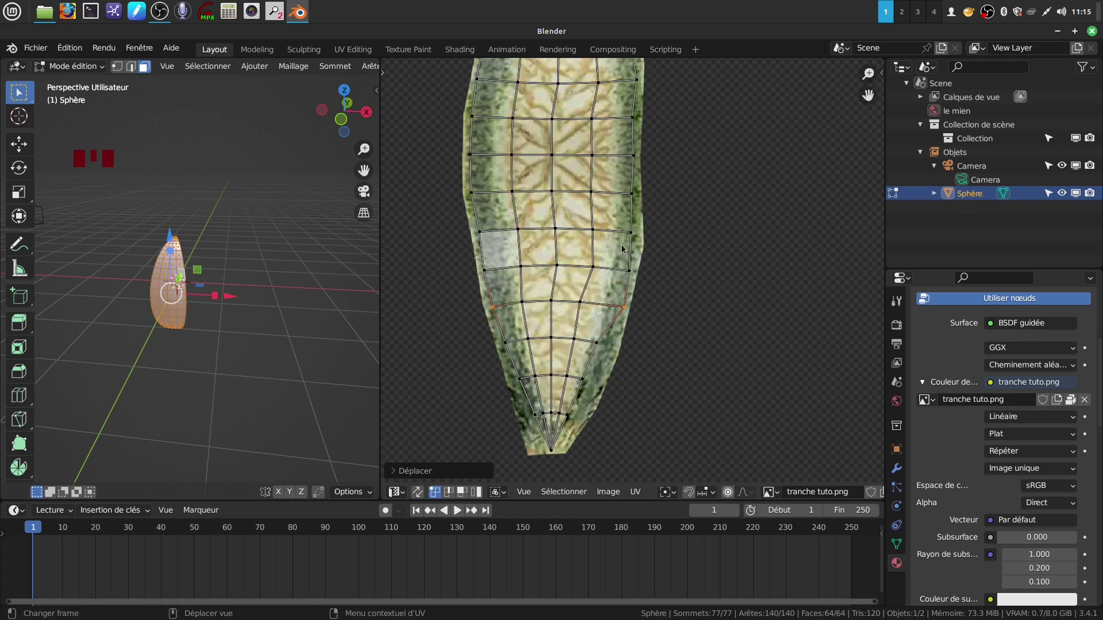
click(632, 230)
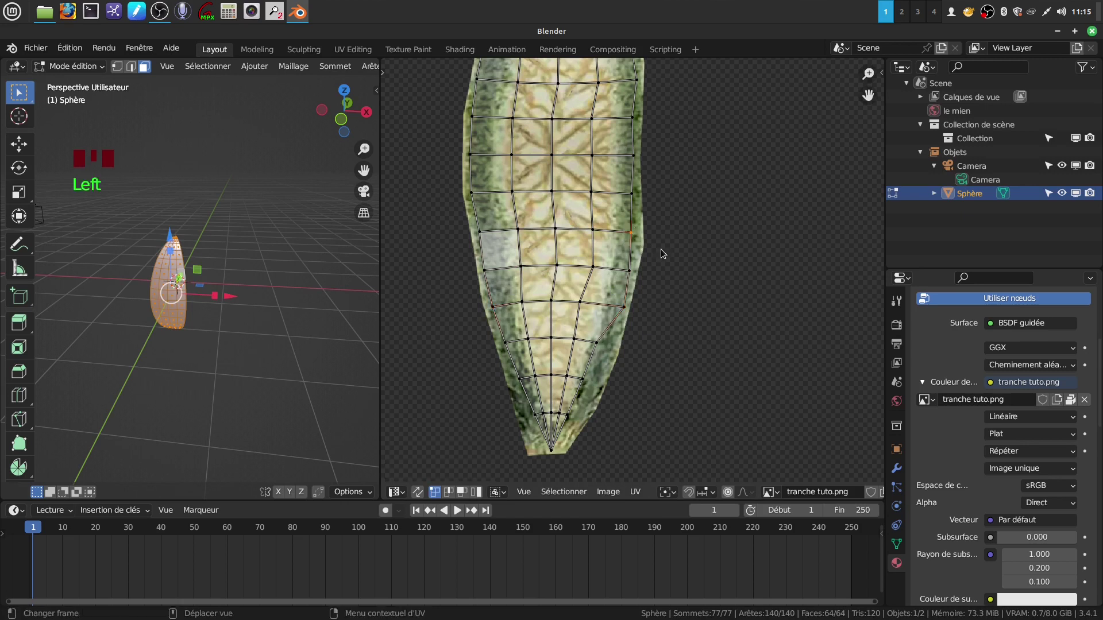
key(g)
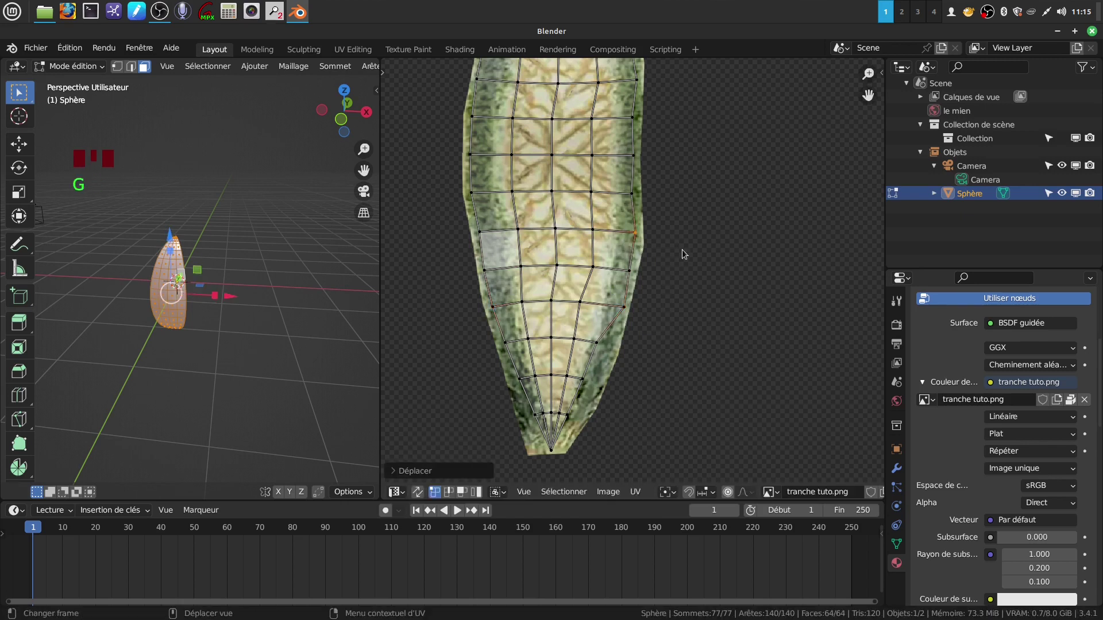
drag(629, 187, 642, 205)
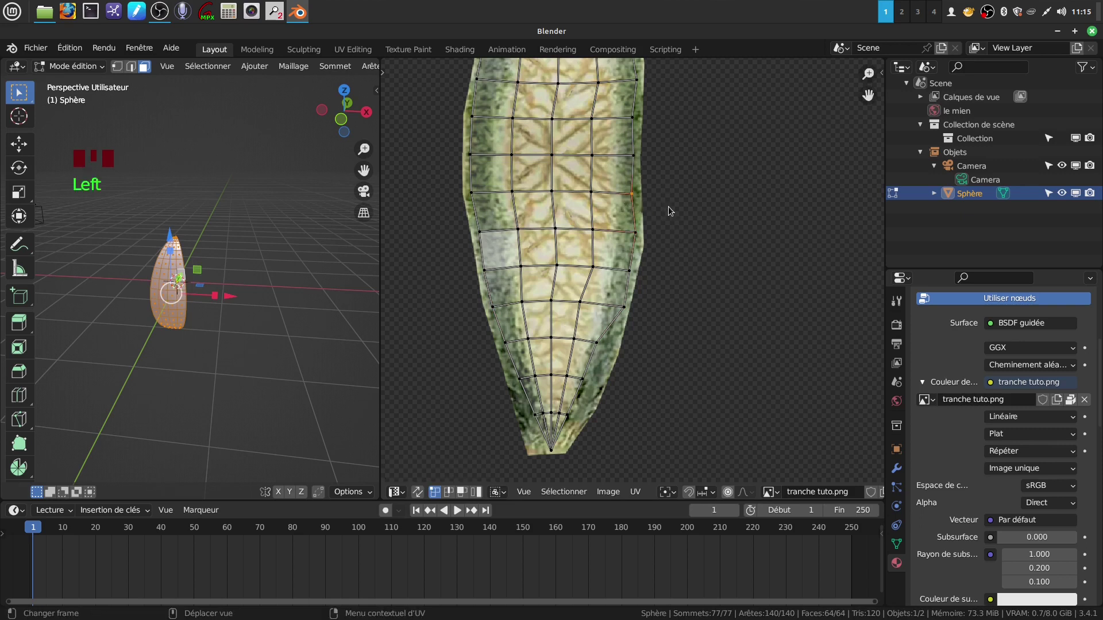
key(g)
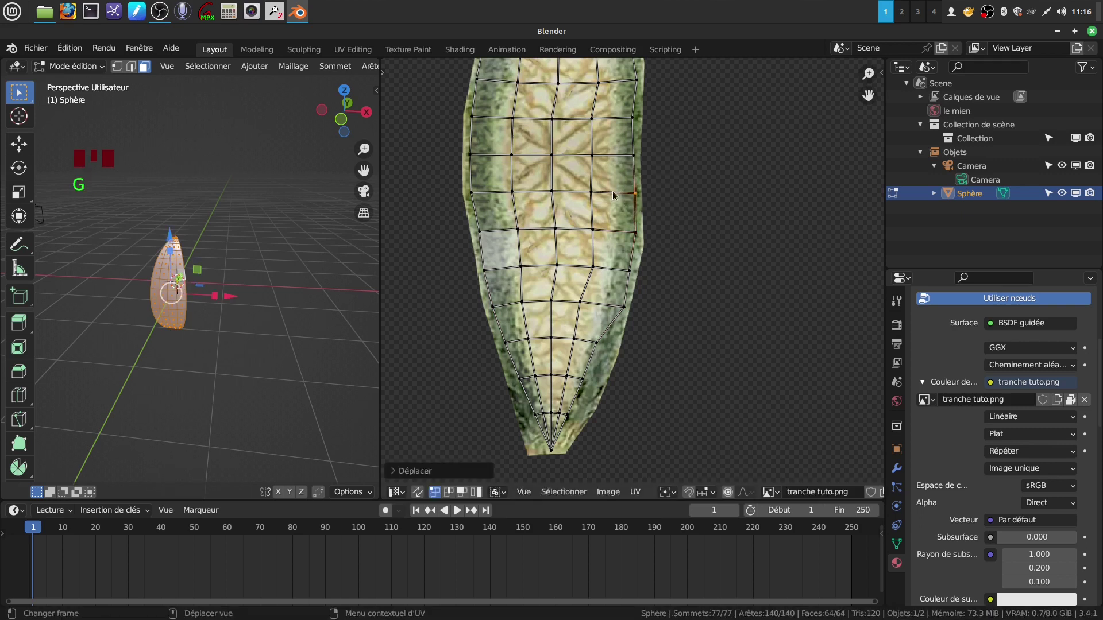
Enlarge the UV layout to about double and reposition it over the melon slice photo
drag(654, 371, 511, 298)
click(510, 297)
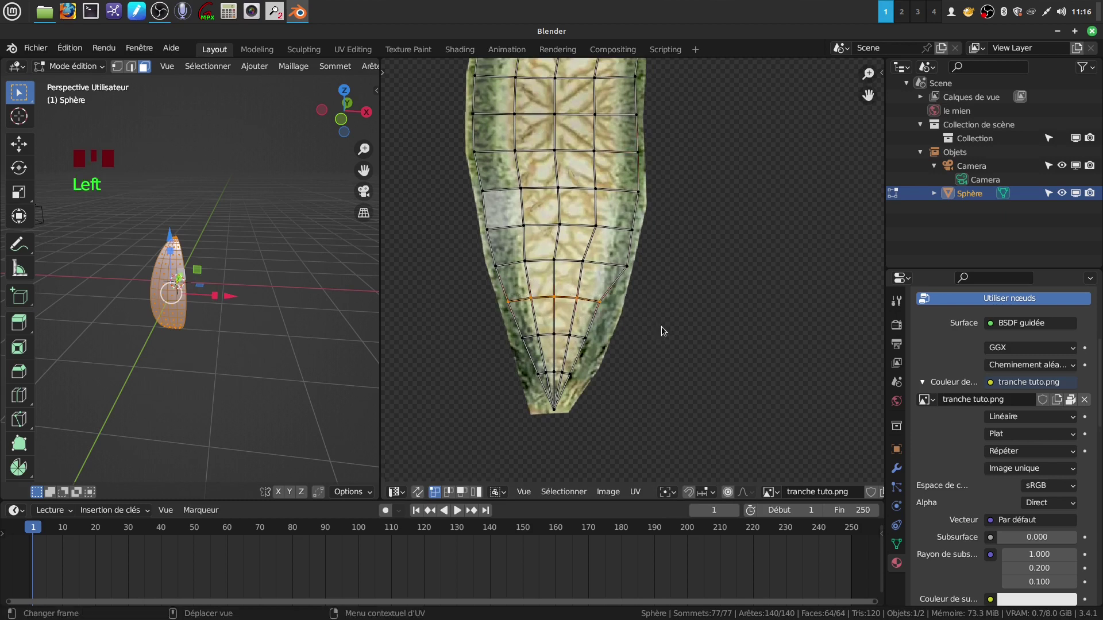
key(s)
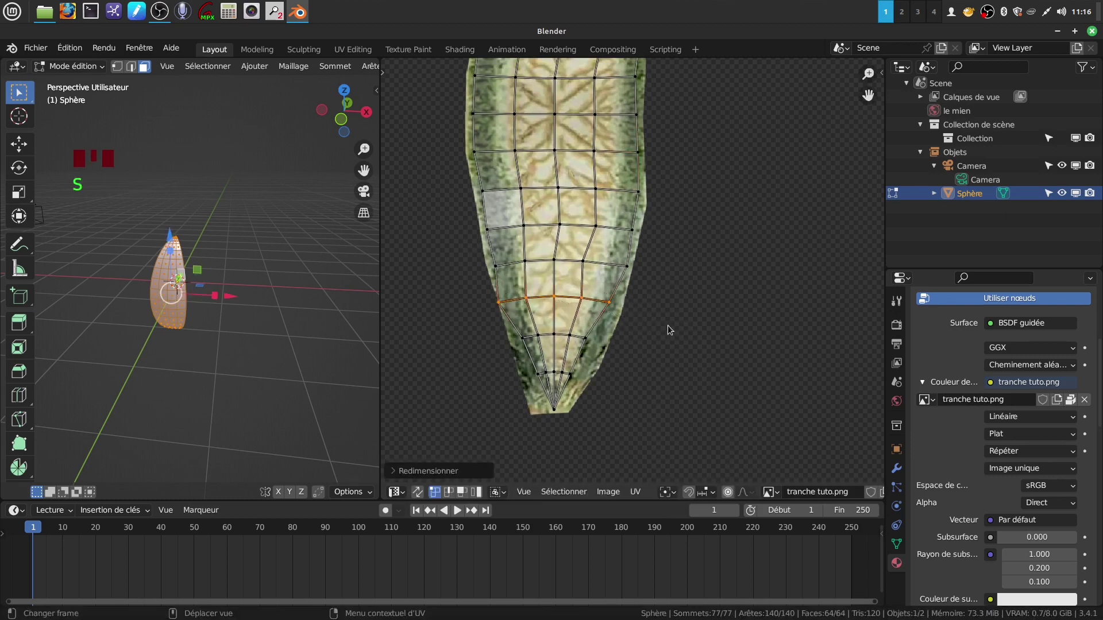
key(g)
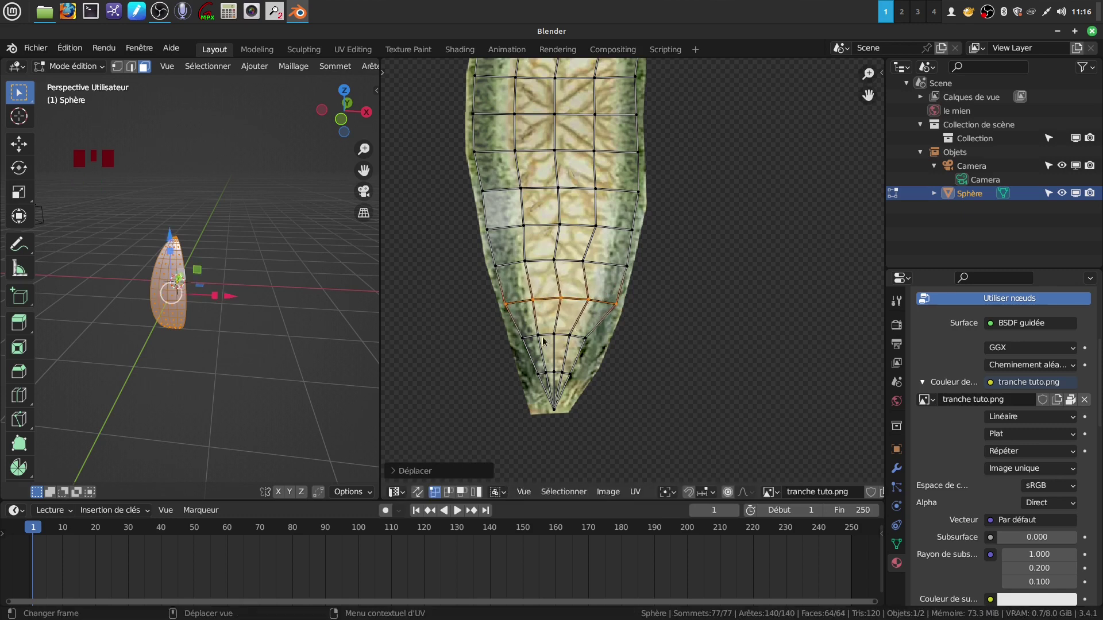
drag(518, 334, 558, 342)
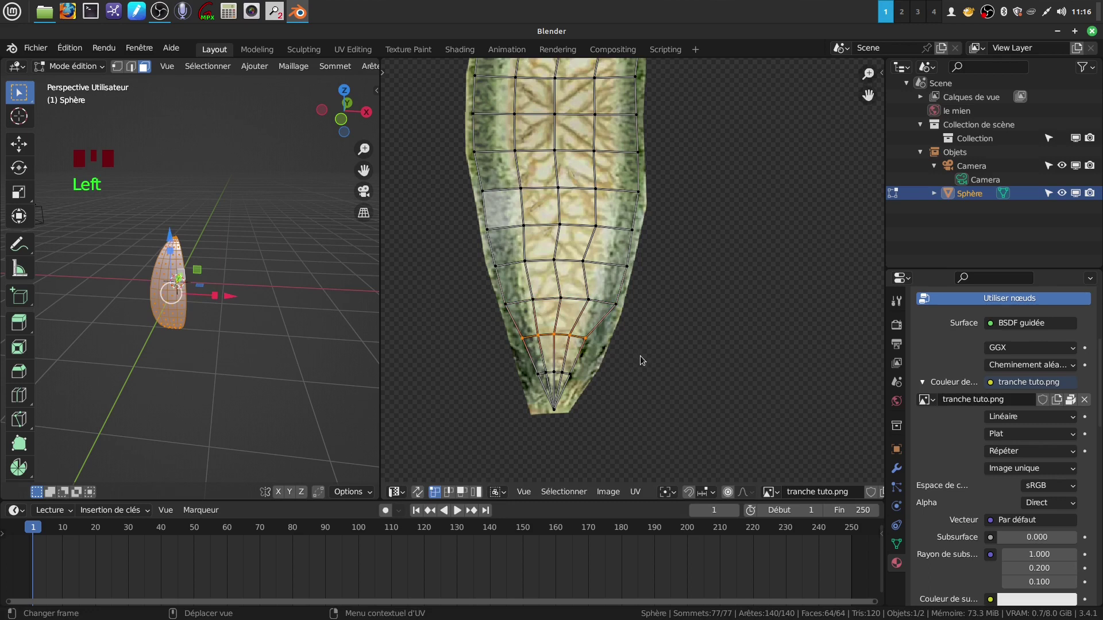
key(s)
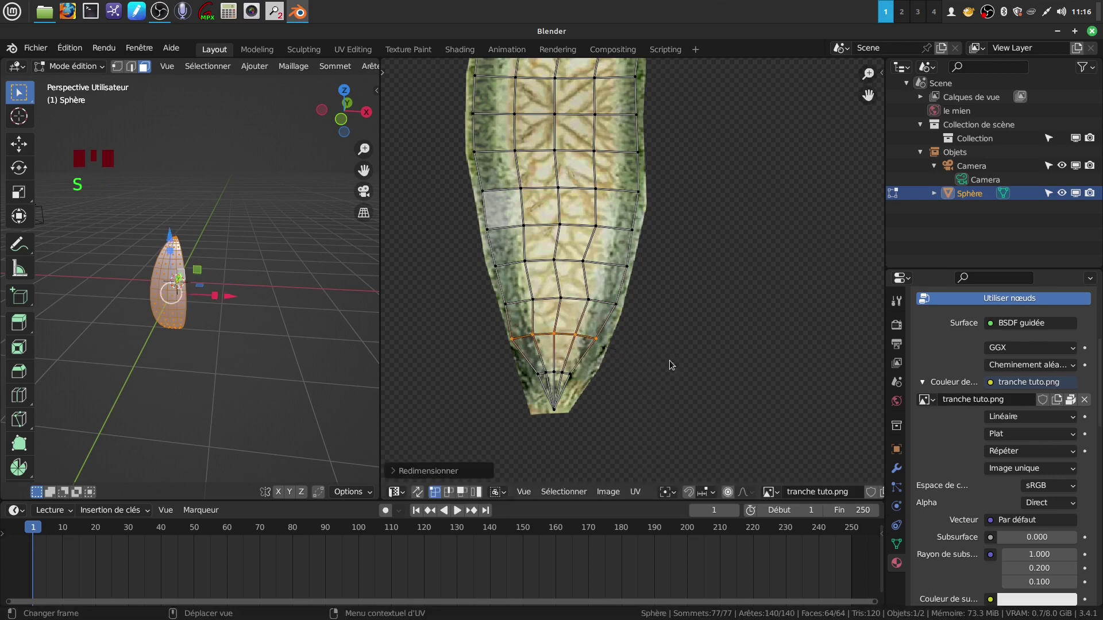
key(g)
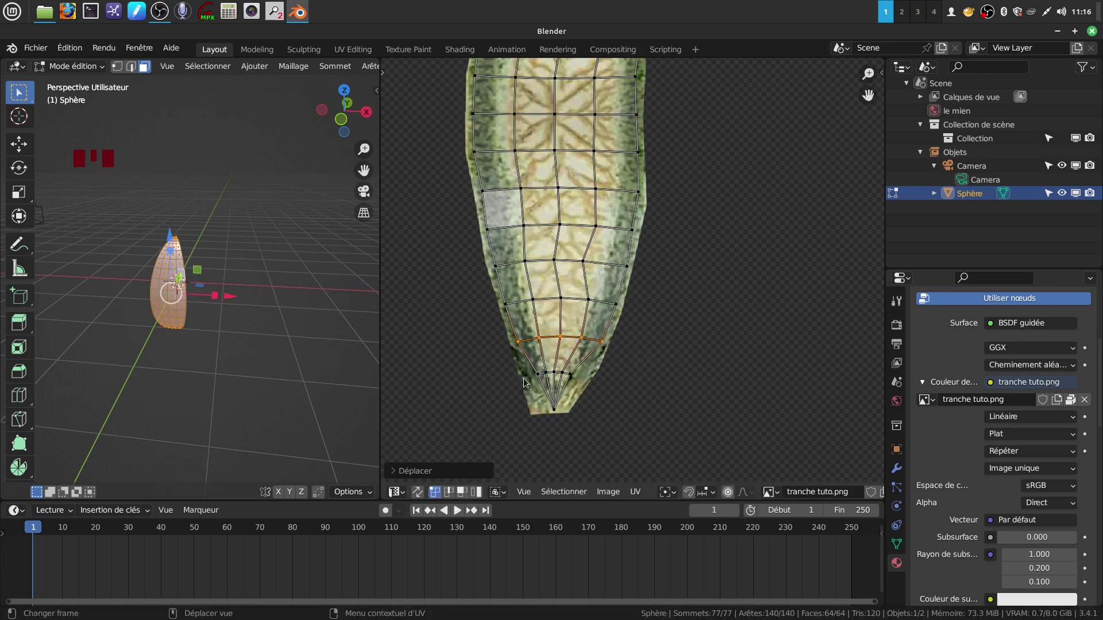
drag(536, 371, 563, 376)
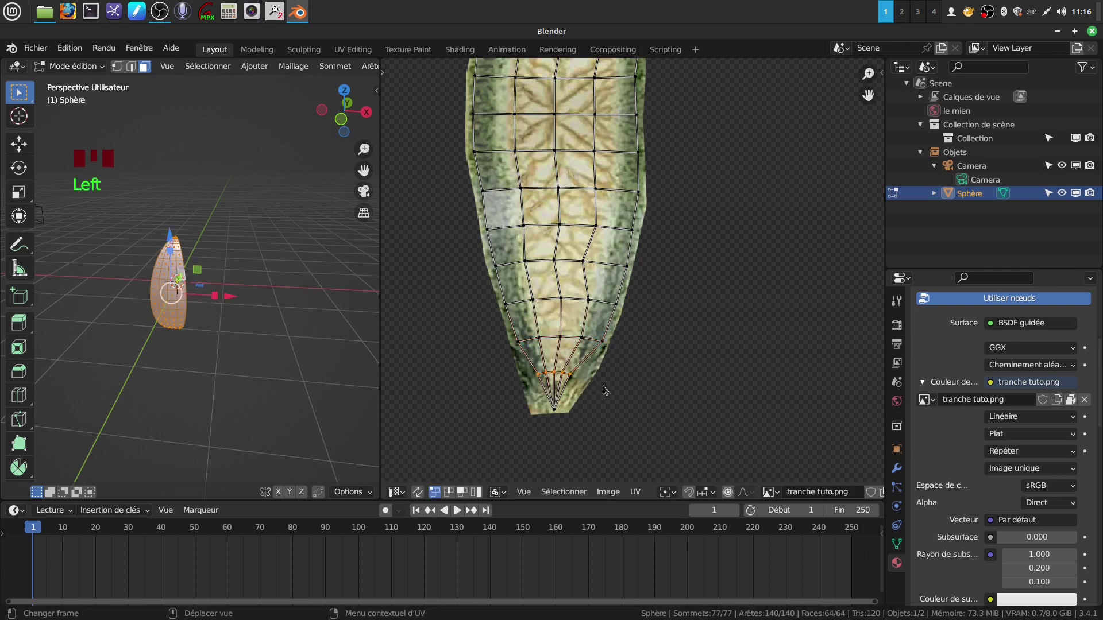
key(s)
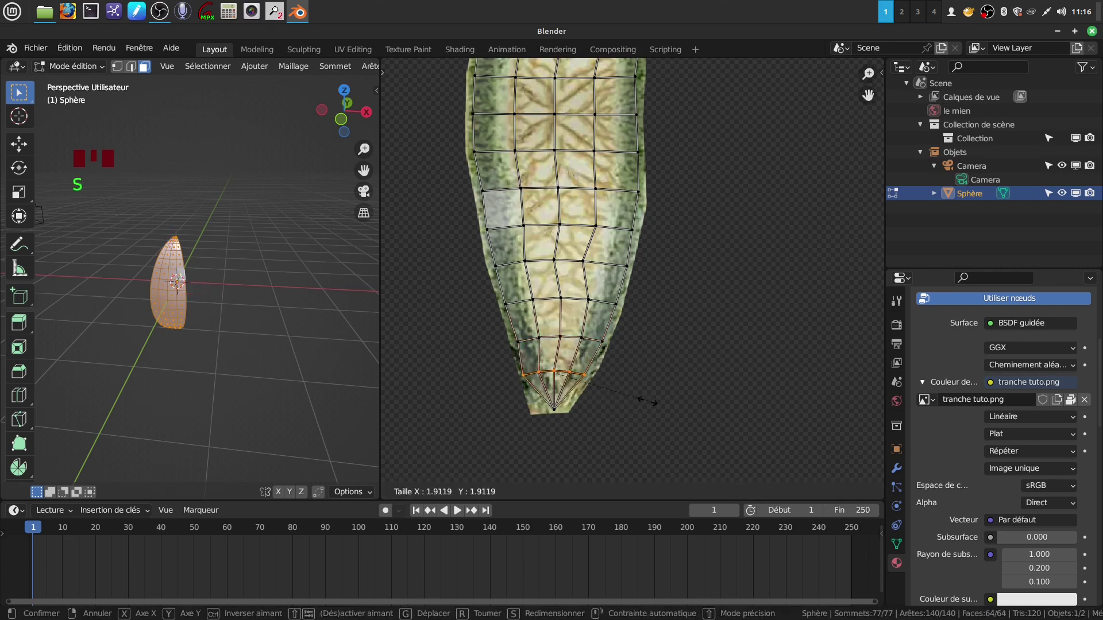
key(g)
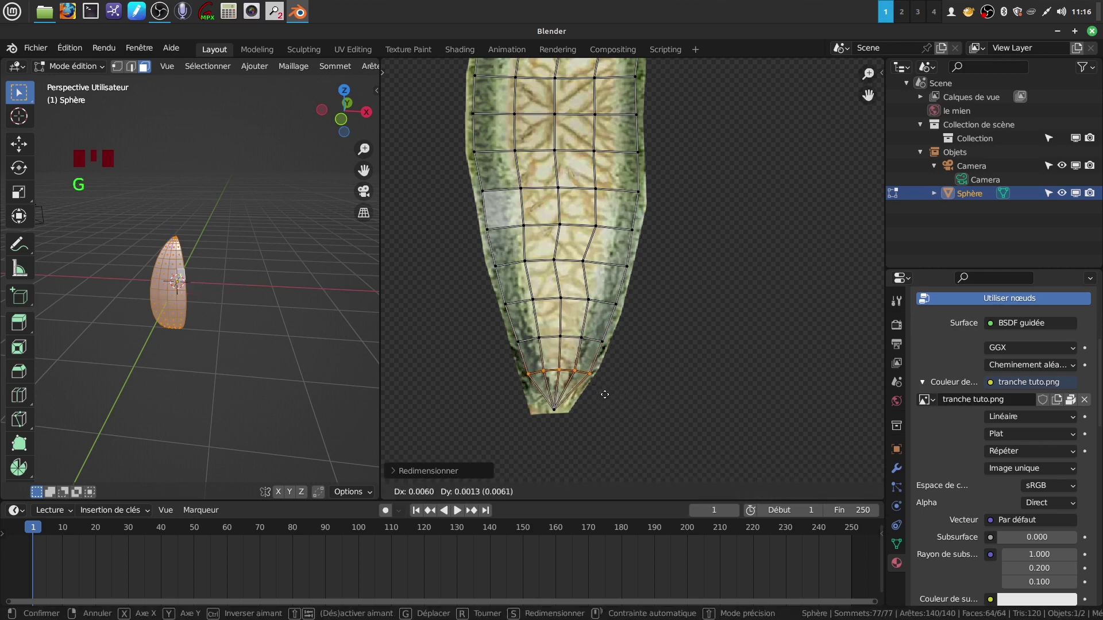
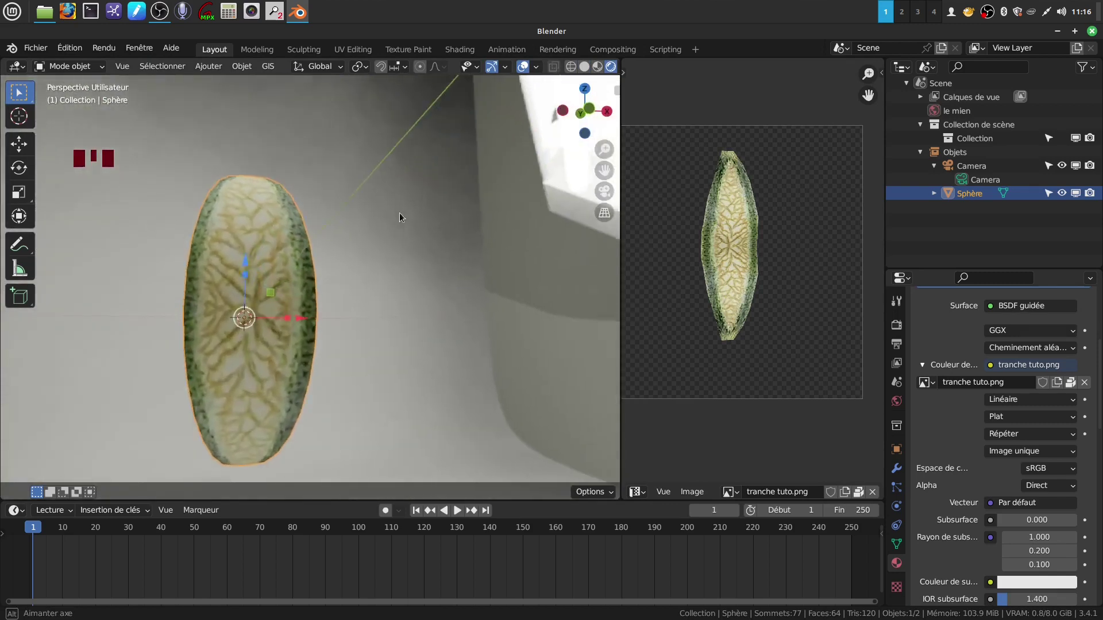
Orbit the textured sphere, deselect it and switch to Top Orthographic view
drag(374, 282, 406, 295)
click(406, 296)
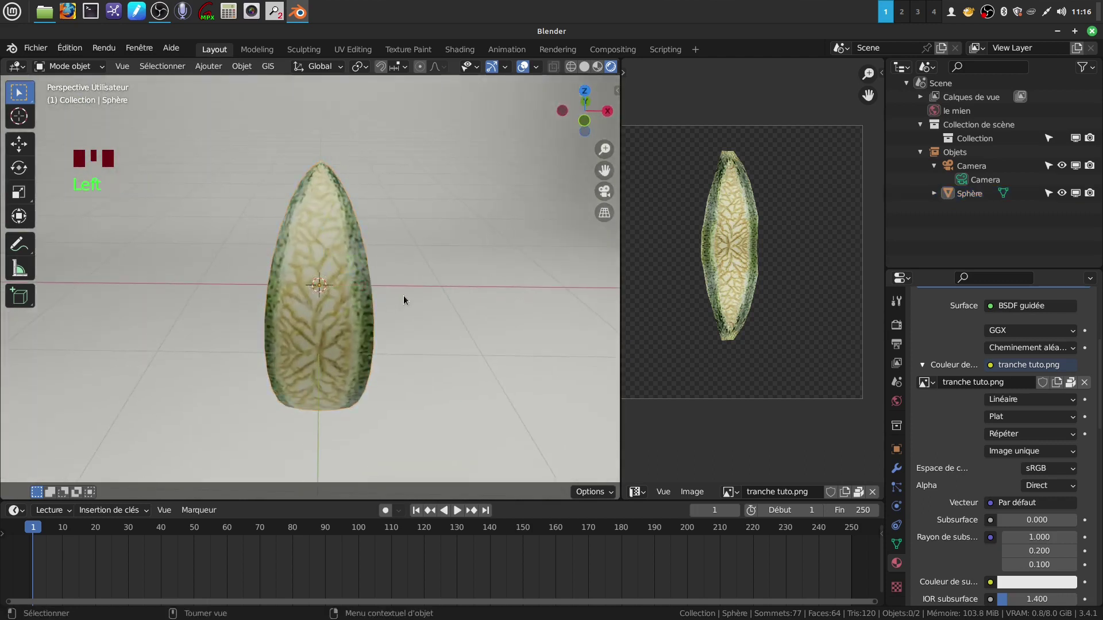
key(KP_7)
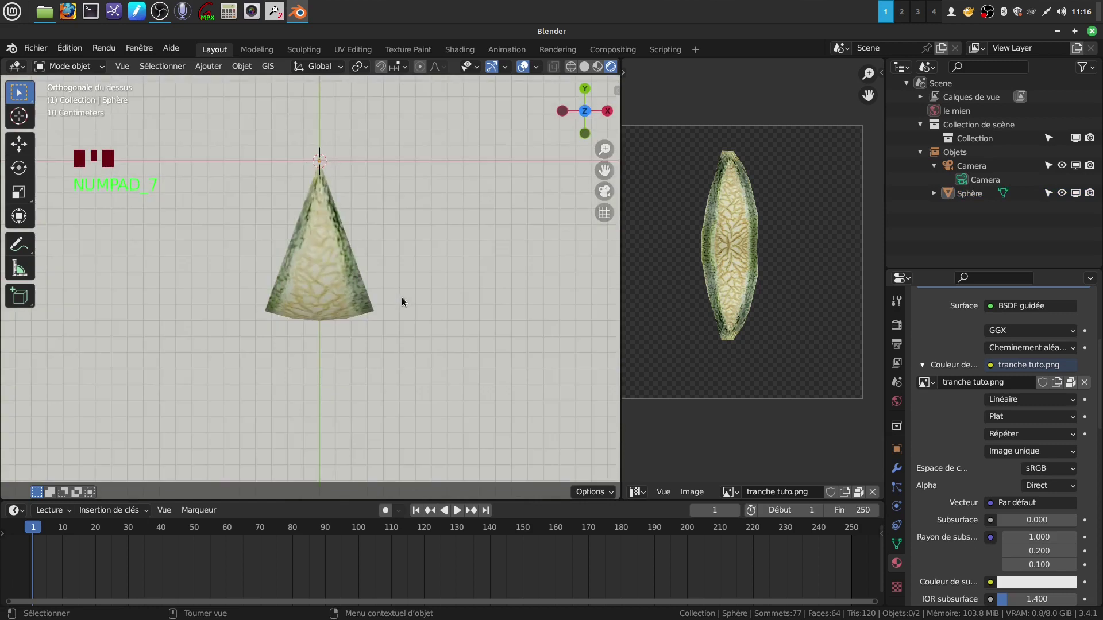
middle_click(383, 329)
In Edit Mode, use the Spin tool to sweep the wedge 12 steps into a full sphere
key(Tab)
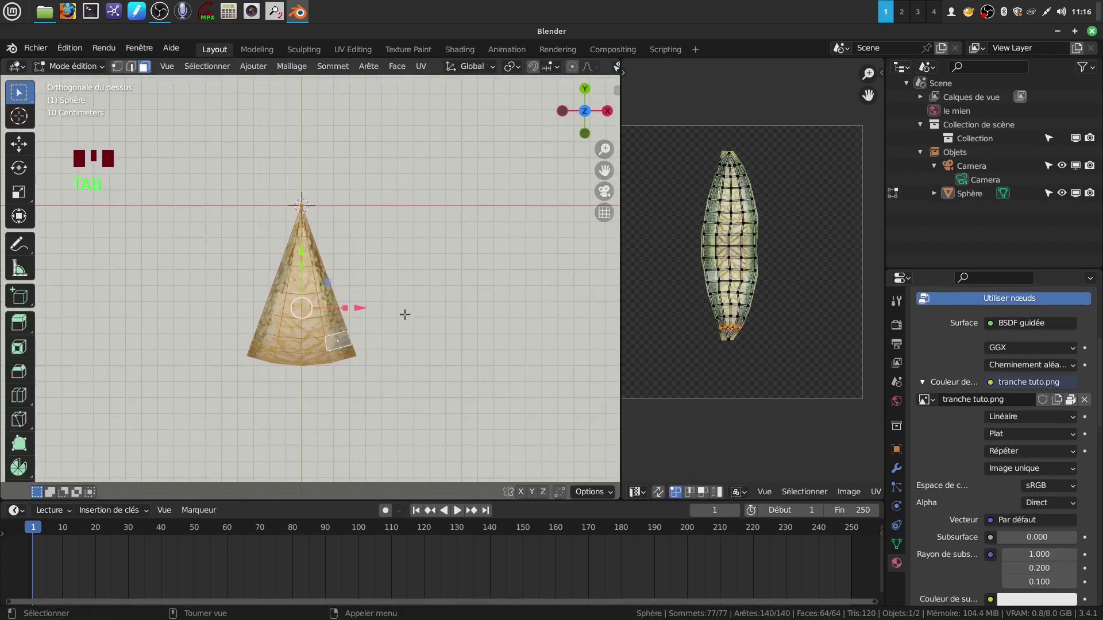
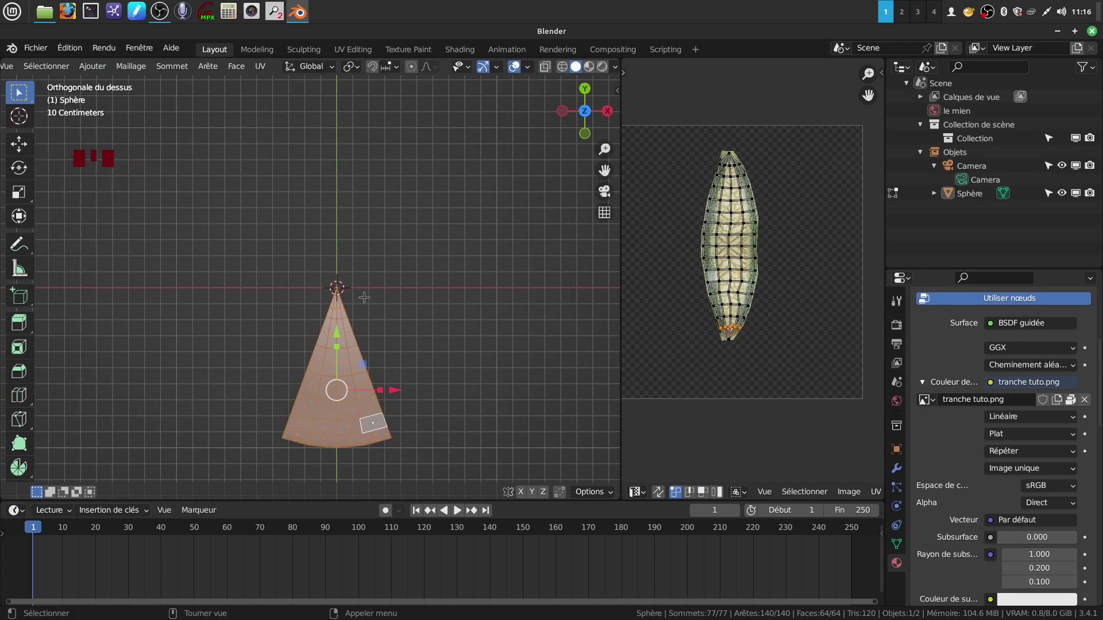
key(Tab)
key(Tab)
click(341, 351)
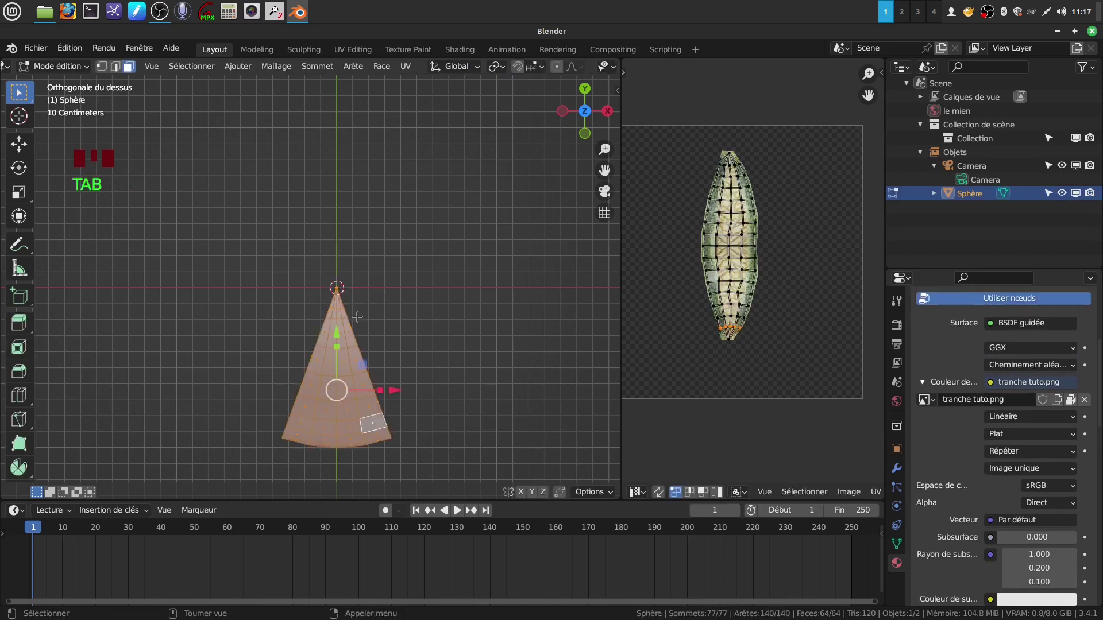
key(Tab)
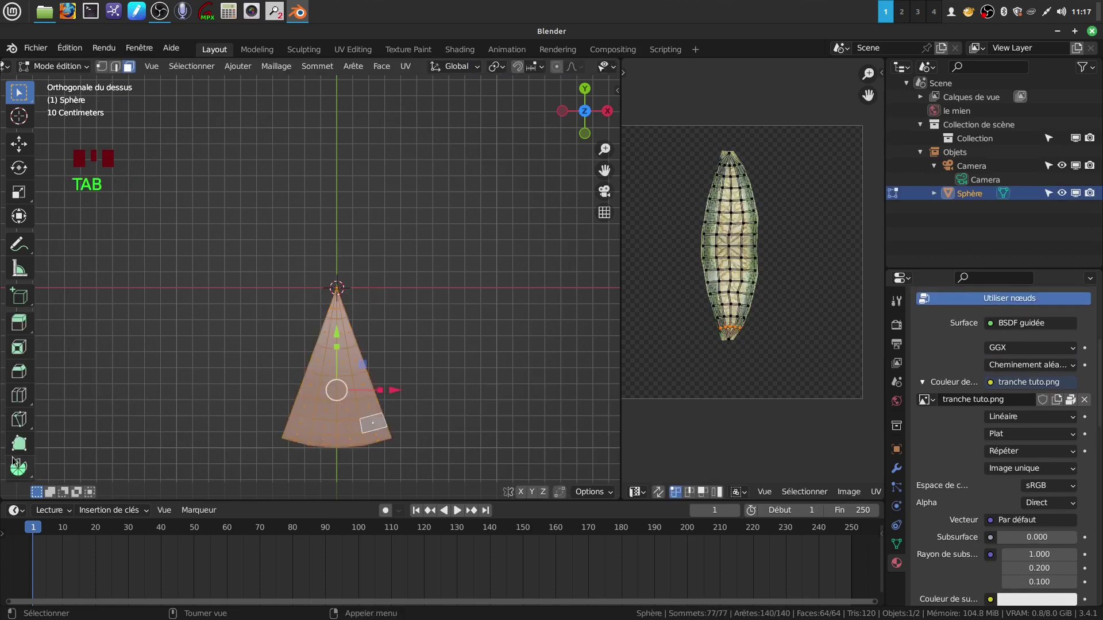
drag(17, 469, 96, 503)
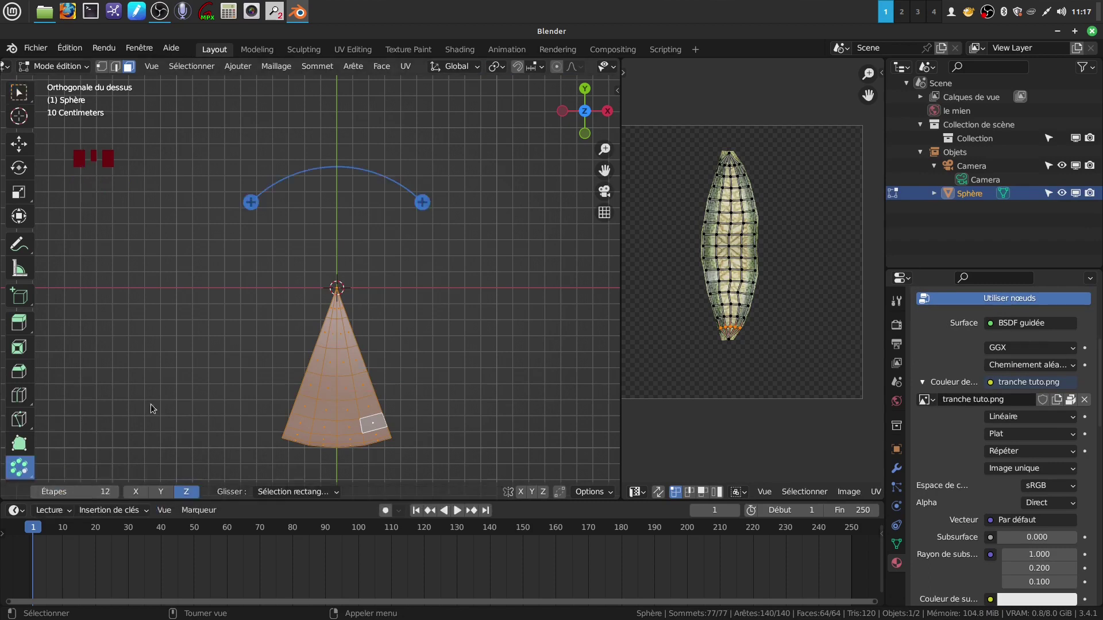
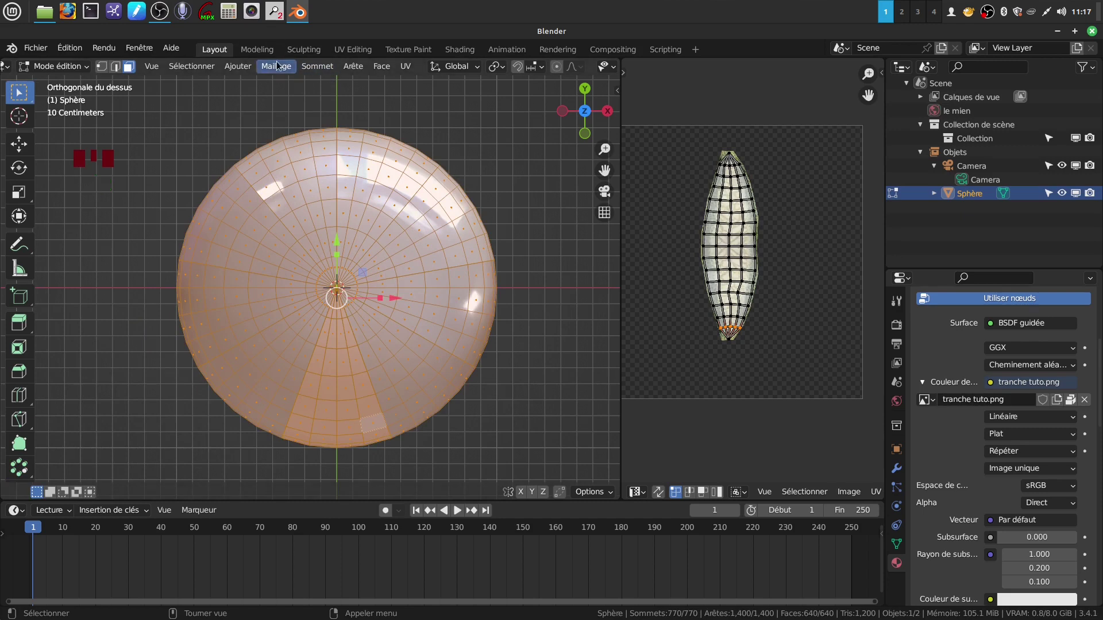
Merge the sphere's duplicate seam vertices with Mesh > Clean Up > Merge by Distance
drag(280, 66, 504, 490)
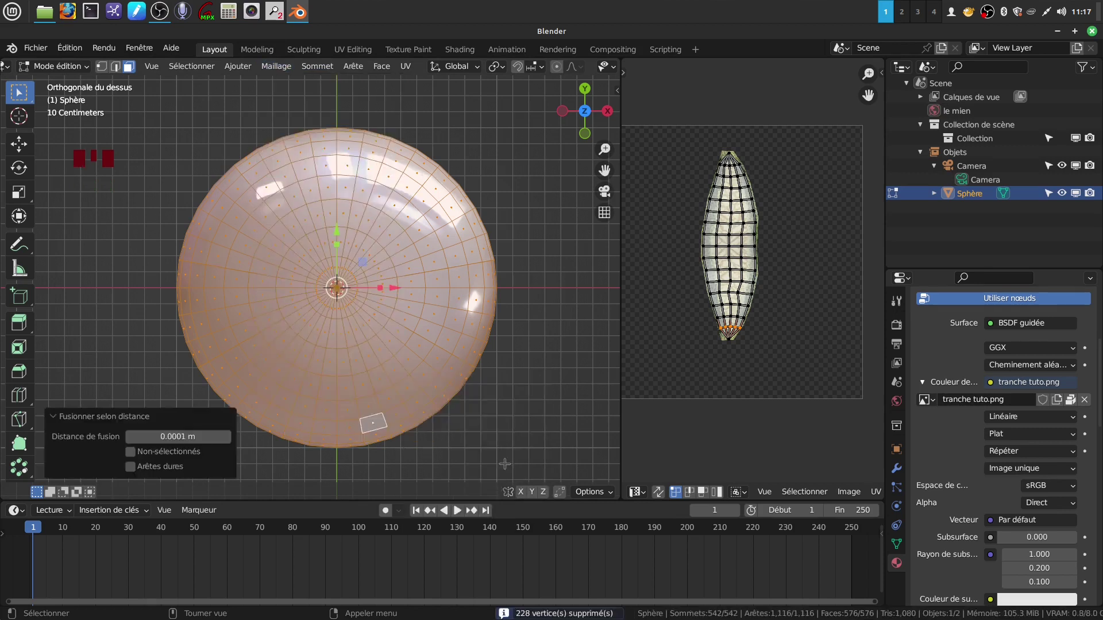
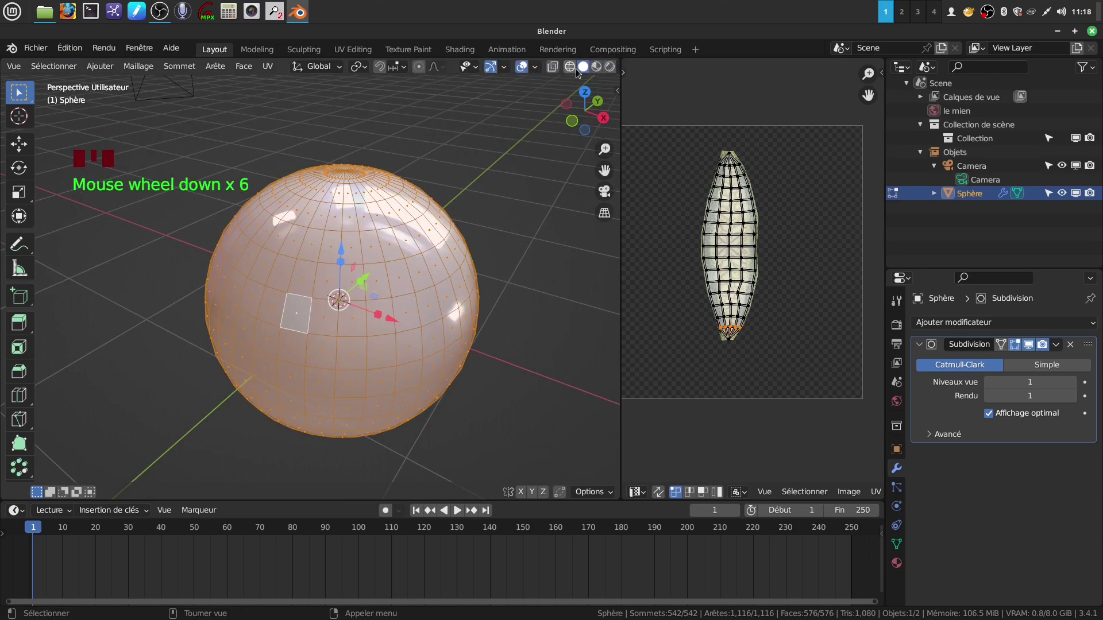
Switch to Material Preview shading to see the melon texture, zoom in, and deselect all vertices
click(607, 71)
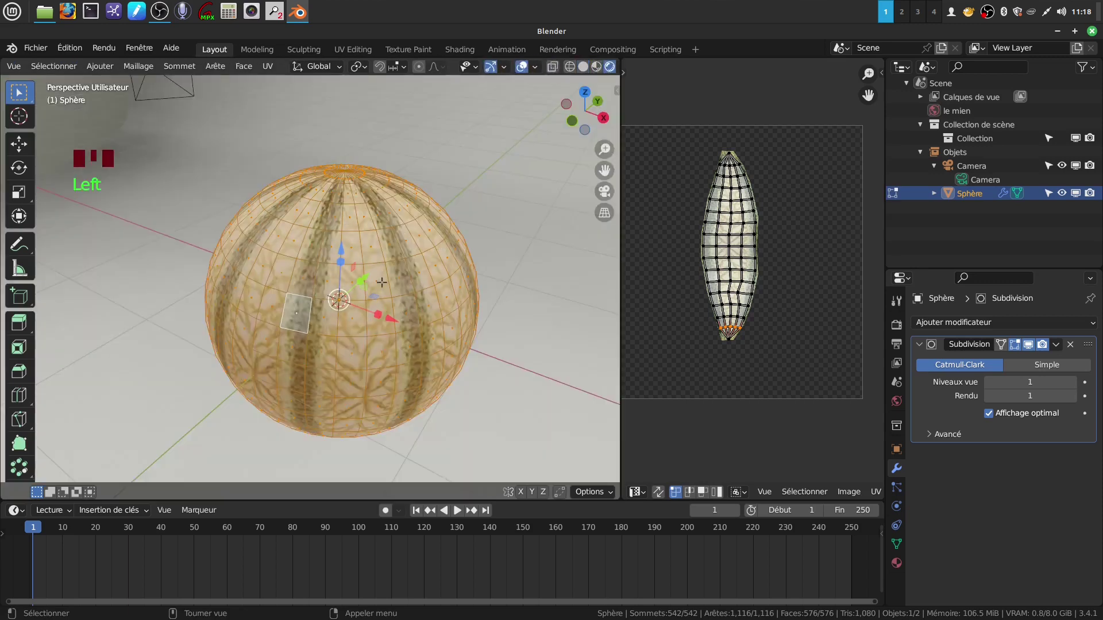
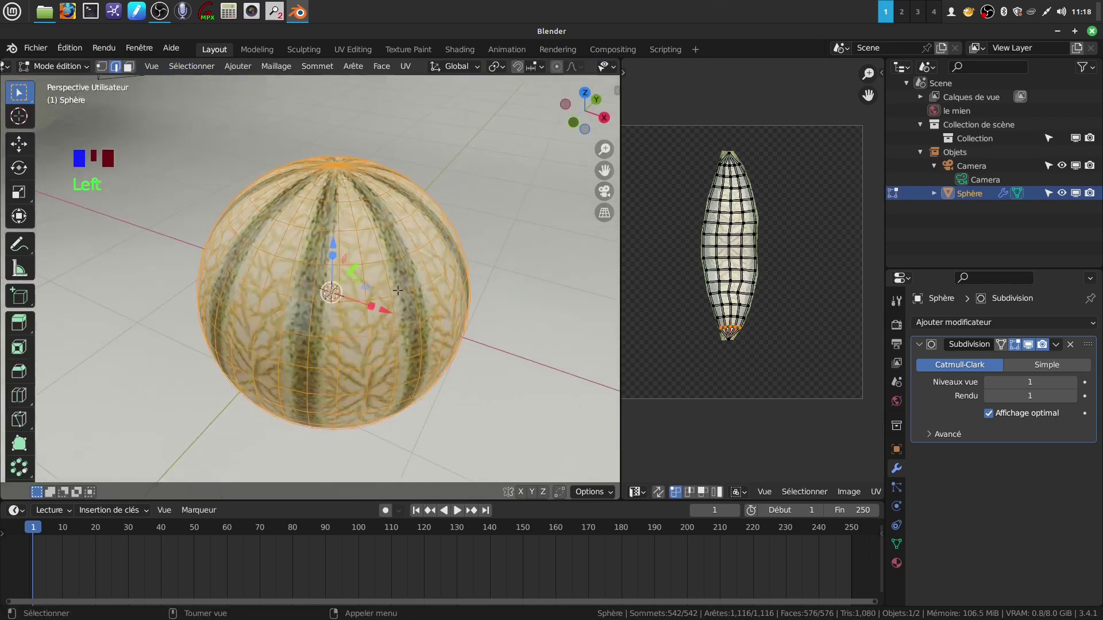
scroll(up, 3)
scroll(up, 3)
key(a)
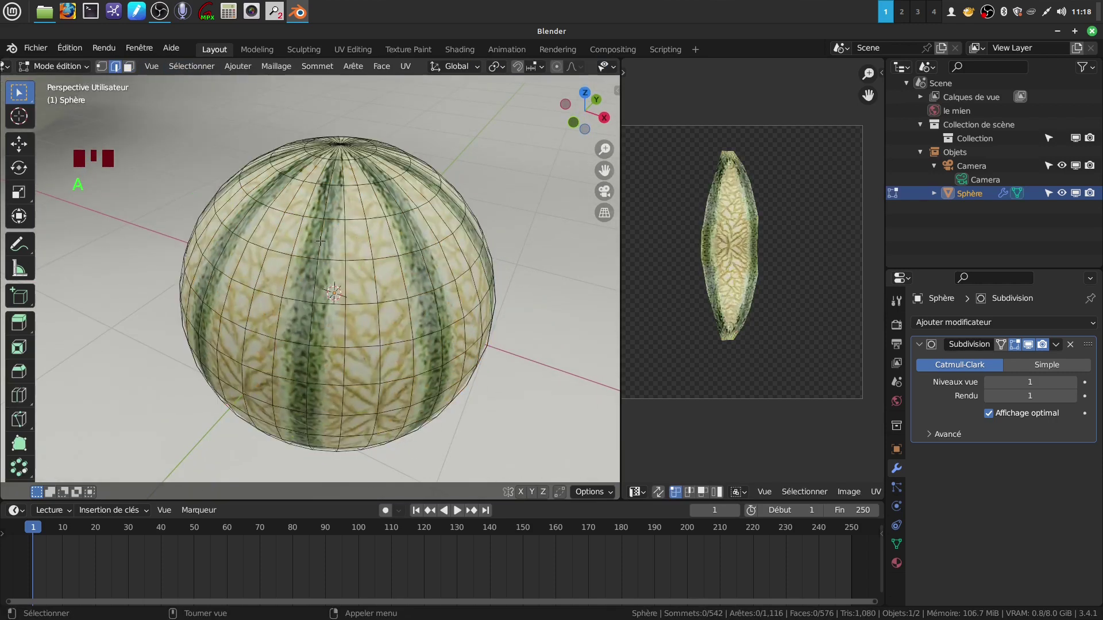
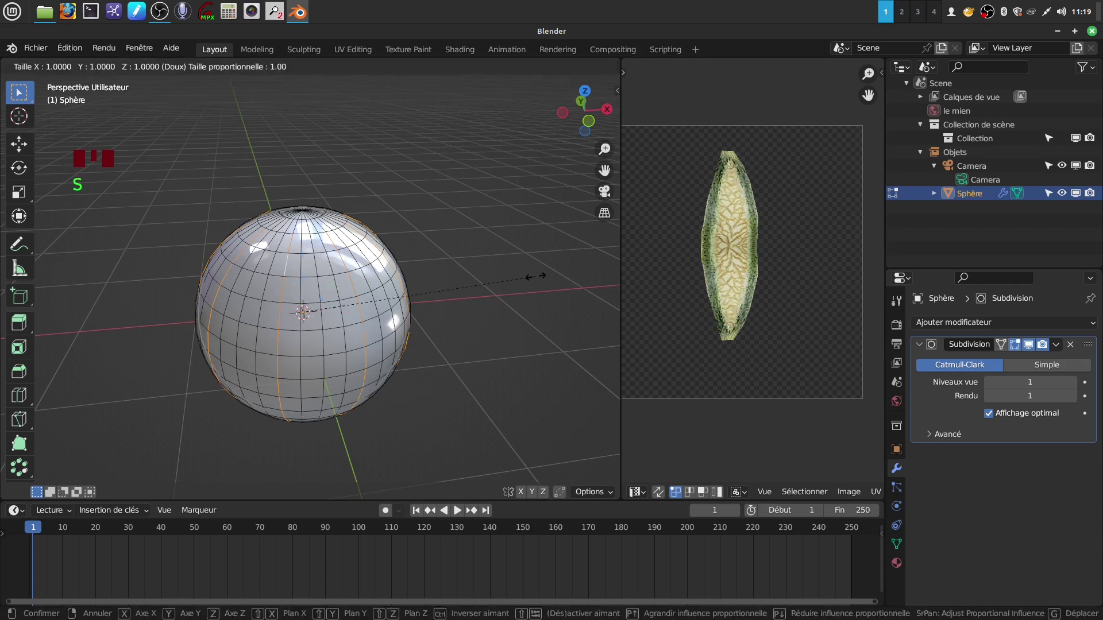
Scale the selected vertices with proportional editing to softly reshape the melon
key(s)
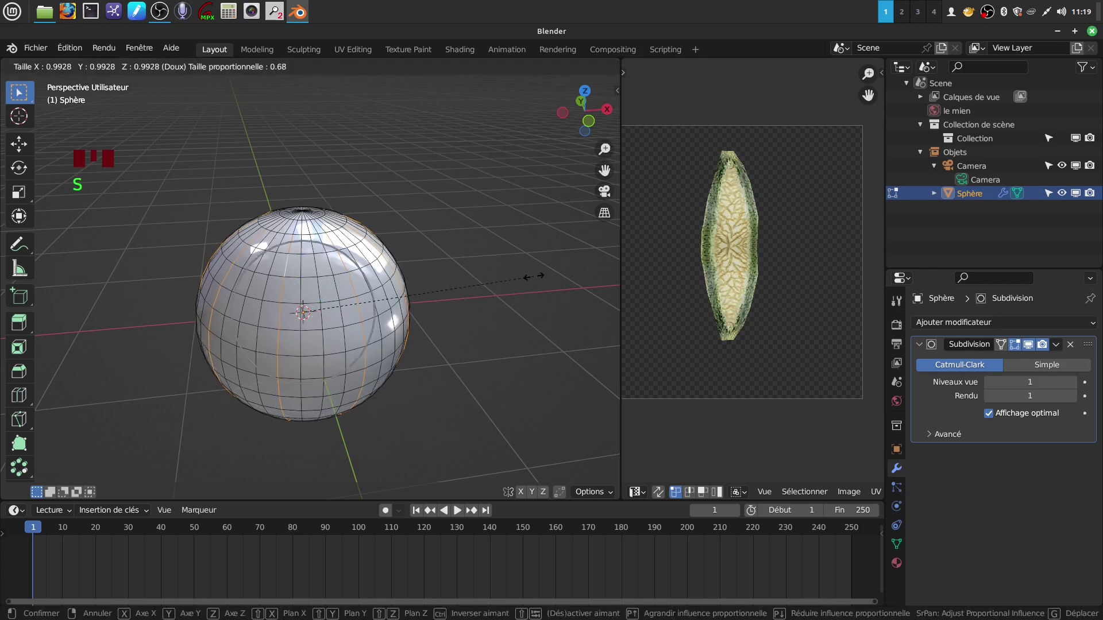
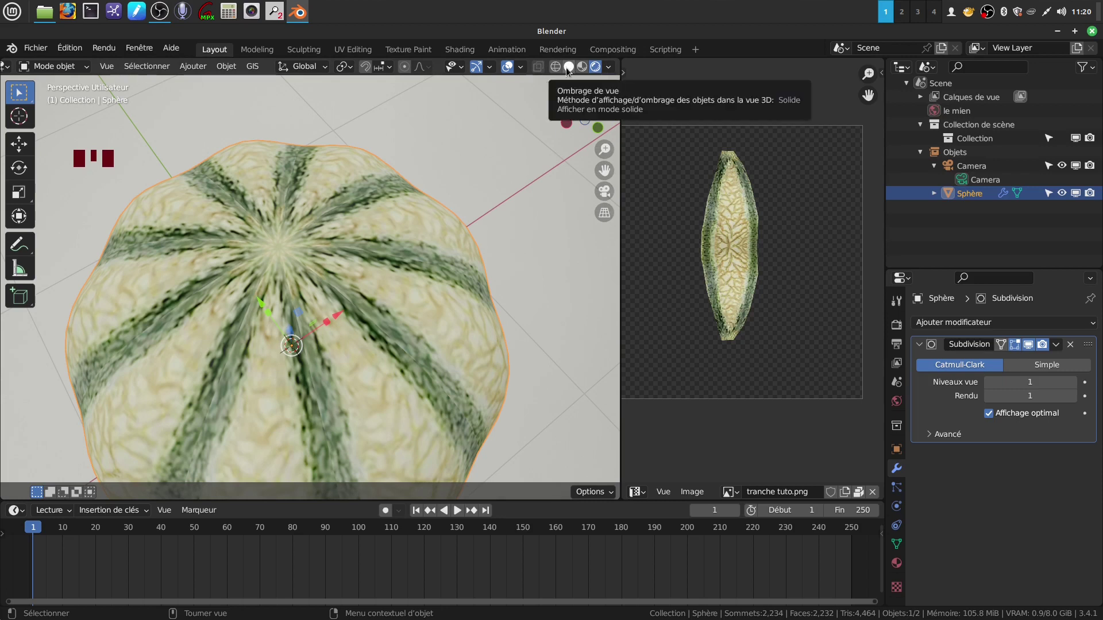
Return the viewport to plain solid shading
click(569, 71)
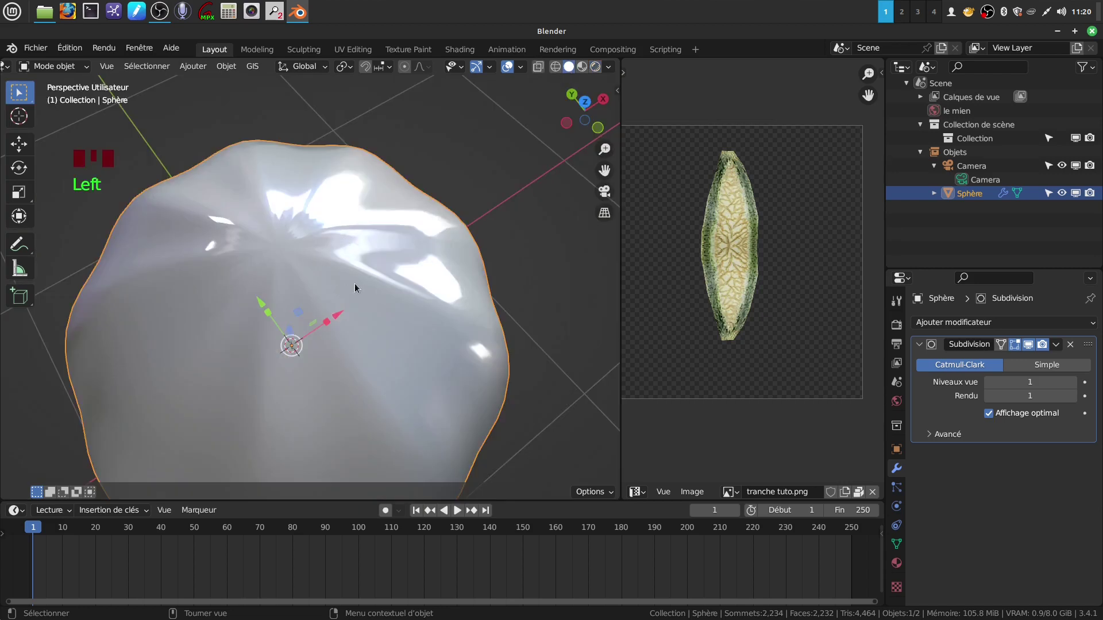
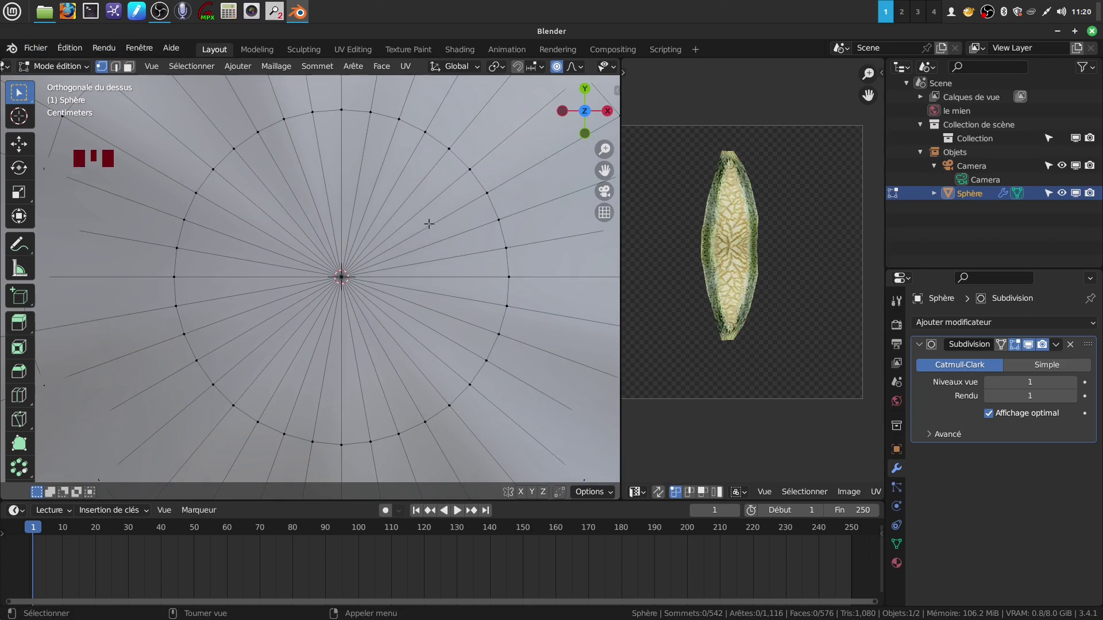
Start a Knife cut to add new edges across the sphere
key(k)
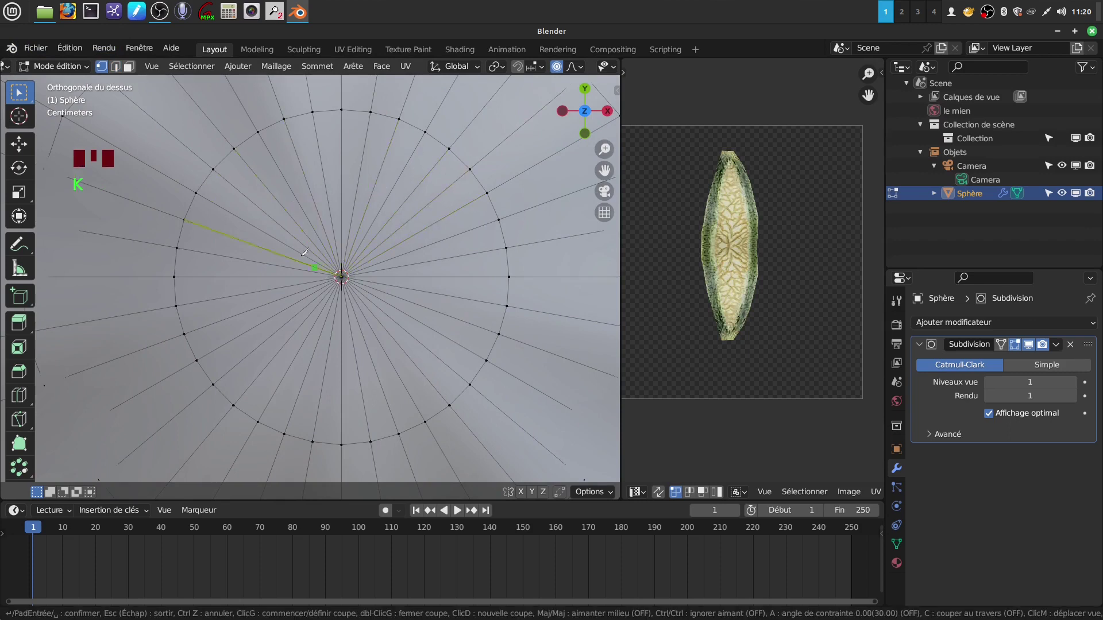
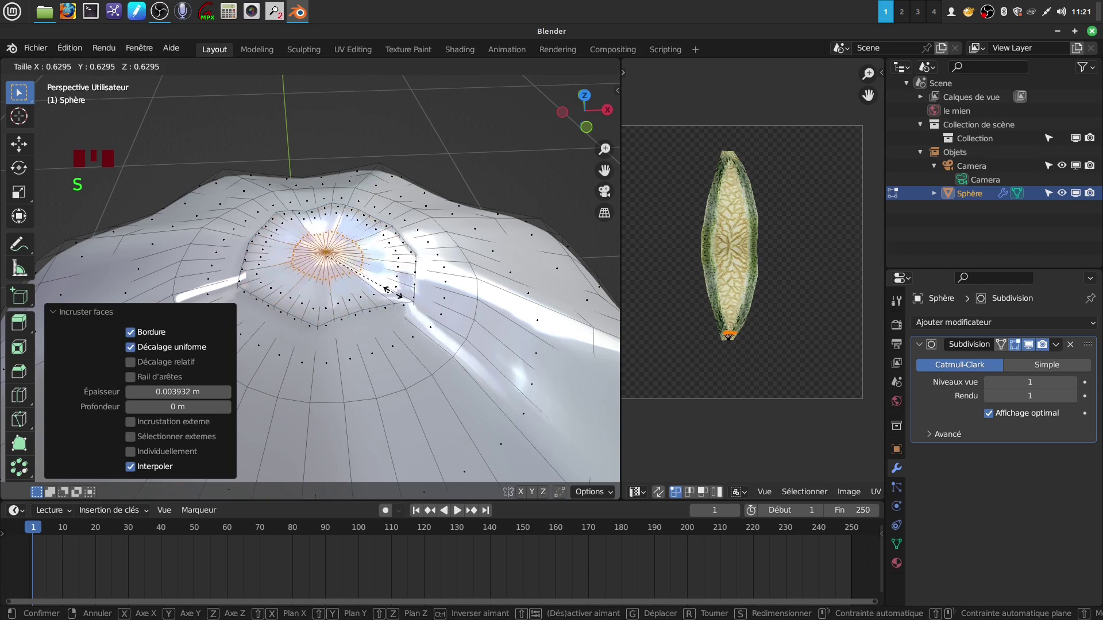
Scale the selected faces down to about 0.577 and hide the viewport gizmos
key(s)
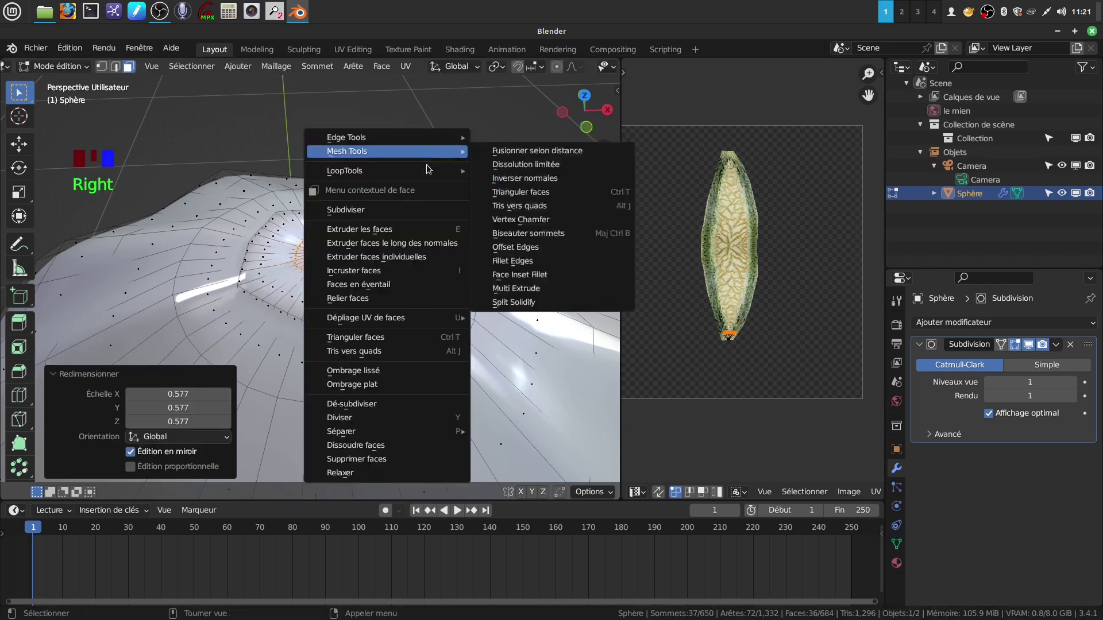
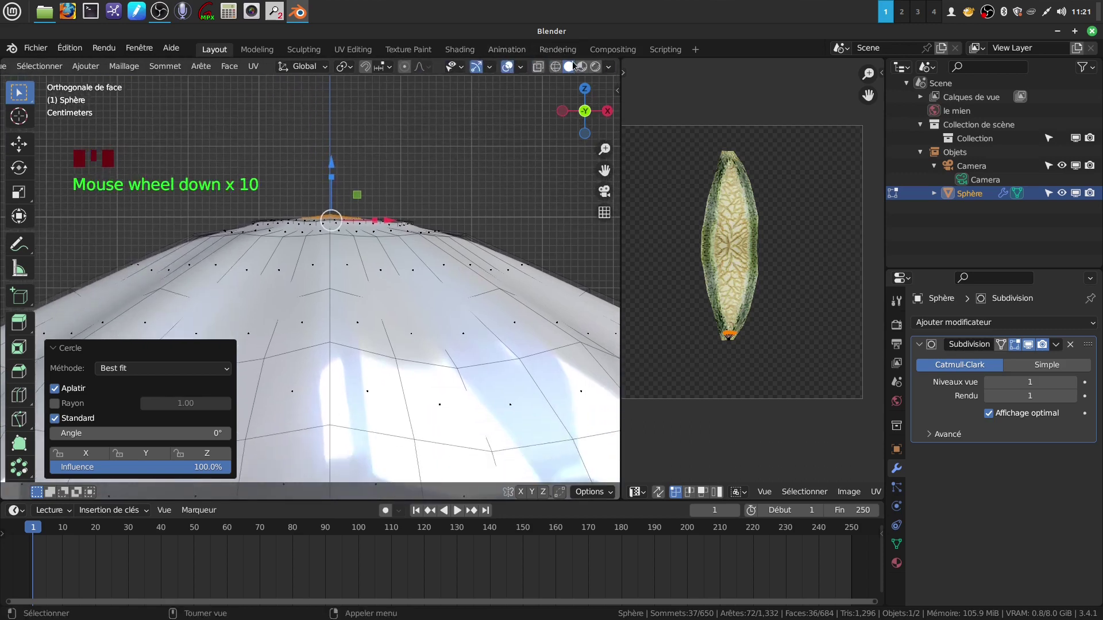
scroll(down, 3)
click(483, 69)
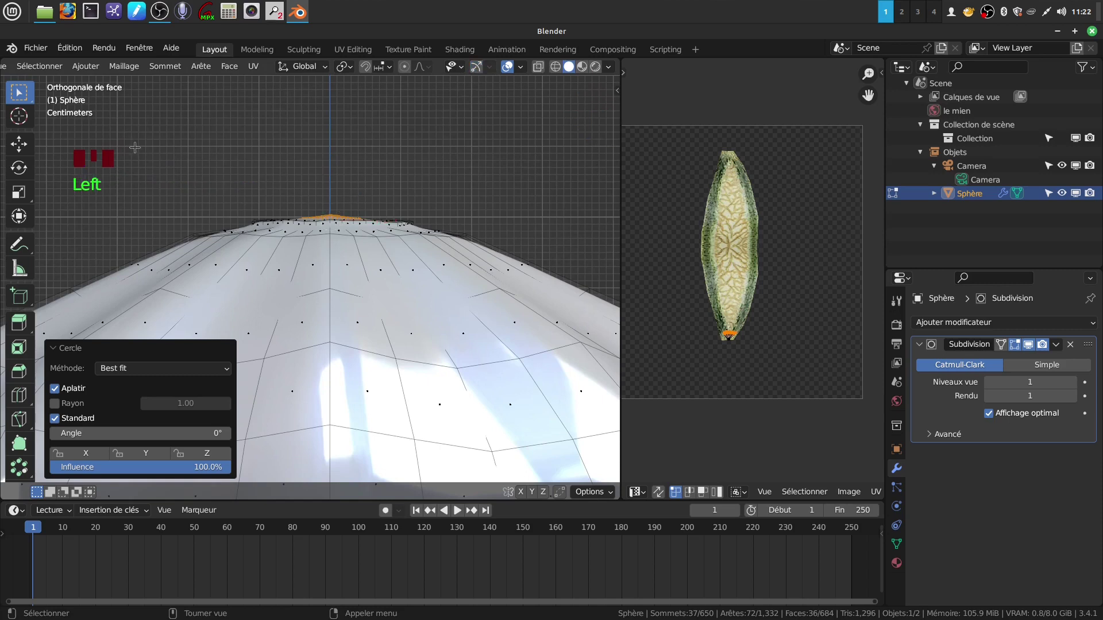
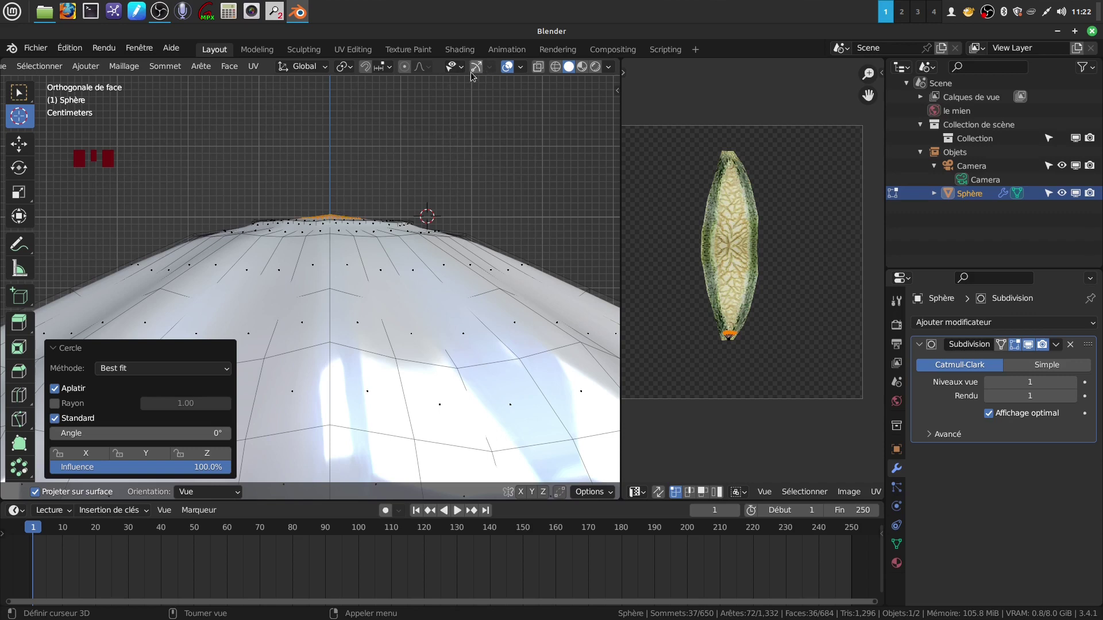
Show the viewport gizmos again and extrude the spun edge loop along its normals
click(481, 74)
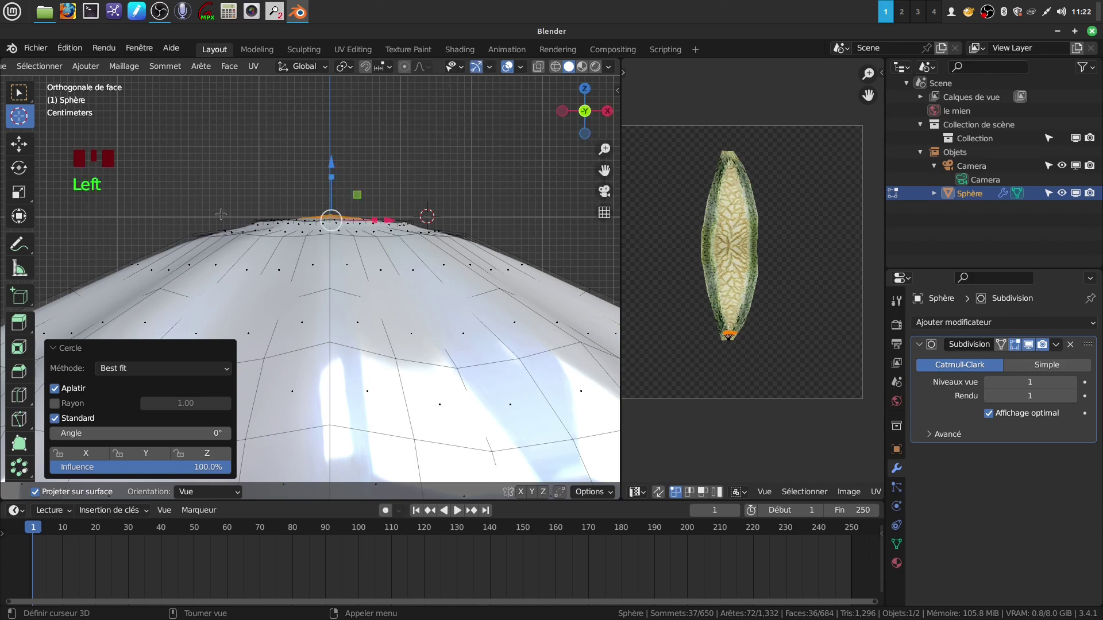
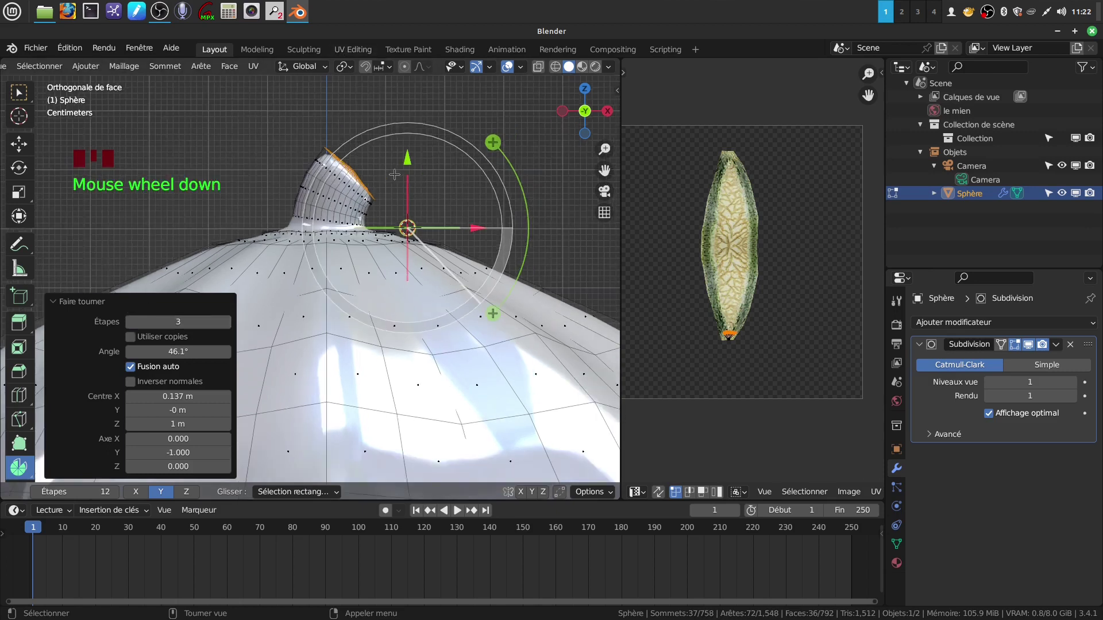
key(e)
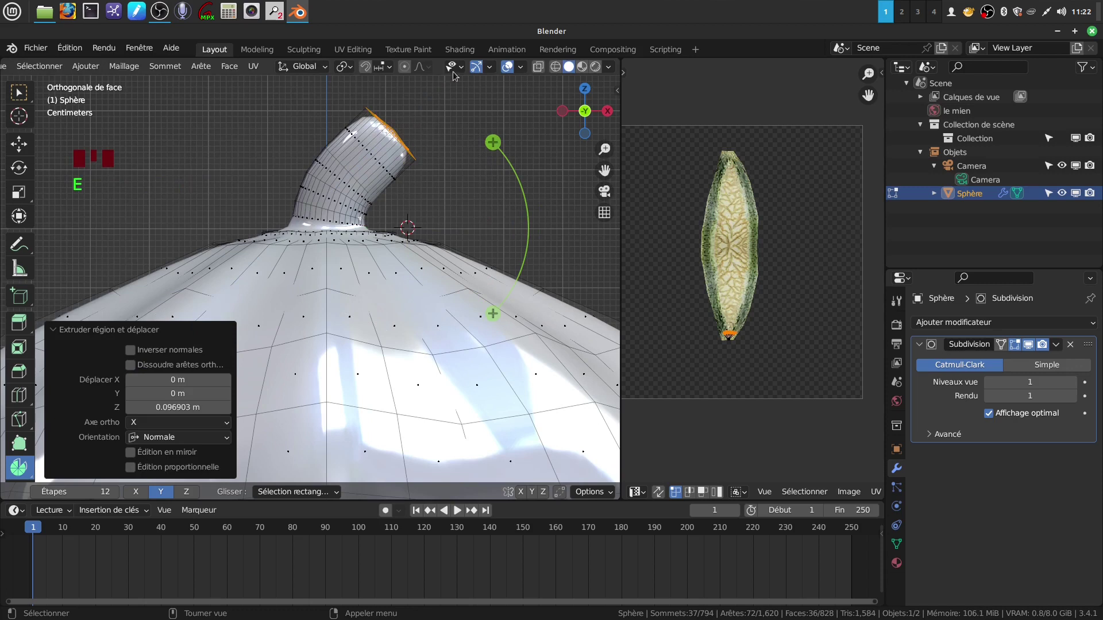
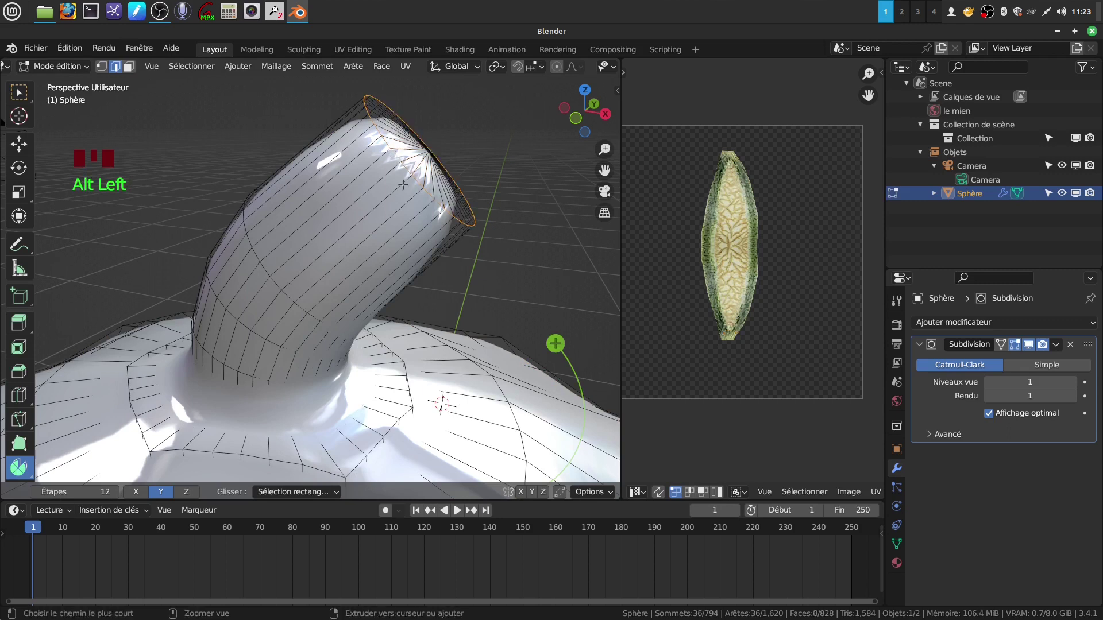
Start a bevel on the selected 36-edge loop
key(ctrl+b)
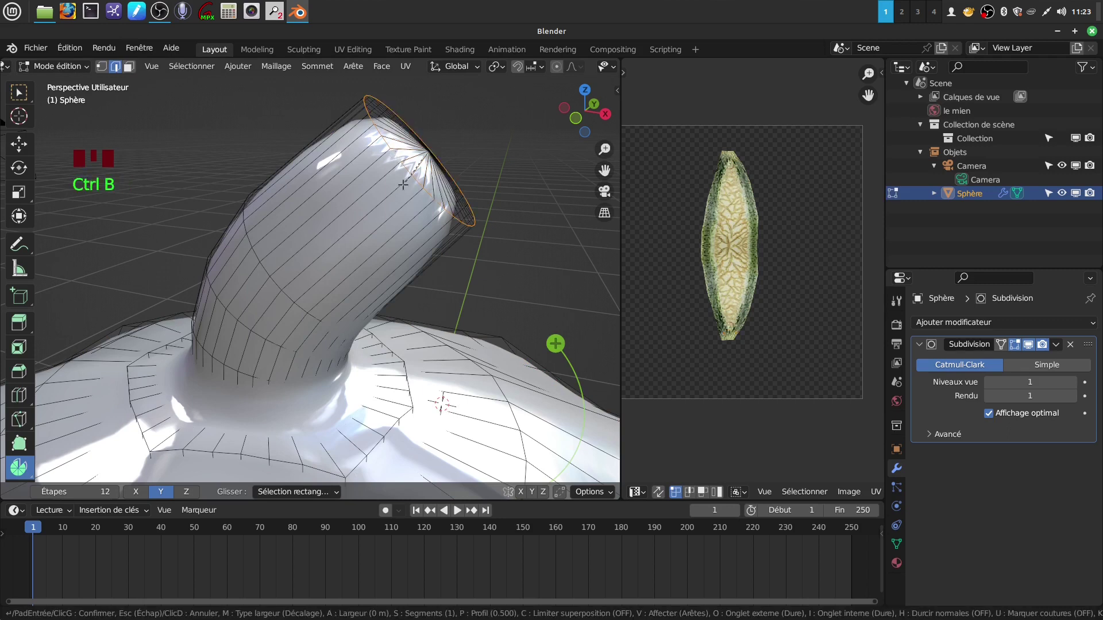
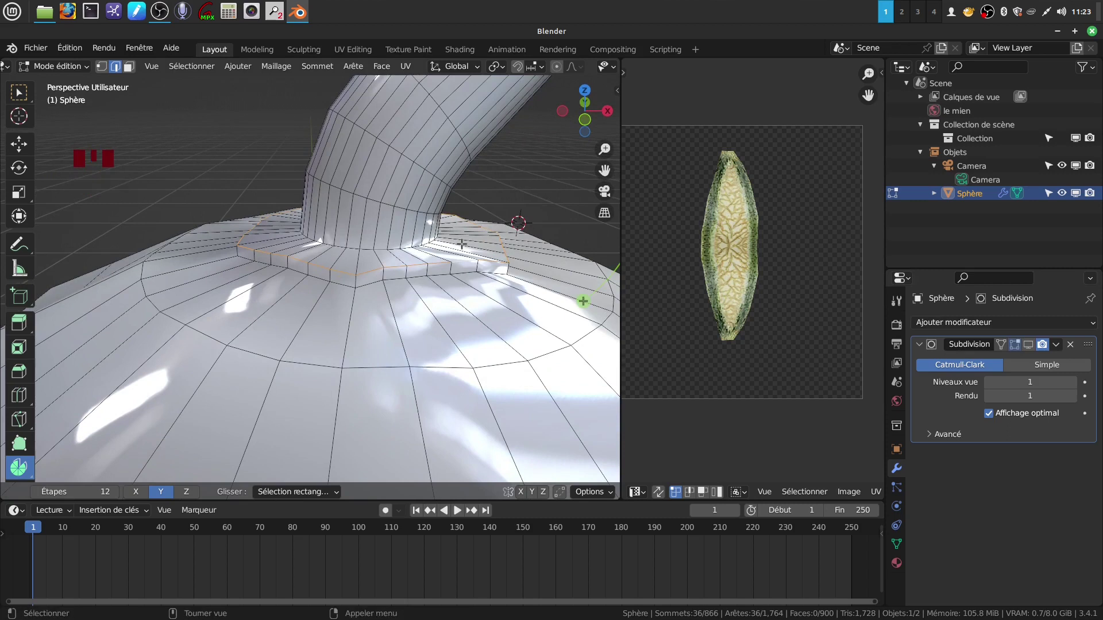
Bevel the 36-edge loop with 2 segments, confirming 72 new faces
key(ctrl+b)
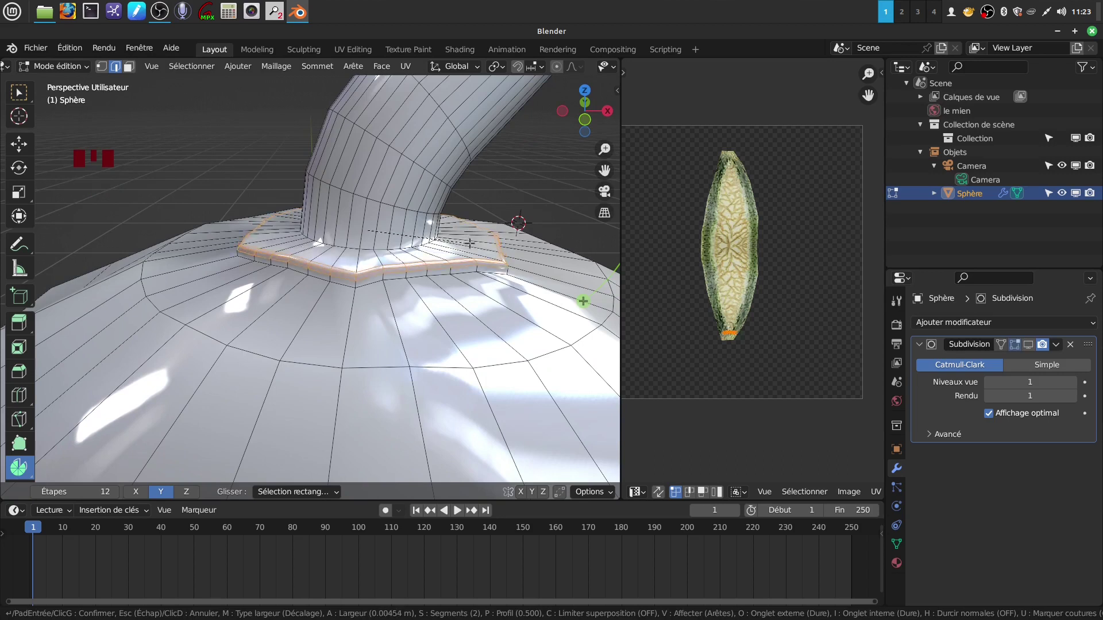
scroll(up, 3)
scroll(down, 3)
scroll(down, 3)
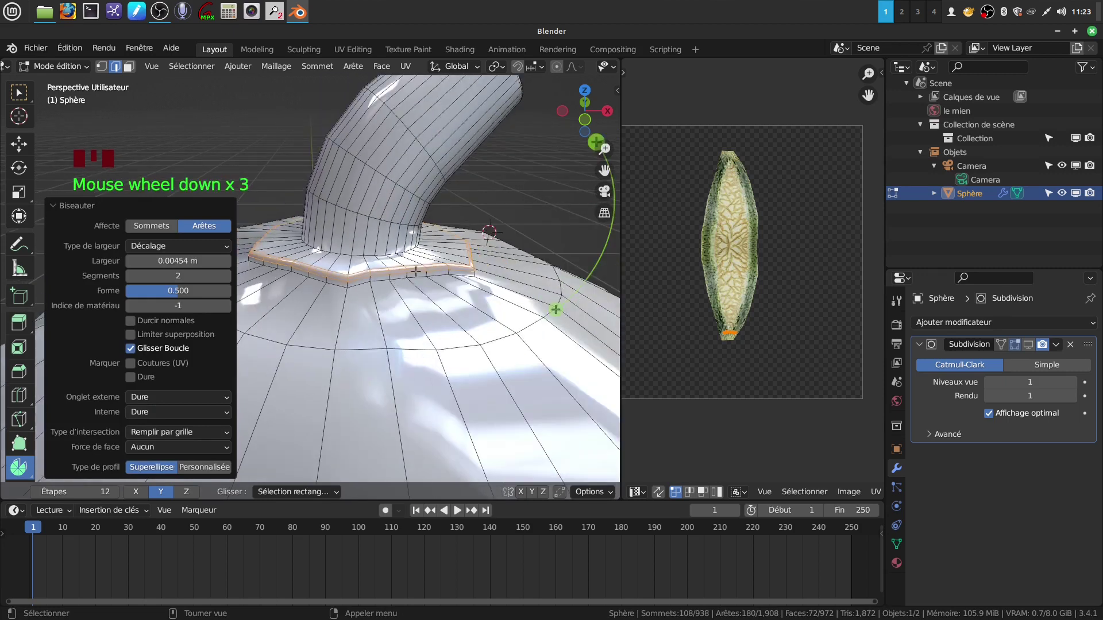
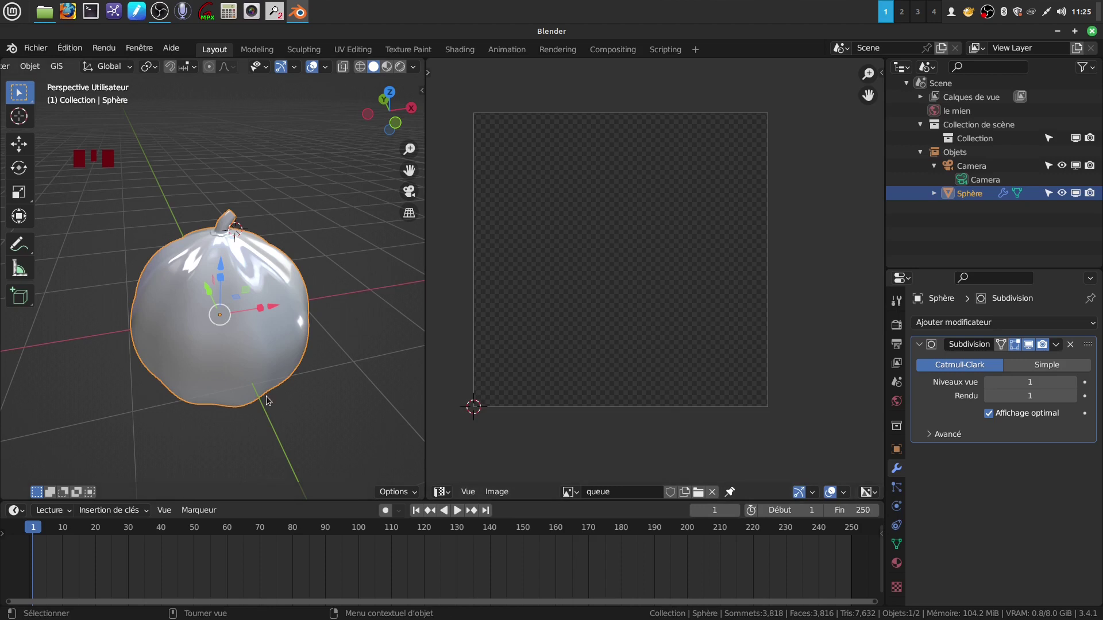
Toggle out of and back into edit mode around applying the Subdivision modifier
key(Tab)
key(Tab)
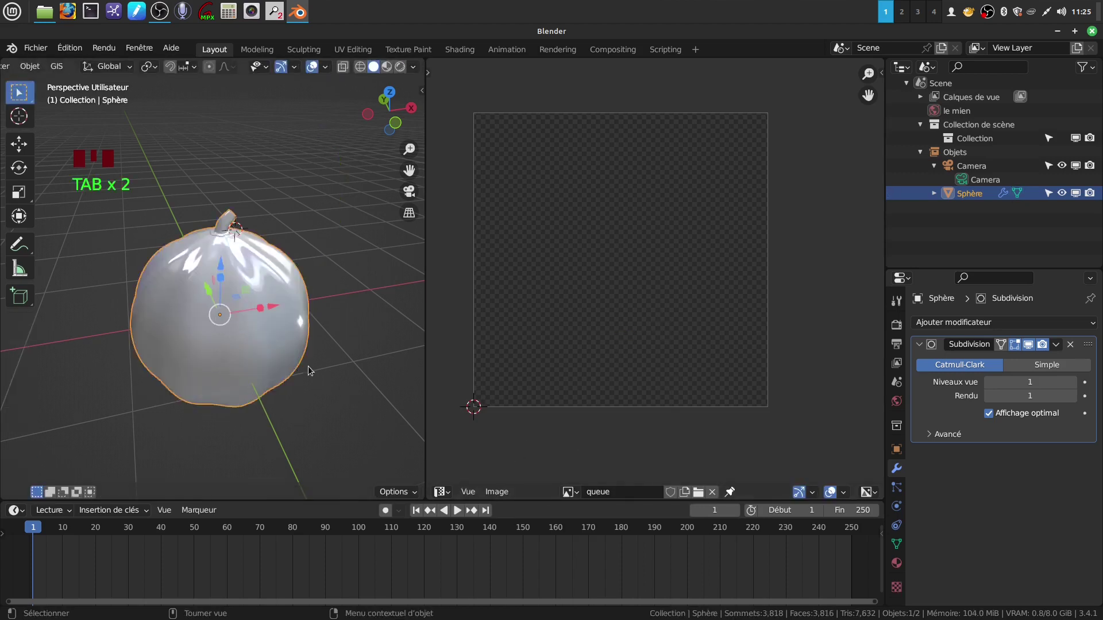
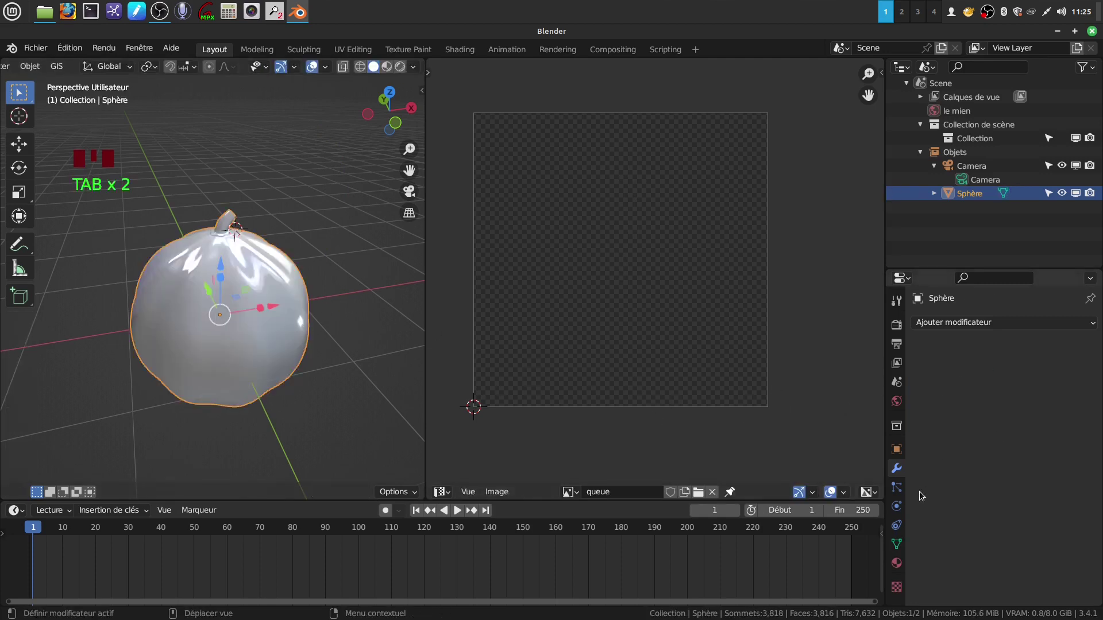
Add a second UV map to the sphere's mesh data and rename it queue
click(901, 546)
scroll(down, 3)
drag(926, 467, 962, 465)
scroll(down, 3)
scroll(down, 3)
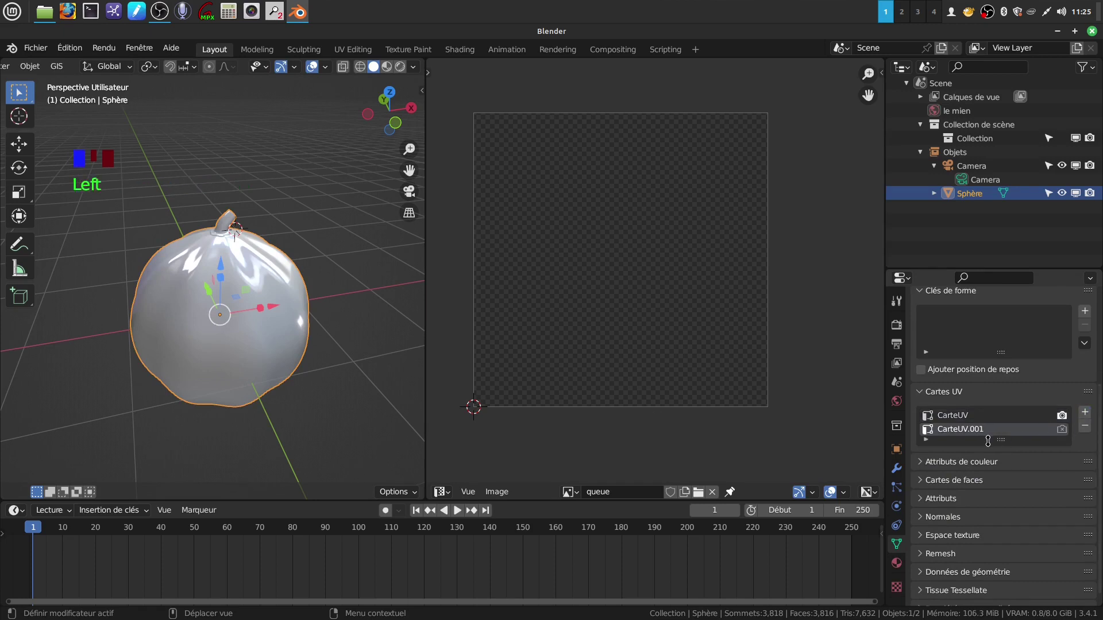
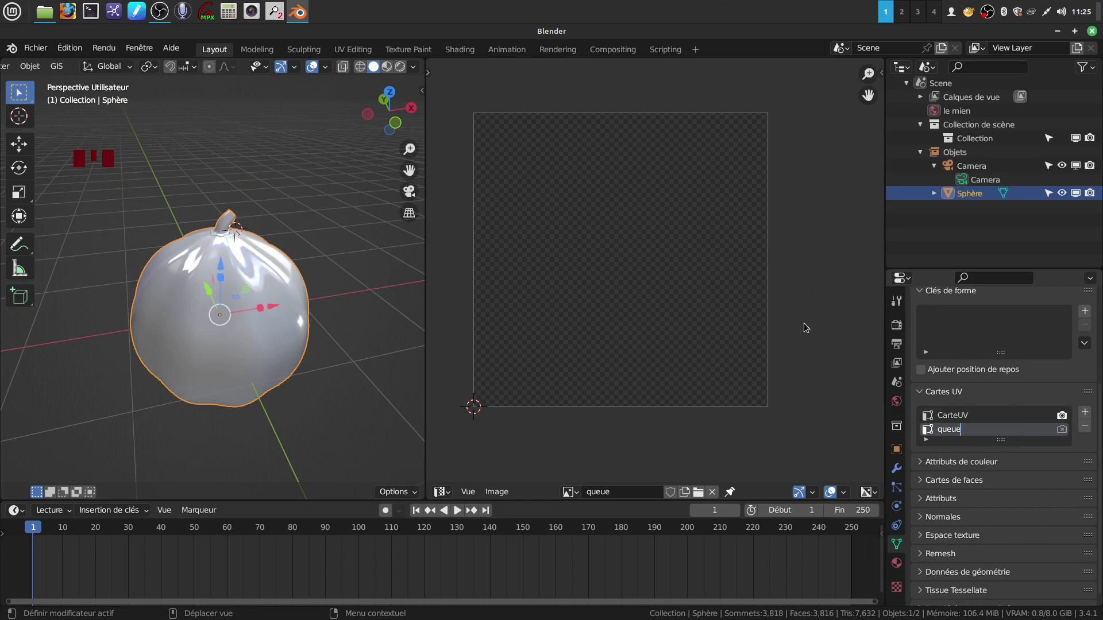
scroll(down, 3)
scroll(down, 3)
key(Tab)
Enter edit mode on the sphere with all geometry selected
key(a)
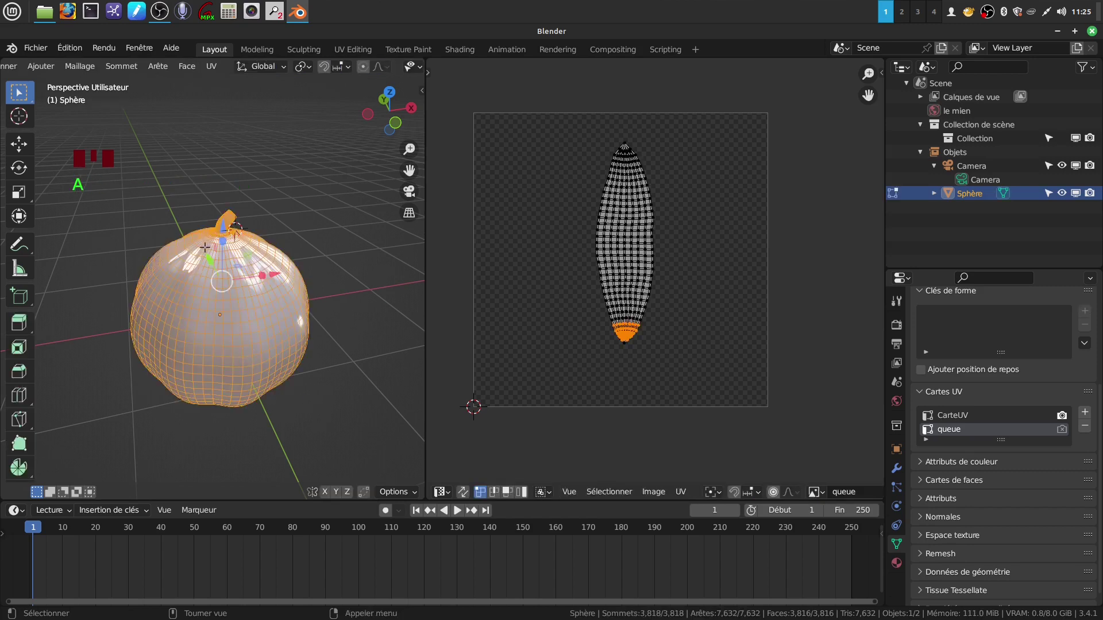
scroll(down, 3)
scroll(down, 3)
Unwrap the whole sphere onto the queue UV map and return to object mode
scroll(down, 3)
scroll(down, 3)
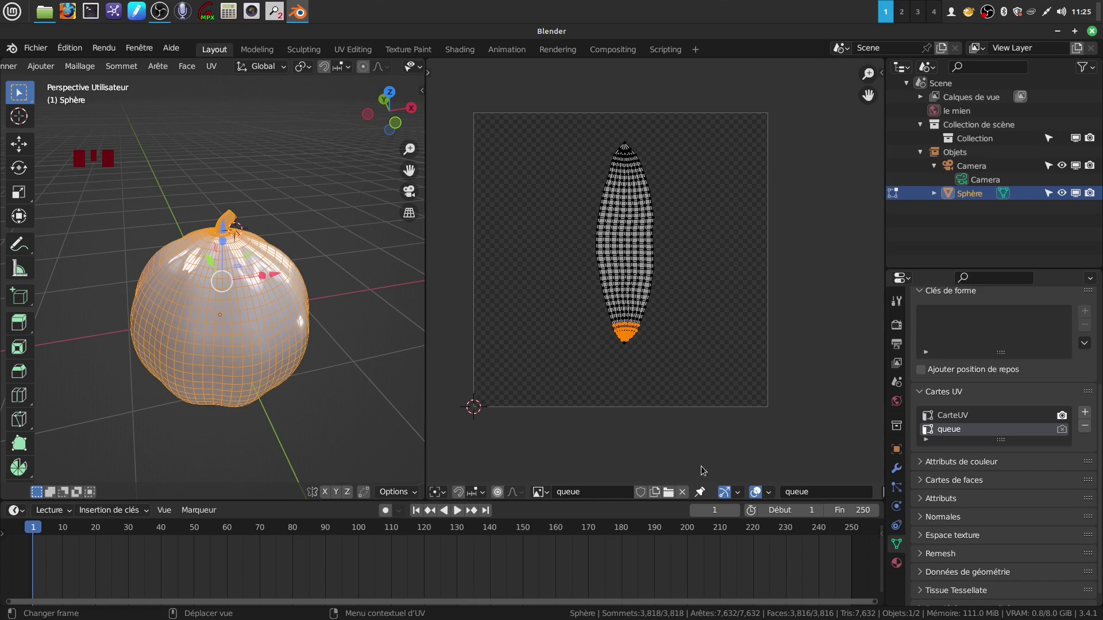
scroll(down, 3)
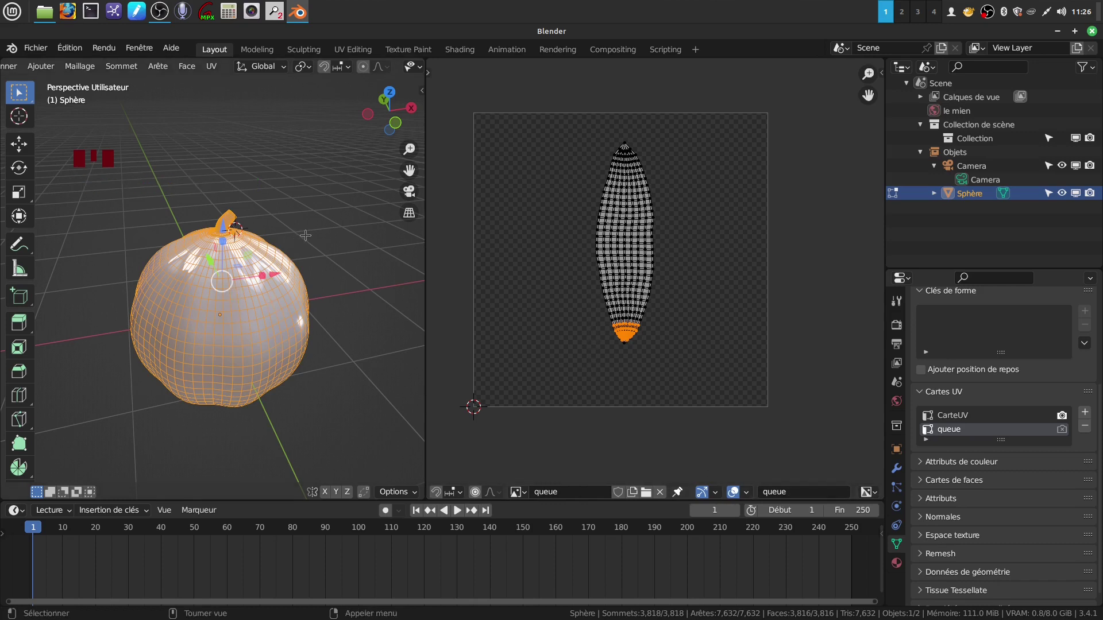
key(u)
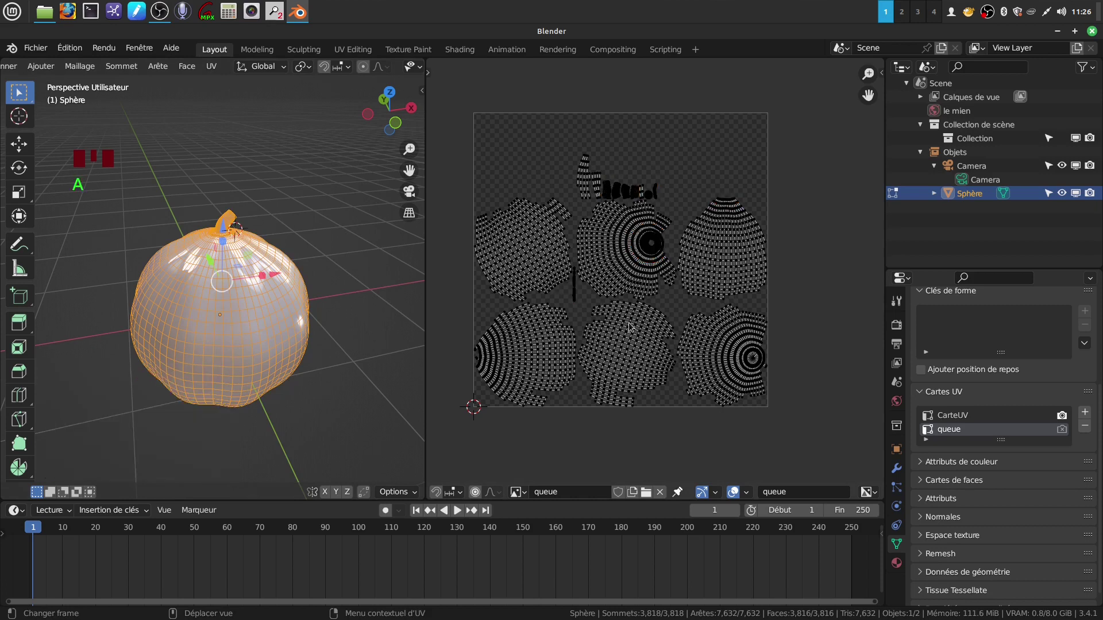
key(a)
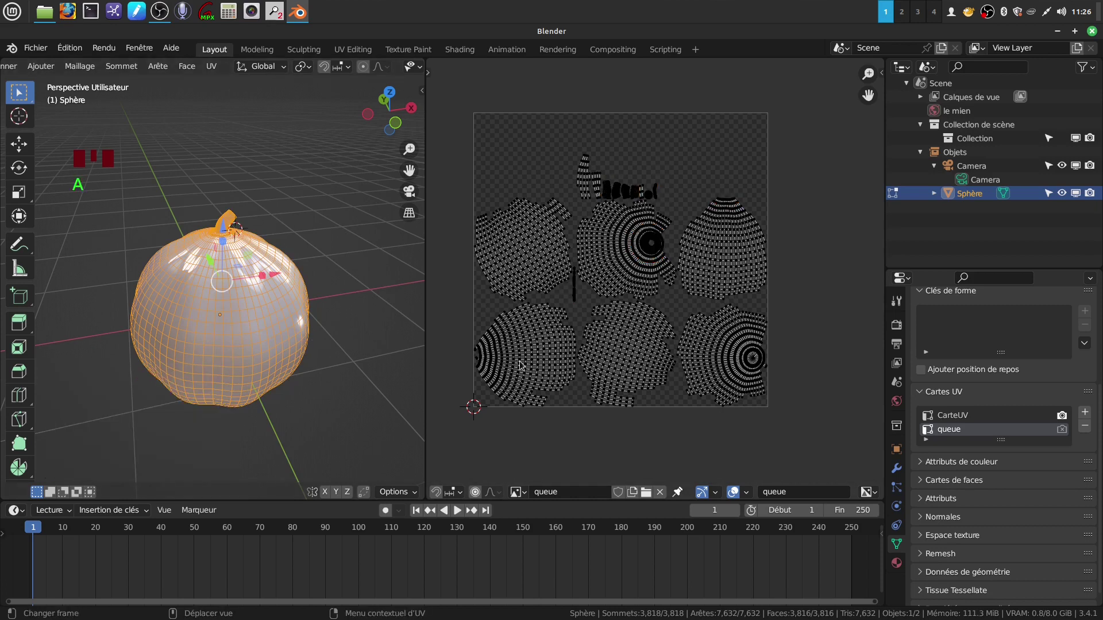
key(Tab)
Show the sphere's material node tree in the former image area and reposition a node
drag(452, 494, 617, 363)
key(n)
drag(692, 338, 541, 328)
scroll(up, 3)
middle_click(556, 287)
scroll(down, 3)
drag(715, 321, 720, 226)
drag(720, 226, 722, 200)
click(728, 174)
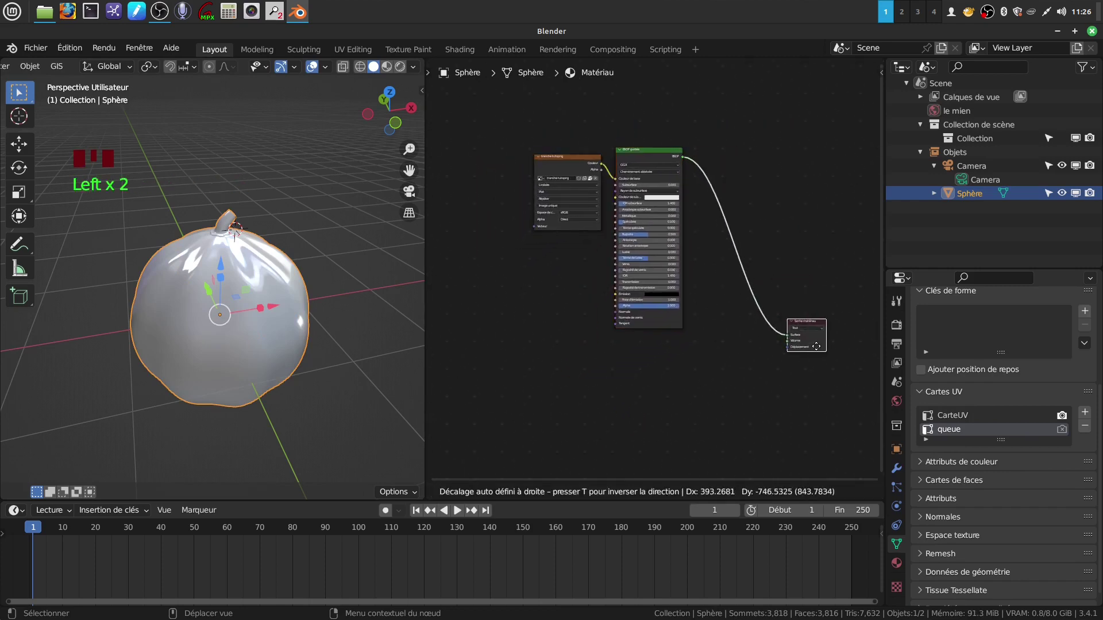
Place the node wired to the material output and frame the whole node tree
click(563, 174)
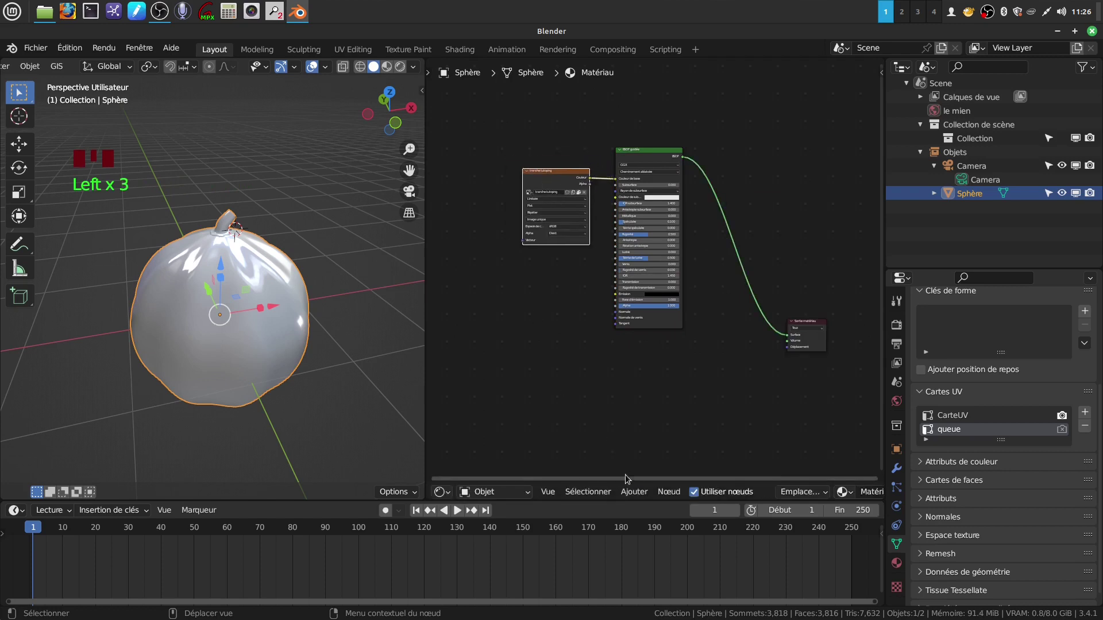
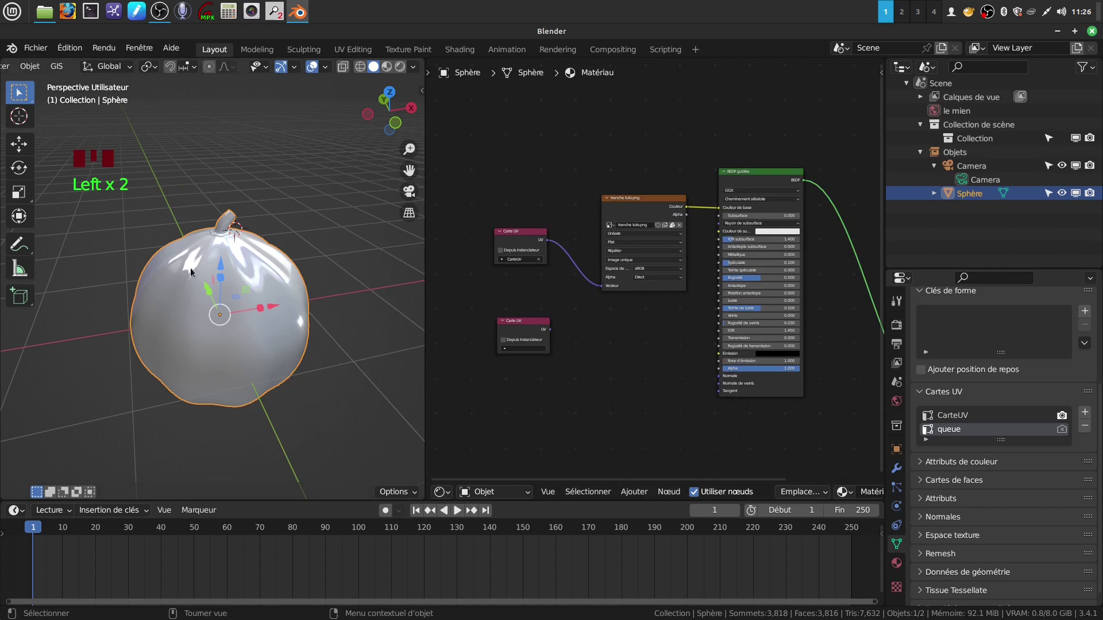
drag(594, 401, 531, 285)
drag(531, 284, 583, 353)
scroll(down, 3)
drag(584, 354, 568, 240)
click(568, 241)
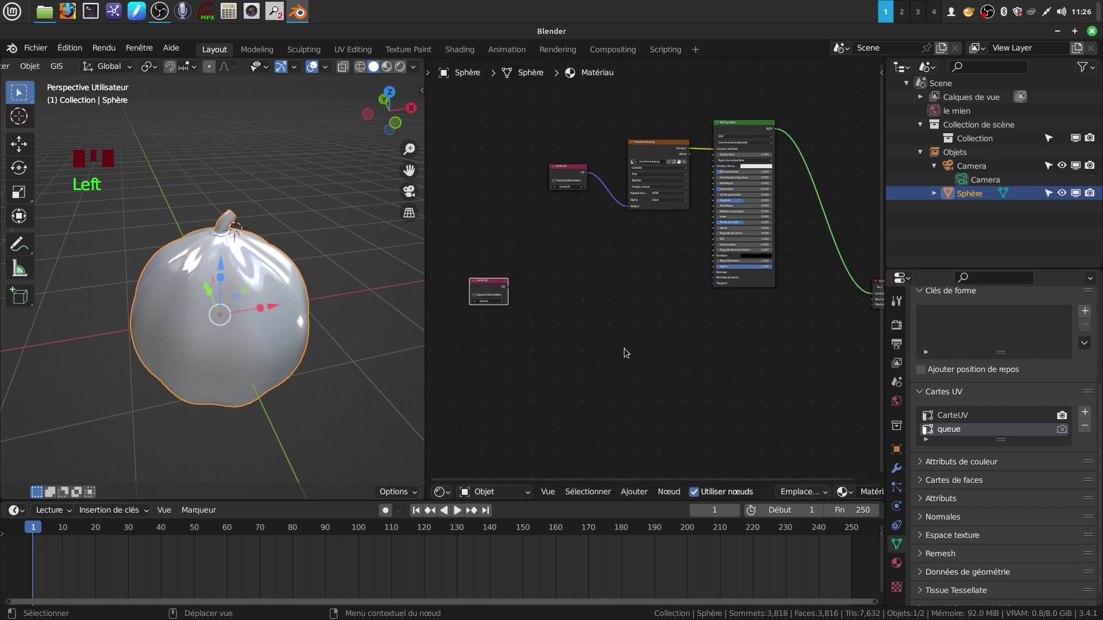
click(757, 284)
drag(758, 284, 742, 458)
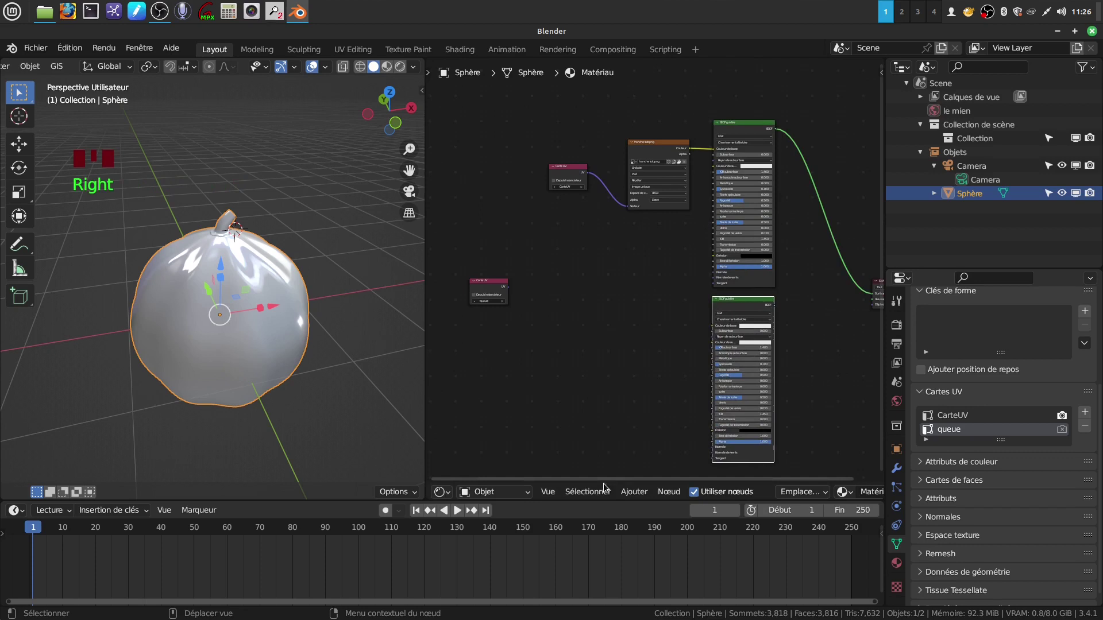
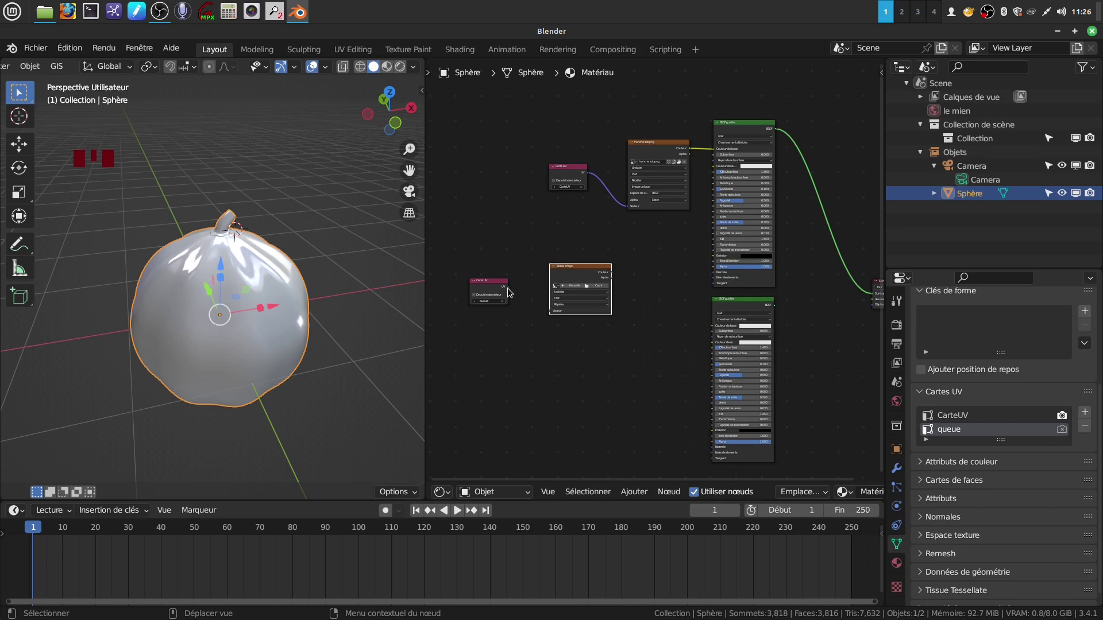
Link the Image Texture colour into the second Principled BSDF's Base Color
click(510, 292)
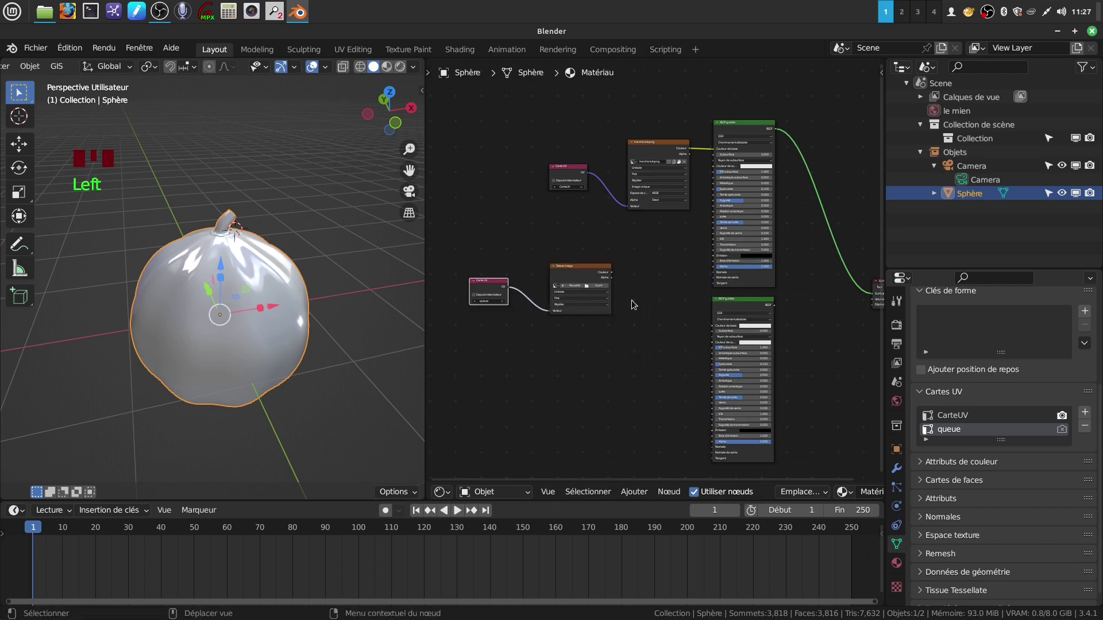
click(614, 278)
scroll(up, 3)
drag(667, 376, 589, 218)
click(590, 218)
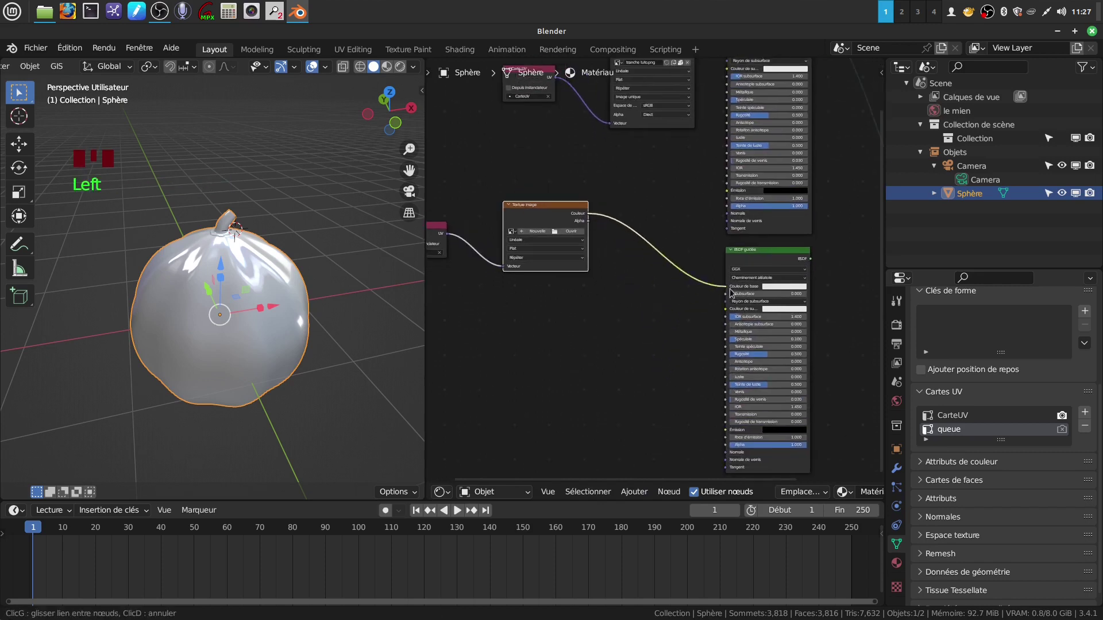
scroll(down, 3)
drag(822, 351, 634, 494)
drag(634, 494, 802, 328)
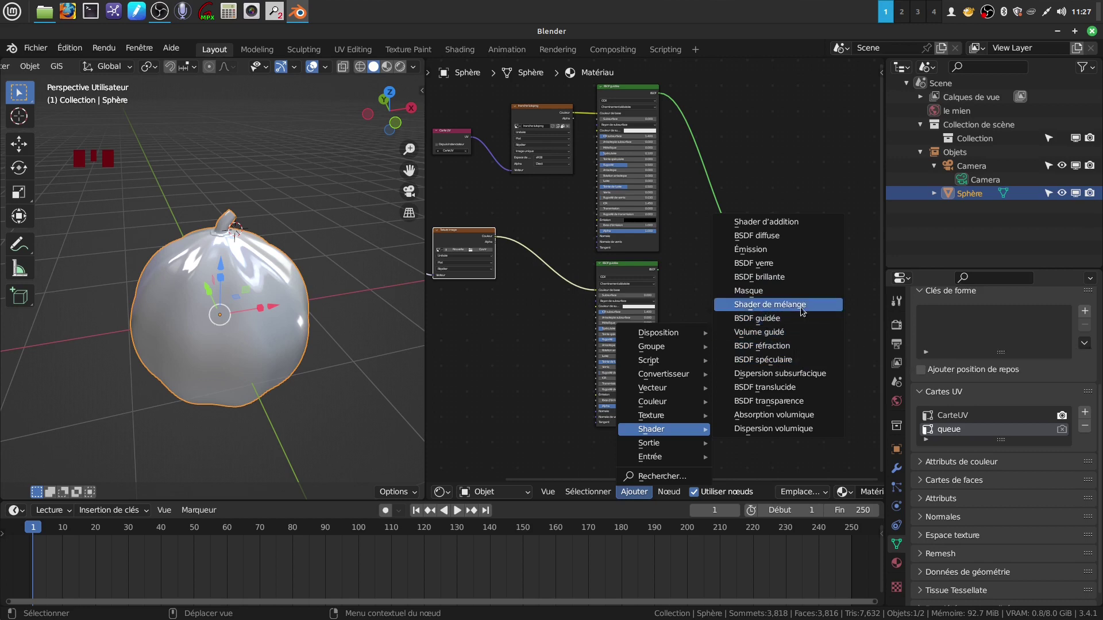
Drop a Mix Shader onto the link feeding the material output
scroll(up, 3)
drag(740, 359, 629, 293)
click(628, 293)
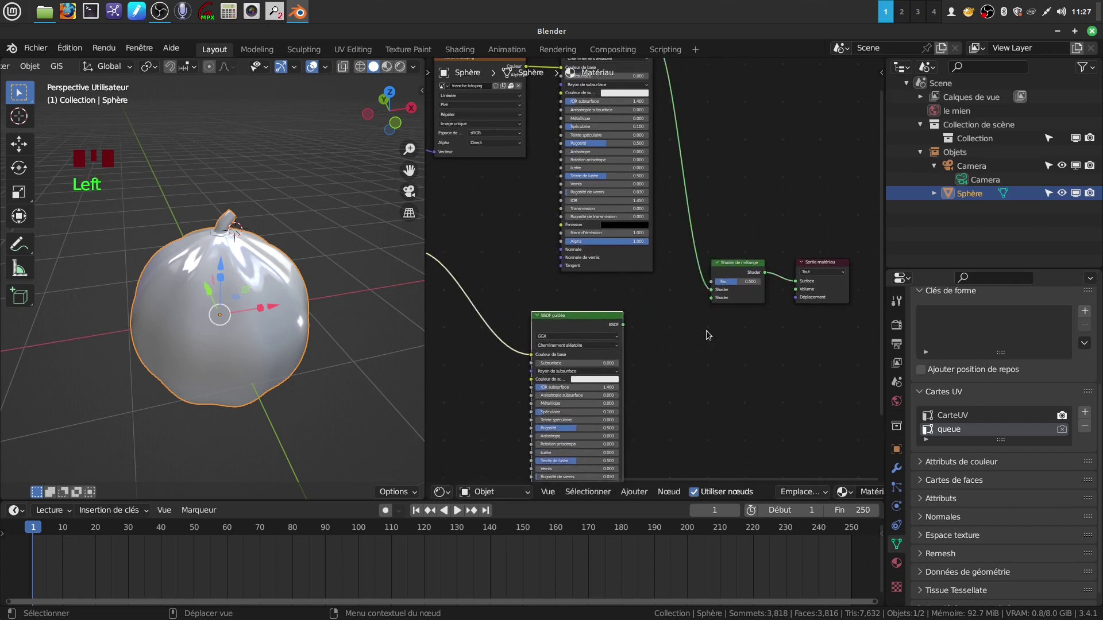
scroll(up, 3)
drag(728, 373, 625, 294)
click(626, 294)
Wire both BSDFs into the Mix Shader inputs and the texture into its Fac
scroll(down, 3)
drag(721, 314, 508, 294)
click(507, 294)
drag(539, 273, 615, 273)
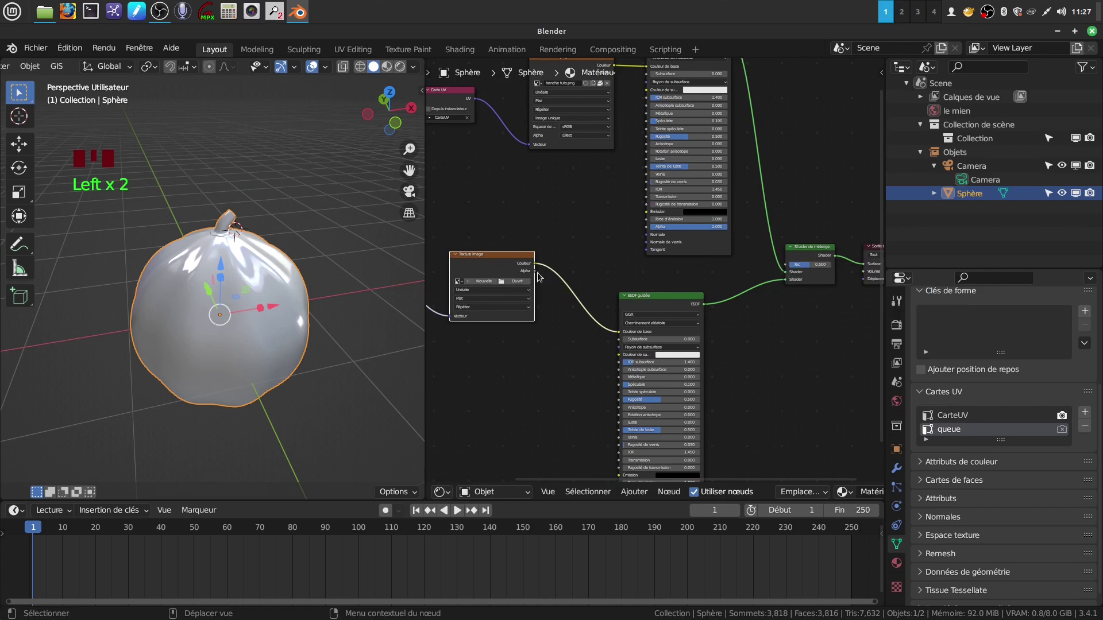
drag(540, 273, 553, 276)
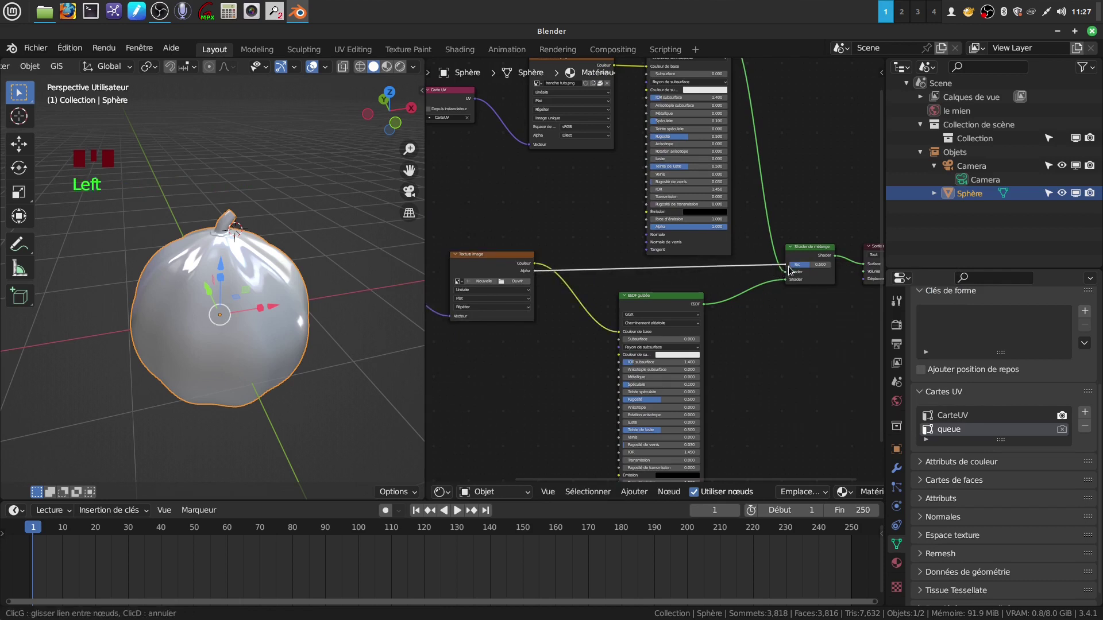
Open the image file browser for the brush texture in the Texture panel
scroll(down, 3)
drag(768, 364, 566, 224)
click(567, 224)
scroll(down, 3)
drag(572, 367, 912, 586)
click(902, 591)
Scroll the file browser through the available texture images toward the melon photo
drag(1018, 345, 591, 322)
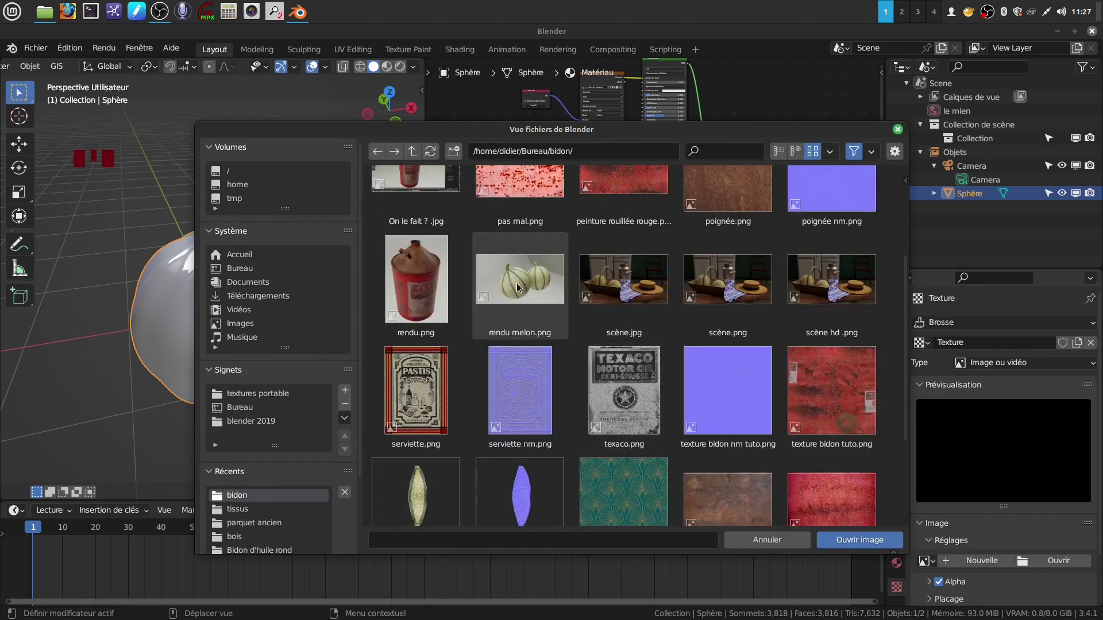
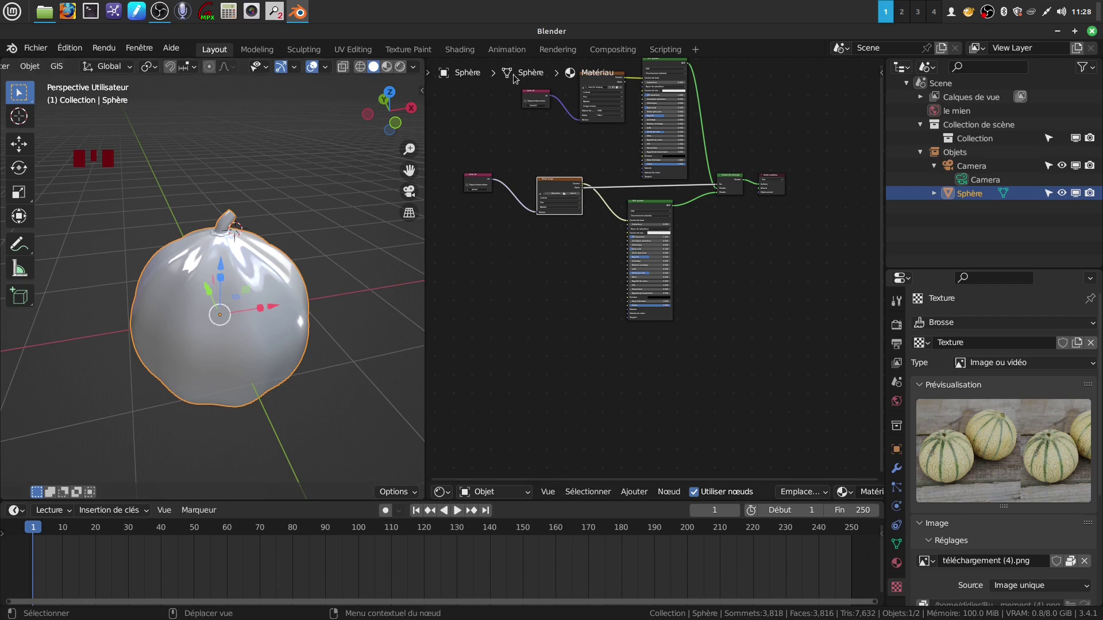
Visit Texture Paint, return to Layout and show the queue image where the nodes were
click(408, 50)
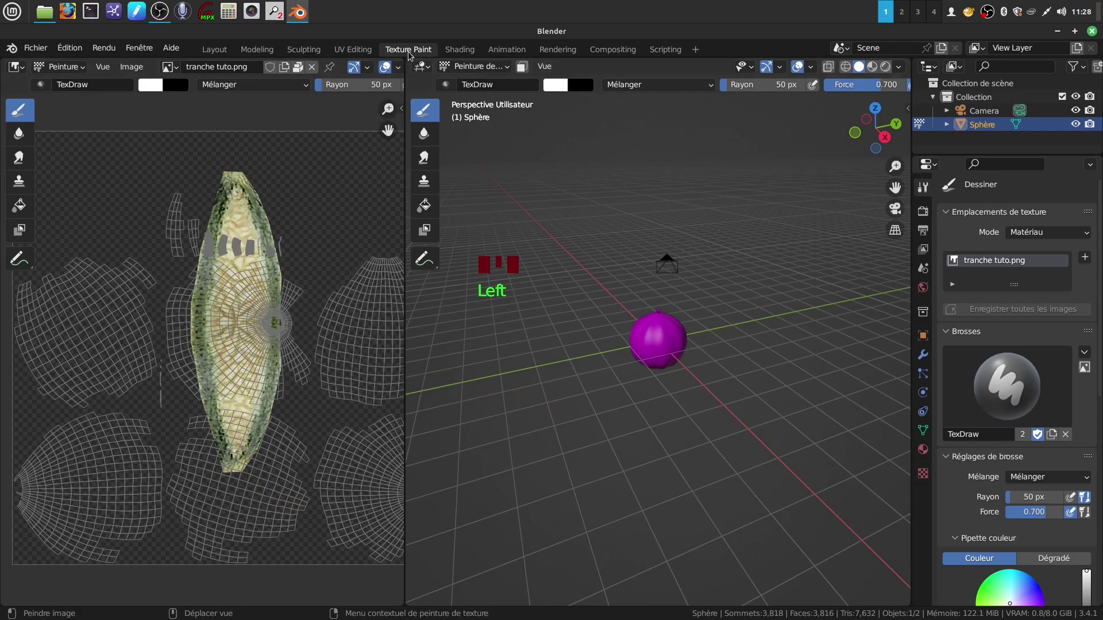
click(215, 51)
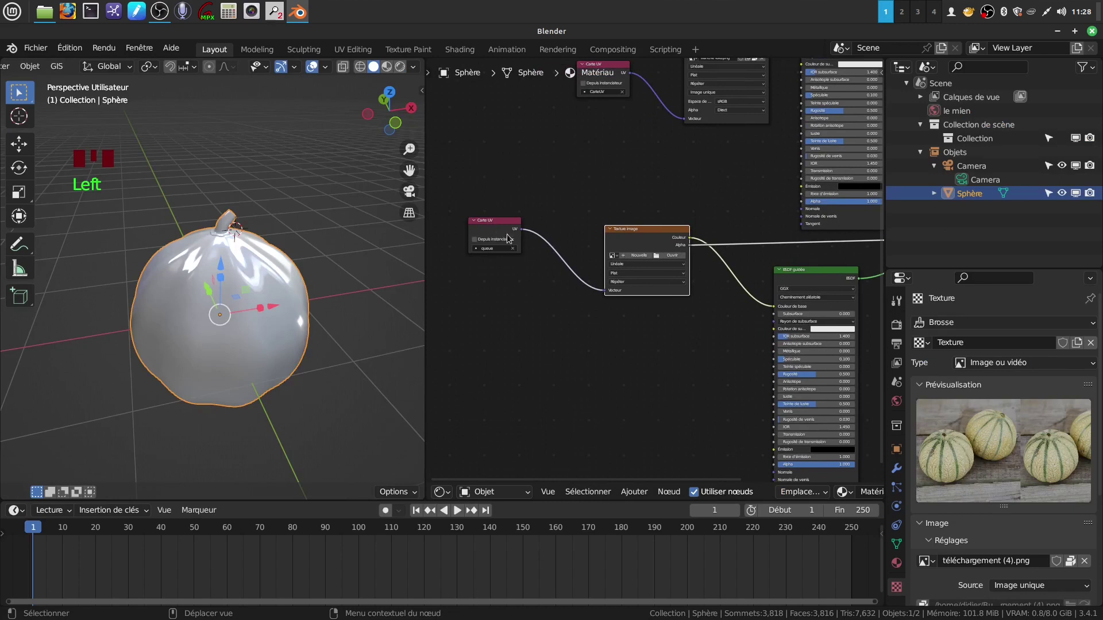
drag(265, 314, 521, 389)
drag(520, 389, 301, 360)
Enter edit mode on the sphere and inspect its UVs over the queue image
key(Tab)
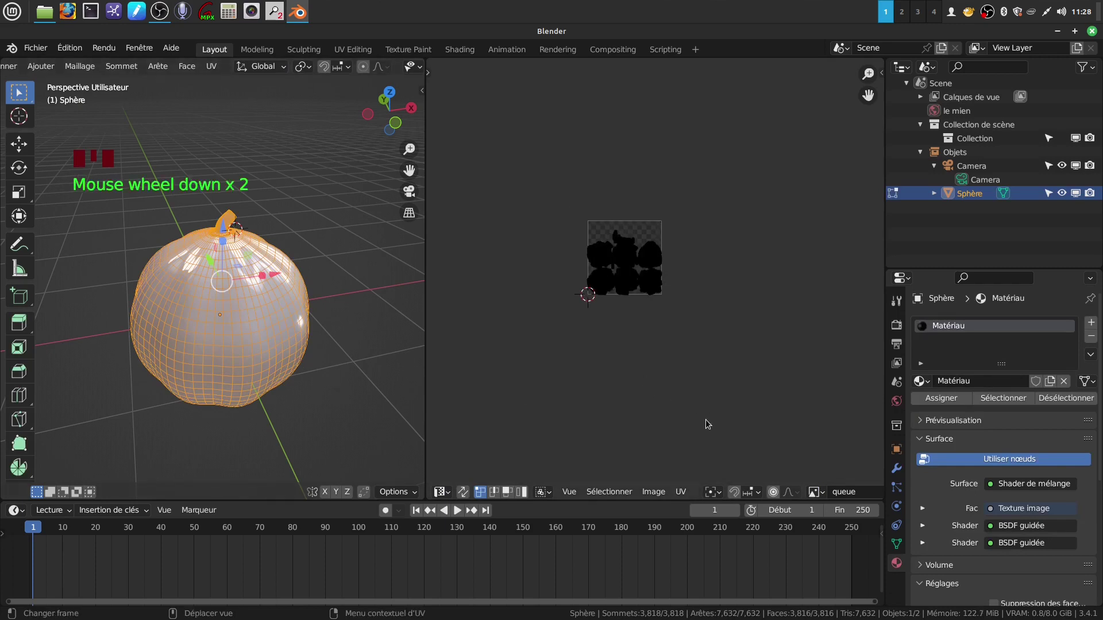
scroll(down, 3)
scroll(up, 3)
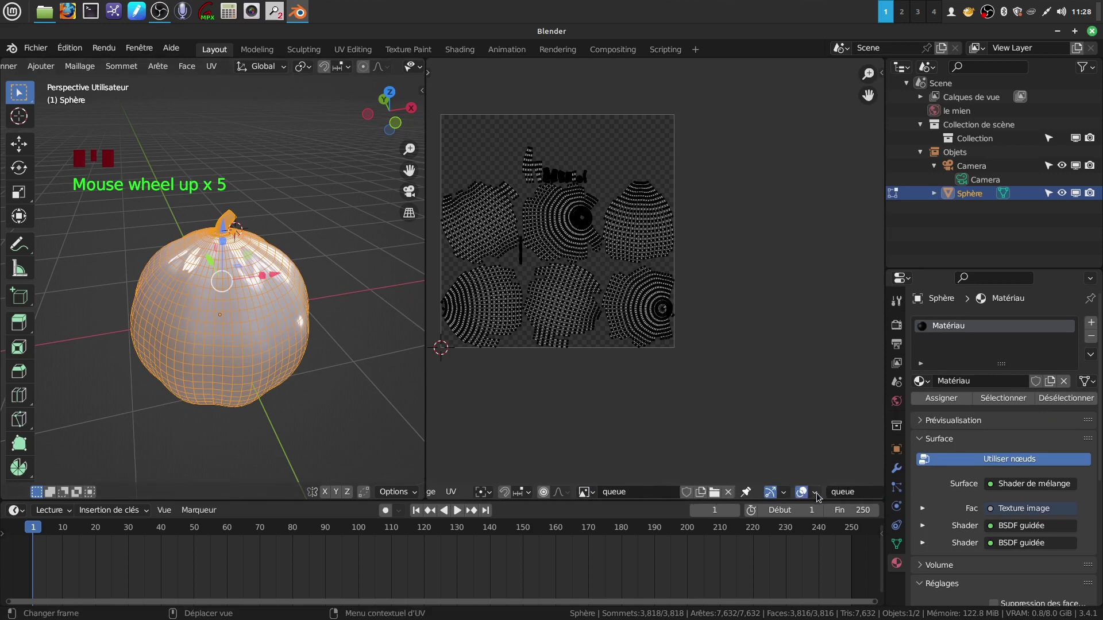
scroll(down, 3)
Visit Texture Paint, then in Layout bring the material's shader nodes back into the right-hand area
click(421, 52)
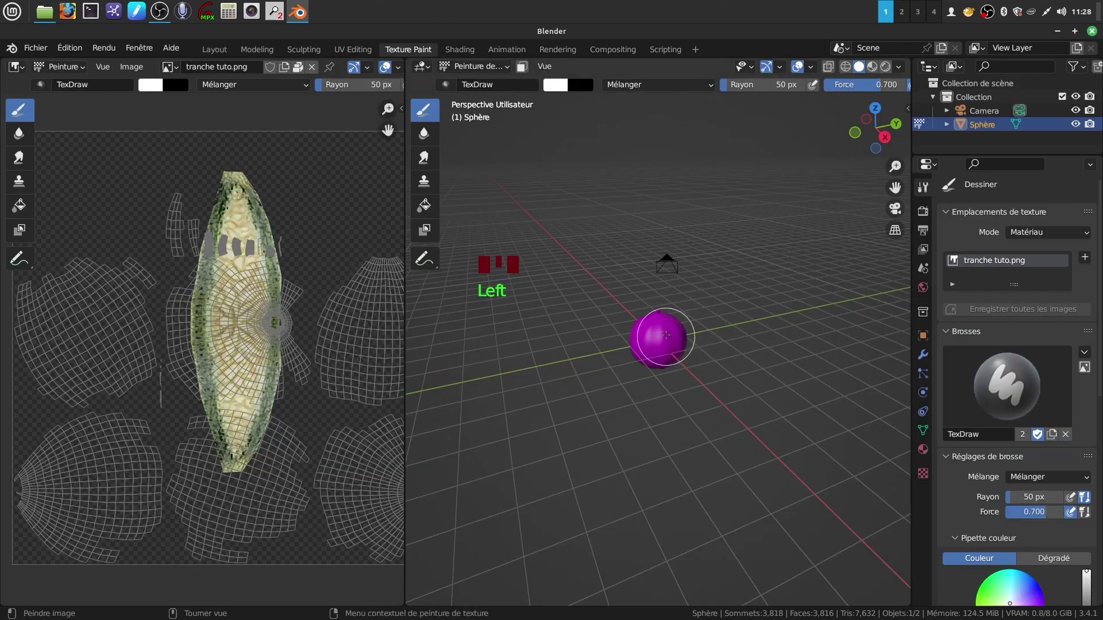
click(874, 74)
click(848, 71)
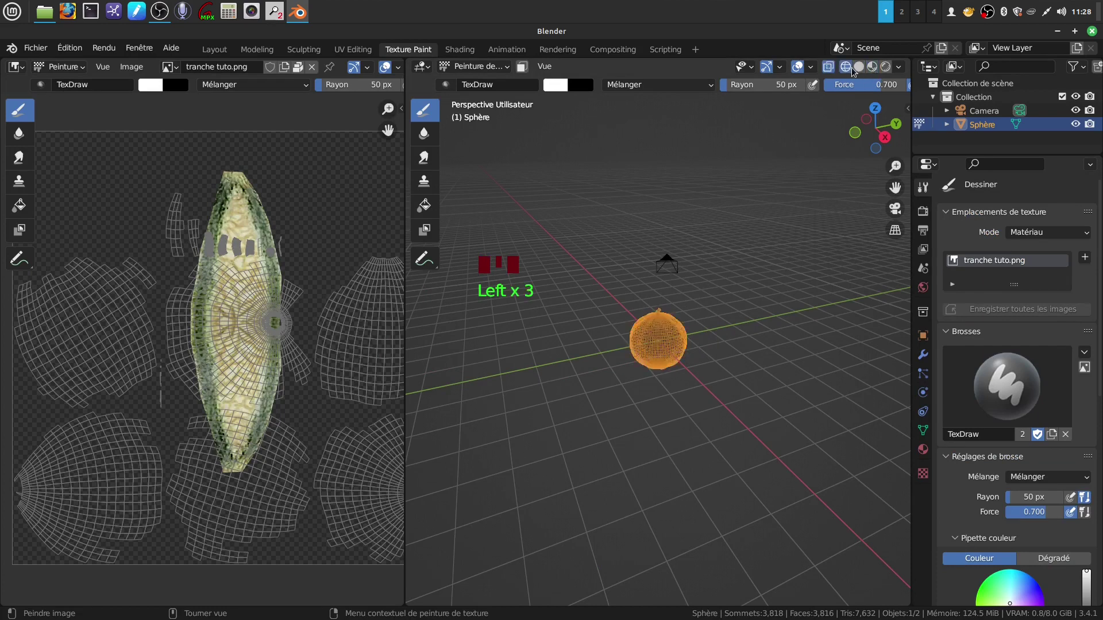
drag(861, 75, 223, 51)
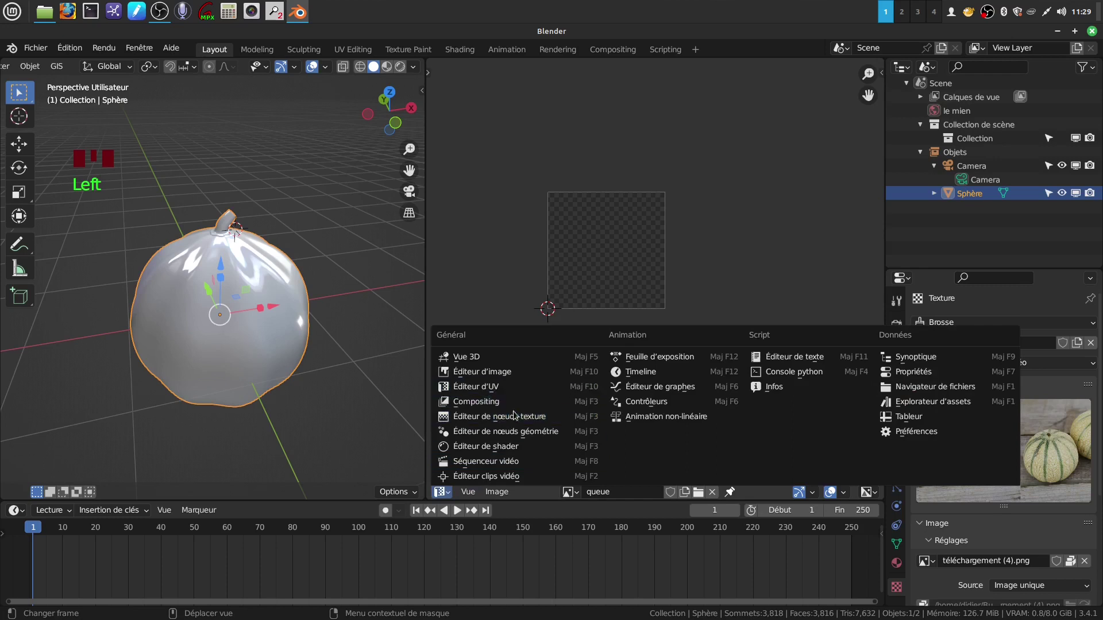
drag(526, 440, 646, 365)
drag(661, 264, 423, 92)
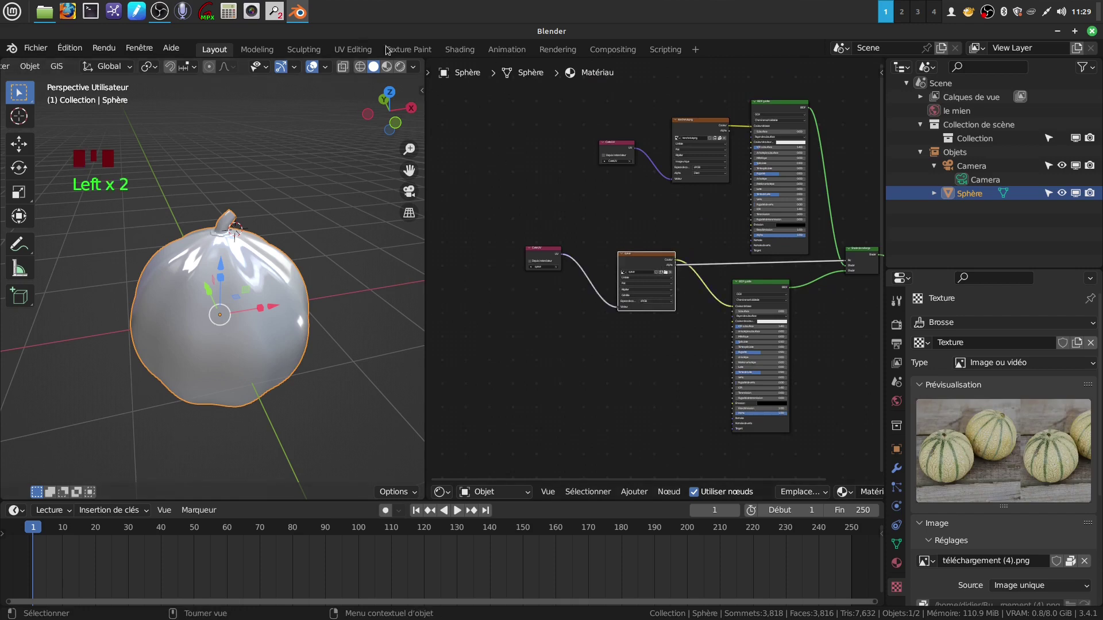
Switch to the Texture Paint workspace with the TexDraw brush and queue slot ready
click(411, 47)
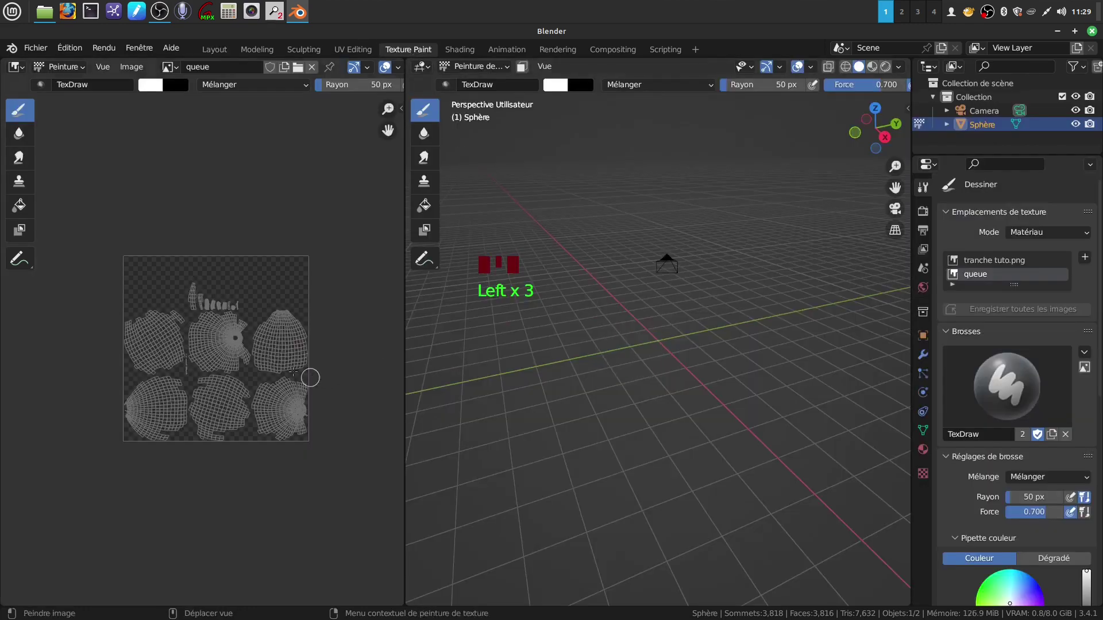
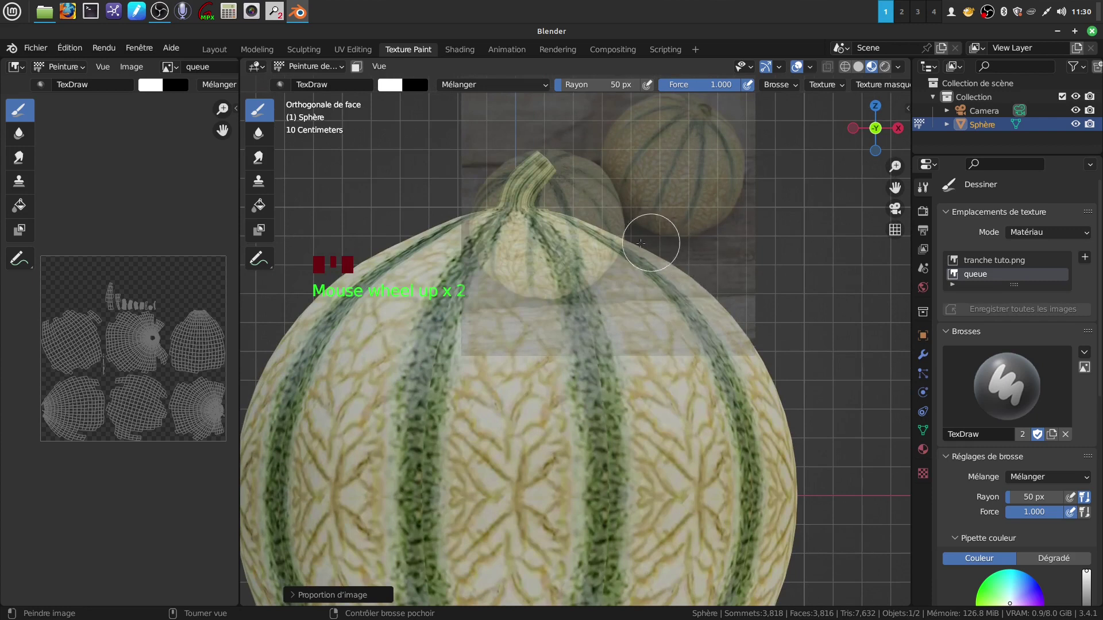
Stroke melon skin from the photo stencil onto the top of the sphere
drag(657, 262, 661, 380)
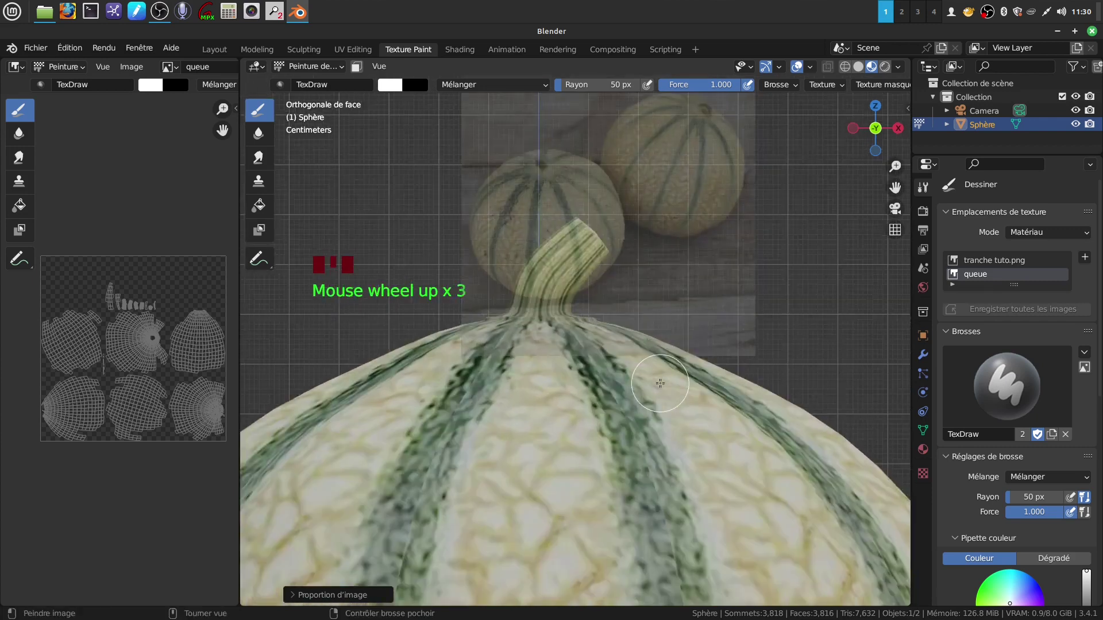
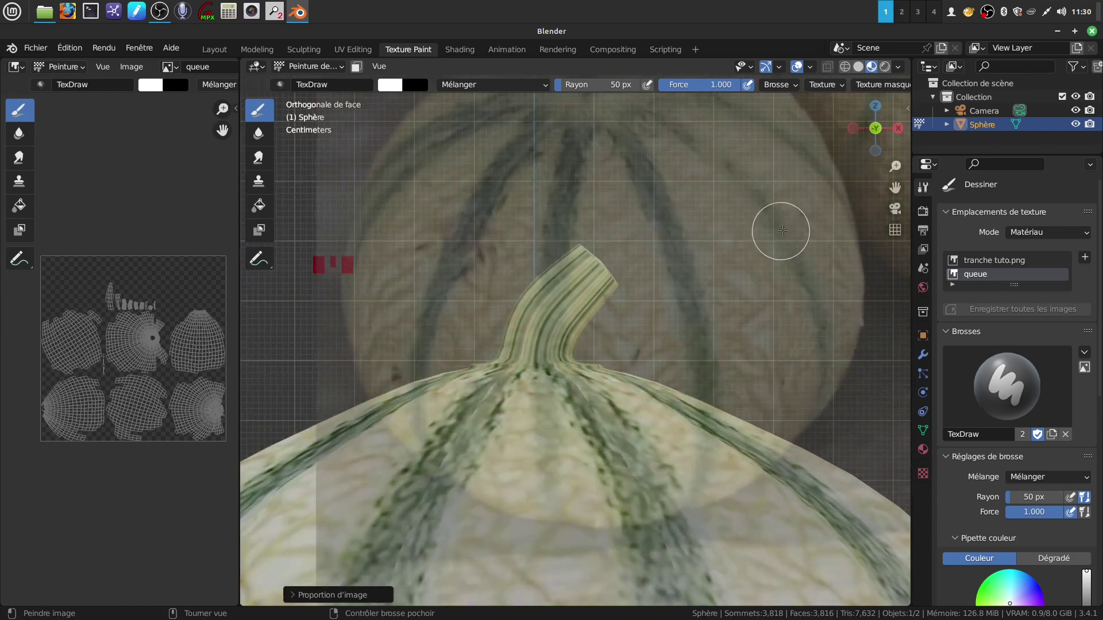
drag(816, 303, 550, 274)
drag(550, 274, 518, 336)
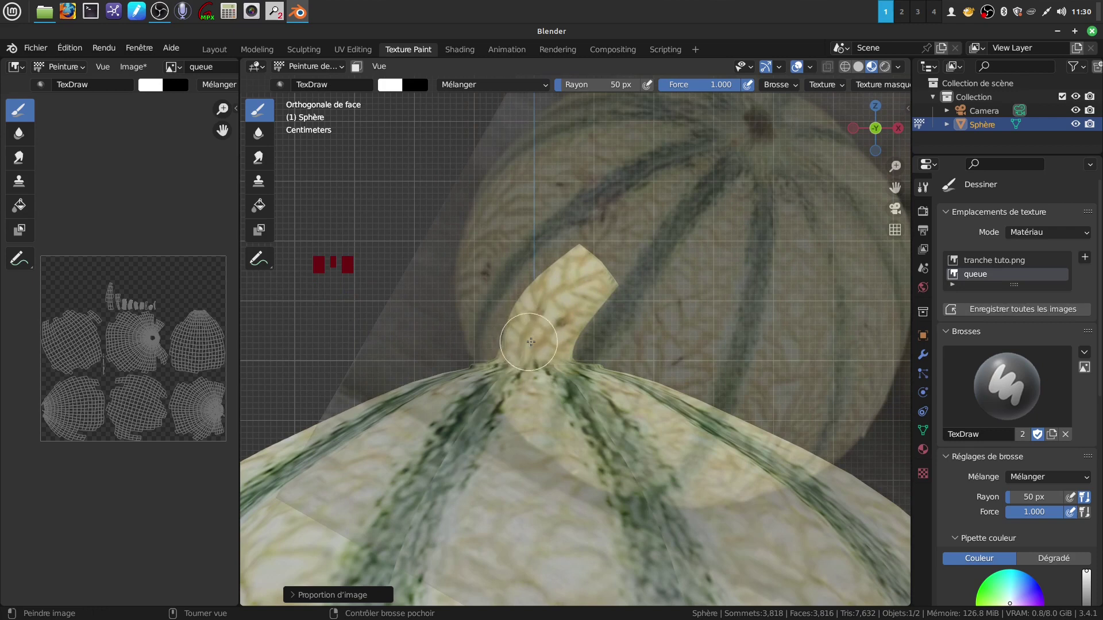
drag(589, 276, 631, 266)
drag(631, 267, 611, 299)
View the sphere from the back, paint more melon stripes there, then return to front view
key(ctrl+KP_1)
drag(785, 329, 554, 282)
drag(554, 283, 607, 347)
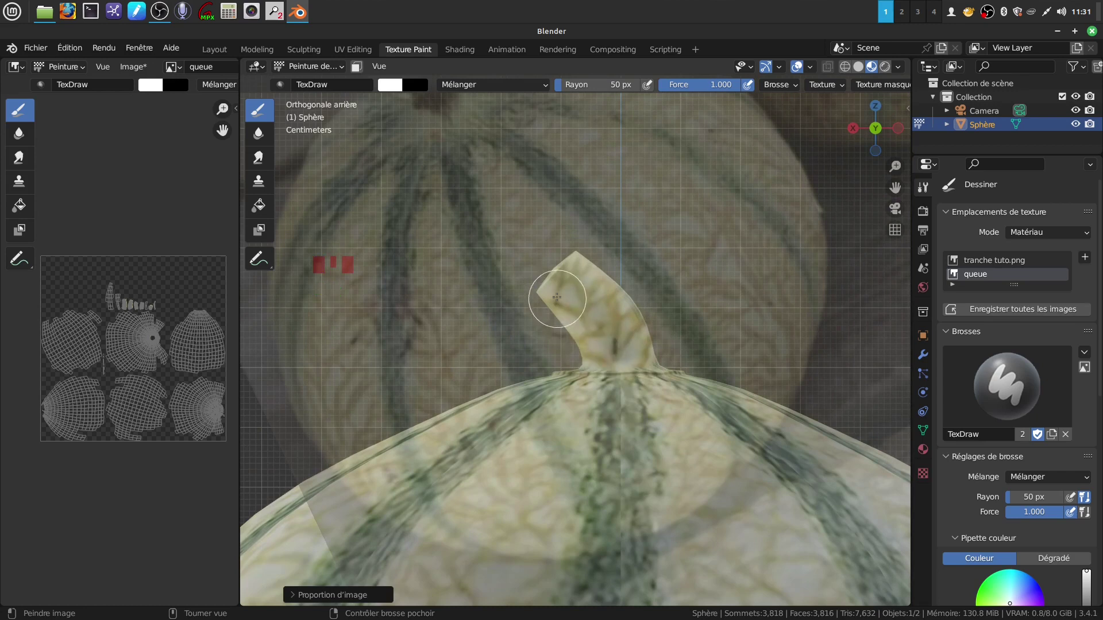
drag(594, 284, 580, 281)
drag(580, 281, 662, 317)
drag(662, 317, 554, 412)
drag(607, 298, 649, 325)
drag(649, 325, 571, 320)
drag(571, 319, 689, 234)
right_click(688, 234)
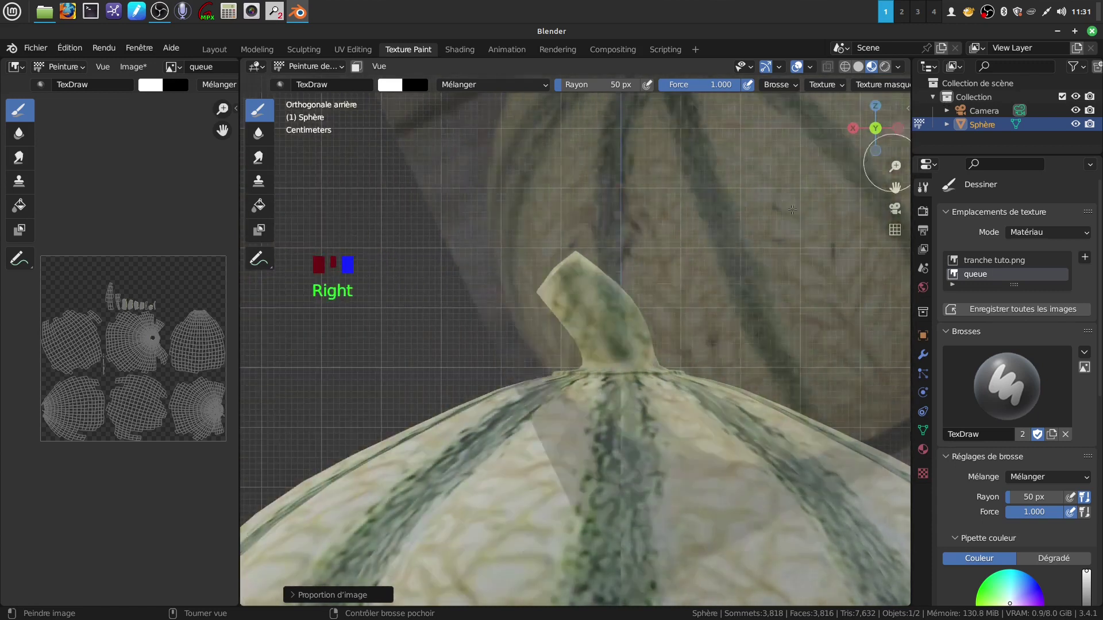
key(KP_1)
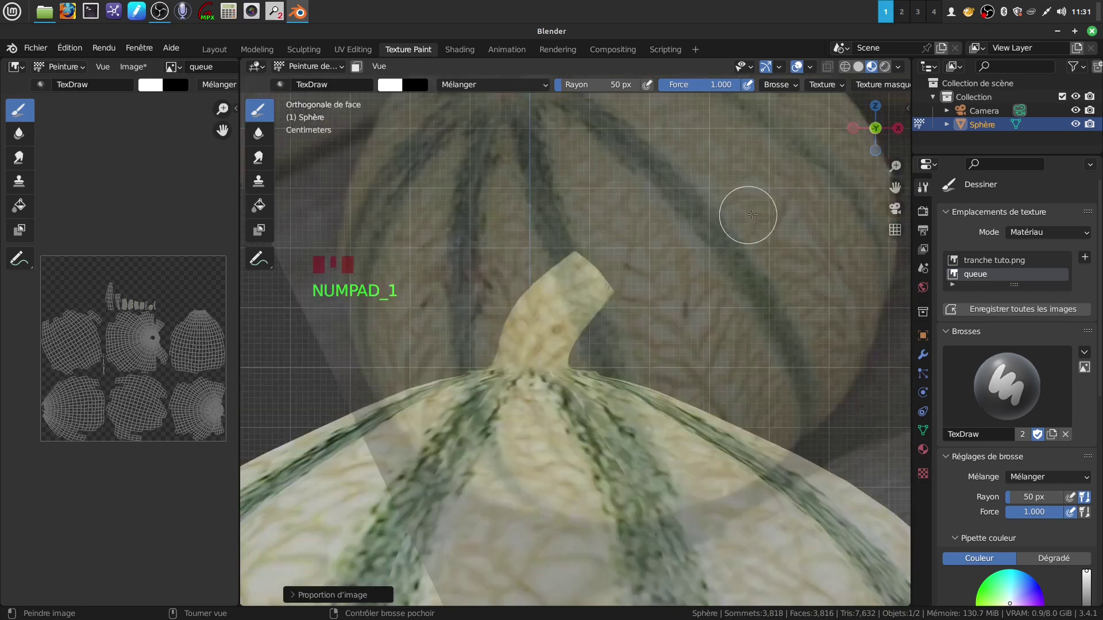
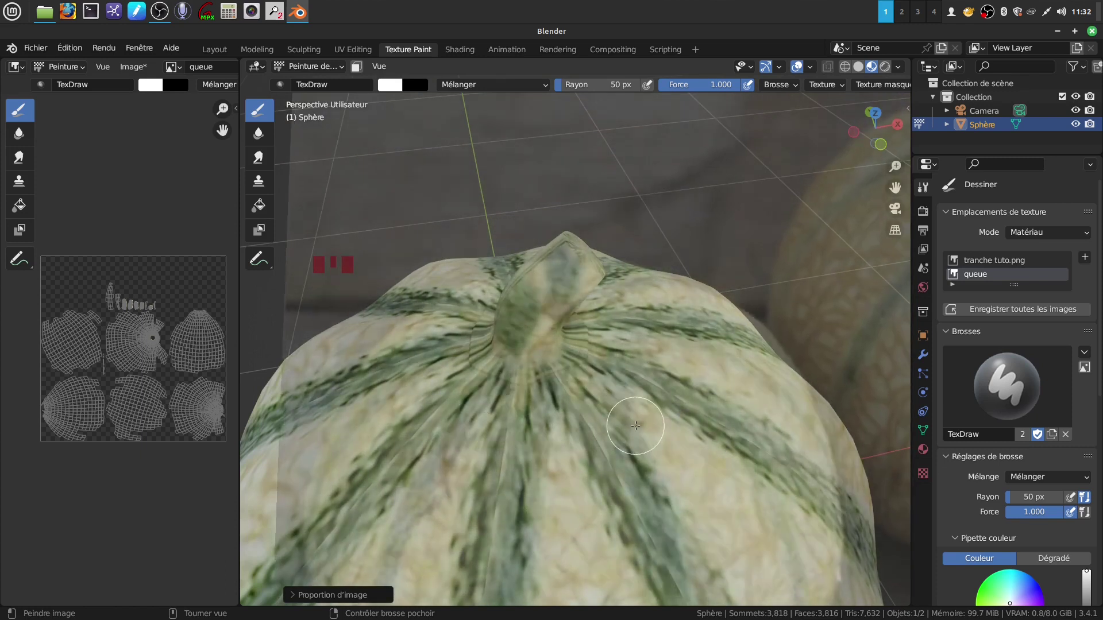
Shrink the brush radius to 28 px and paint melon stripes across the sphere
key(f)
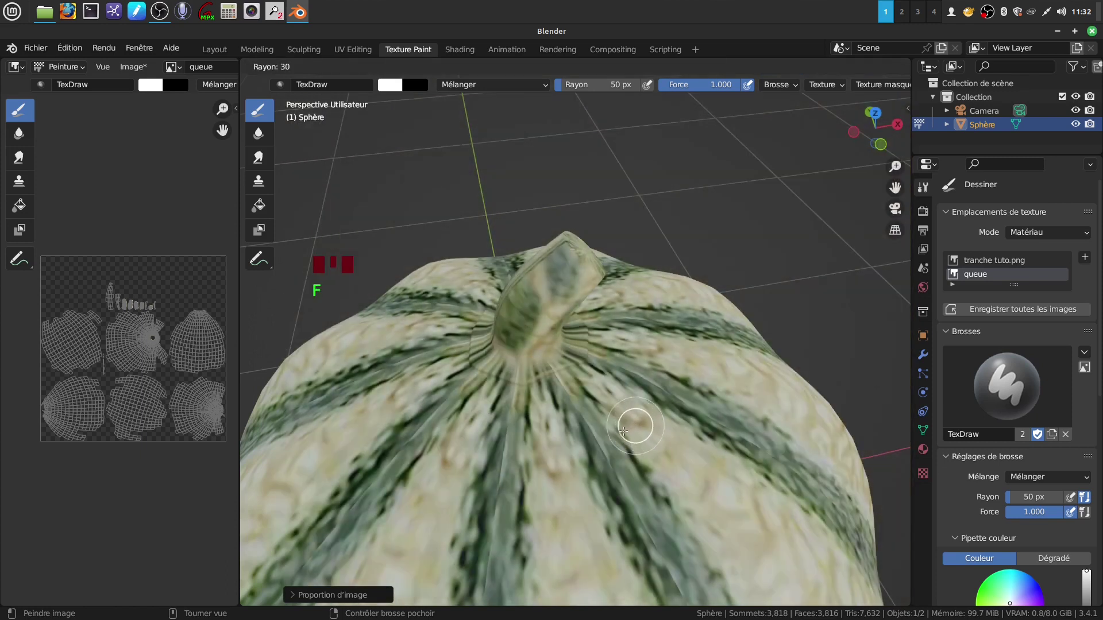
key(f)
drag(485, 353, 483, 340)
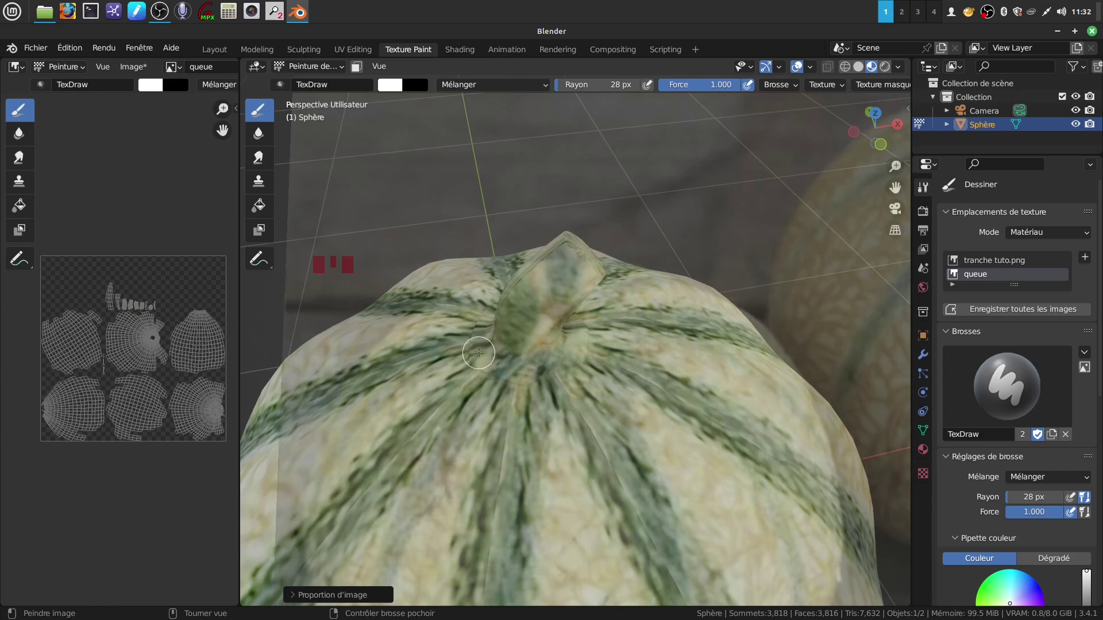
drag(575, 383, 804, 303)
drag(804, 304, 753, 311)
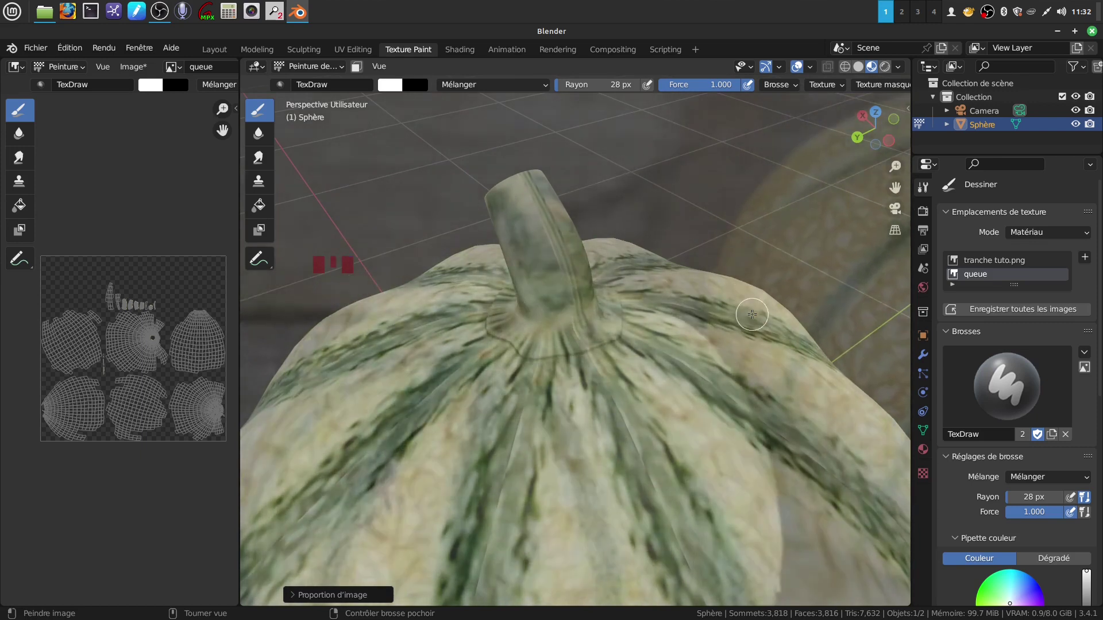
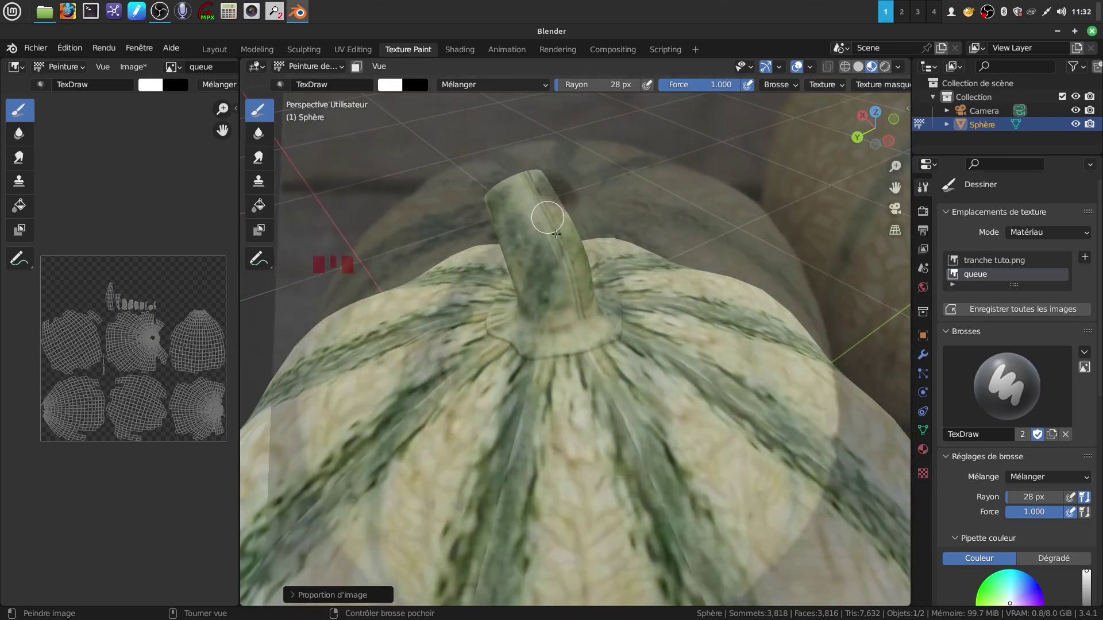
Paint more melon skin over the top so stripes converge at the stem
drag(625, 325, 657, 412)
drag(657, 412, 539, 382)
drag(540, 382, 607, 380)
drag(607, 380, 661, 406)
drag(661, 406, 587, 434)
drag(587, 435, 459, 414)
drag(458, 414, 529, 396)
drag(529, 397, 556, 350)
drag(556, 350, 493, 282)
drag(493, 282, 472, 266)
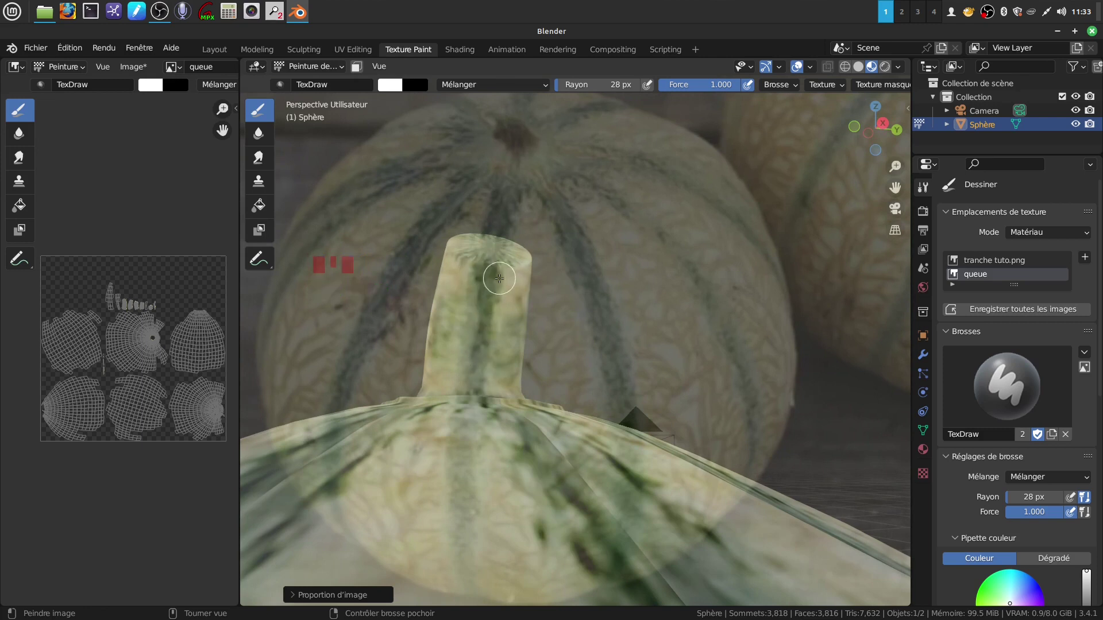
Paint melon texture onto the top close to the stem
drag(517, 319, 504, 299)
drag(504, 299, 532, 296)
drag(532, 296, 660, 277)
drag(660, 278, 620, 323)
drag(620, 323, 687, 291)
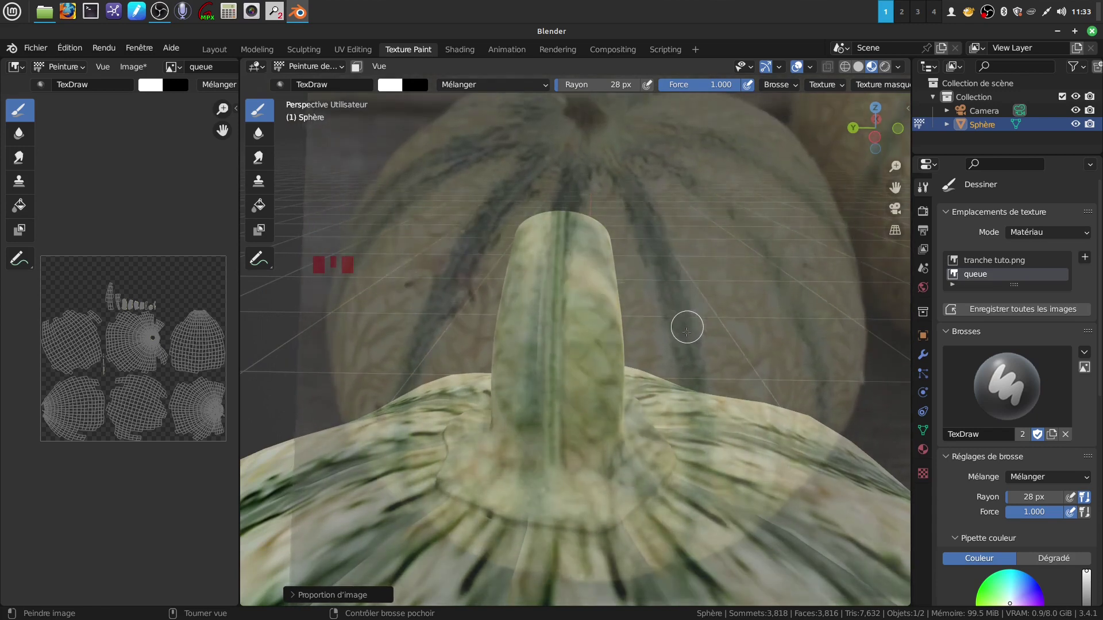
Paint the ring around the stem collar and touch up the nearby stripes
drag(563, 225, 568, 391)
drag(568, 391, 551, 423)
drag(551, 423, 602, 391)
drag(602, 390, 565, 247)
drag(566, 247, 593, 268)
drag(593, 268, 564, 255)
drag(565, 254, 575, 375)
drag(574, 375, 580, 349)
drag(580, 349, 604, 371)
drag(605, 370, 587, 344)
drag(588, 344, 550, 269)
drag(551, 269, 586, 320)
drag(586, 320, 548, 228)
drag(548, 229, 615, 236)
drag(615, 237, 581, 372)
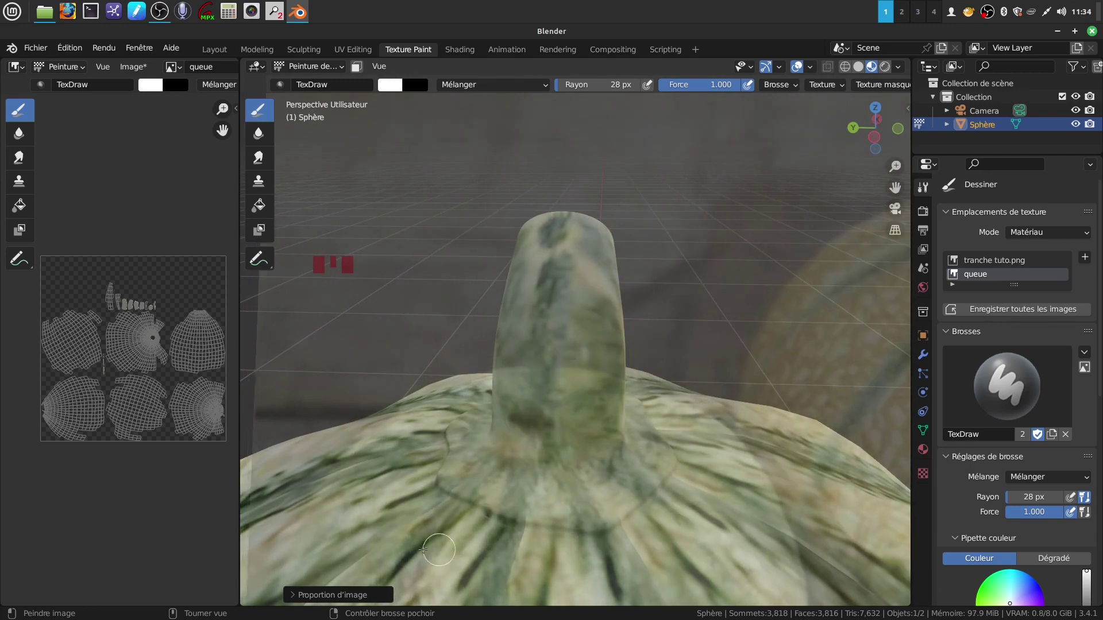
drag(504, 451, 573, 450)
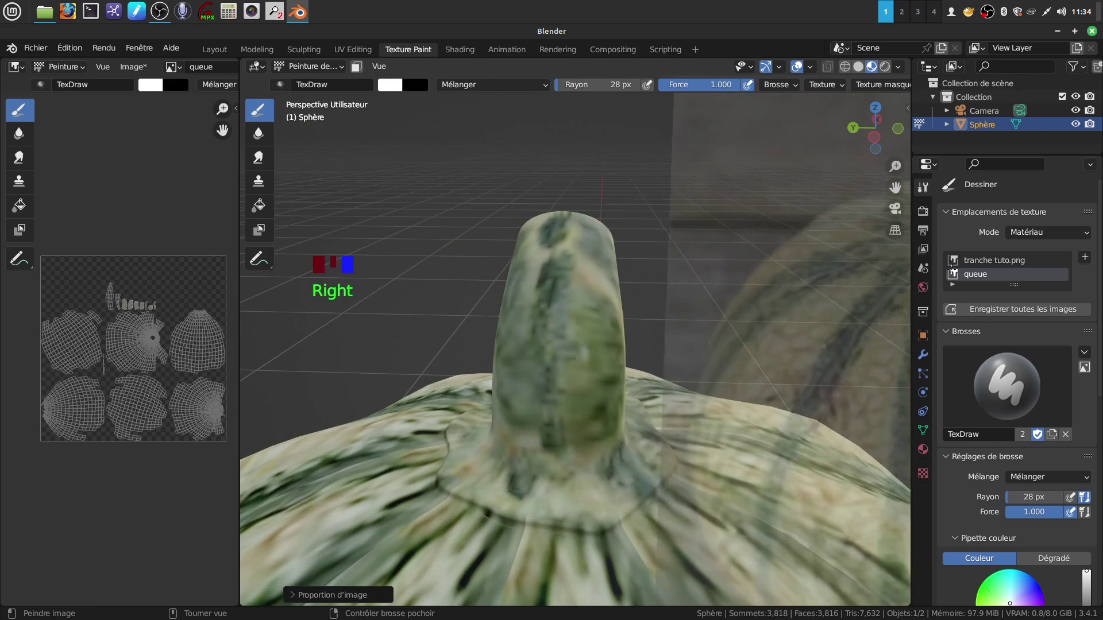
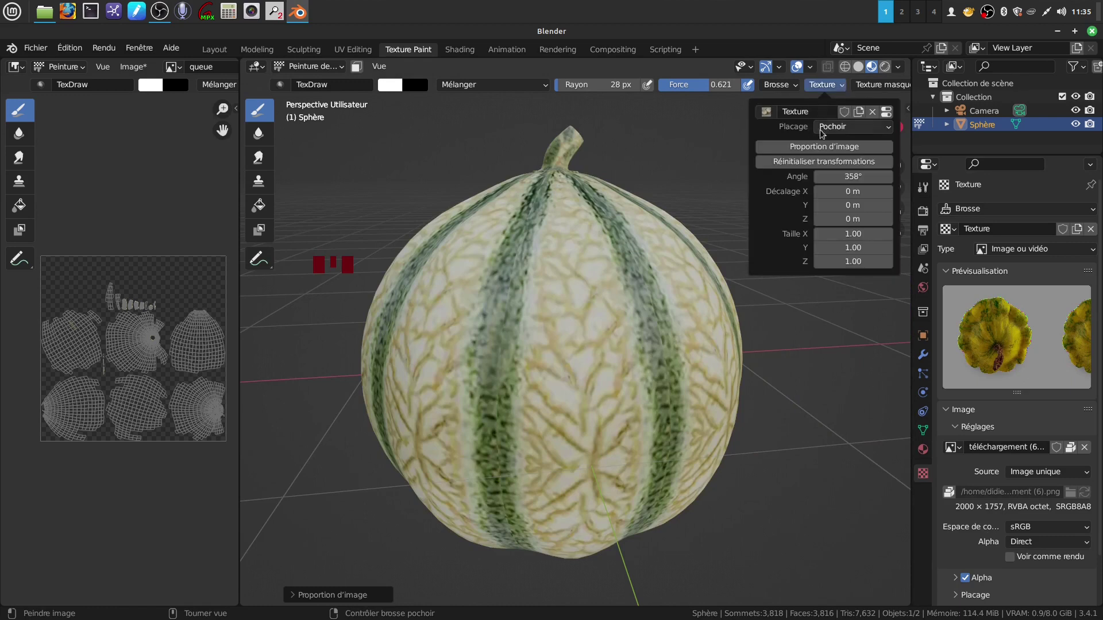
Position, resize and align the melon photo stencil to cover the sphere
drag(821, 149, 786, 360)
drag(786, 360, 710, 331)
drag(709, 318, 466, 135)
Enlarge the paint brush radius to 135 px
key(f)
key(f)
key(f)
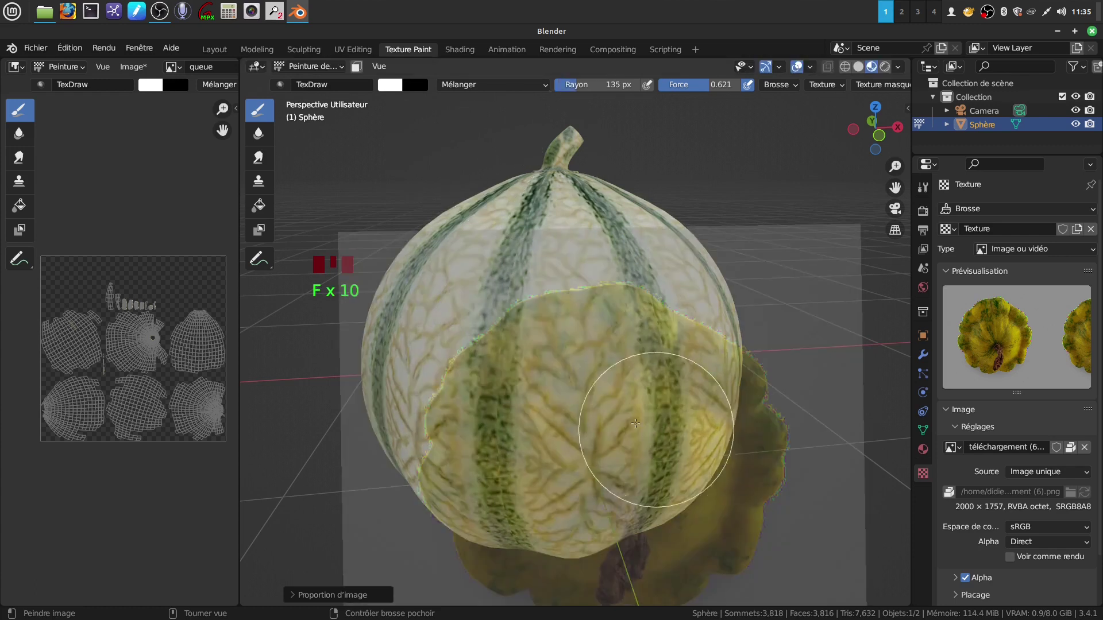
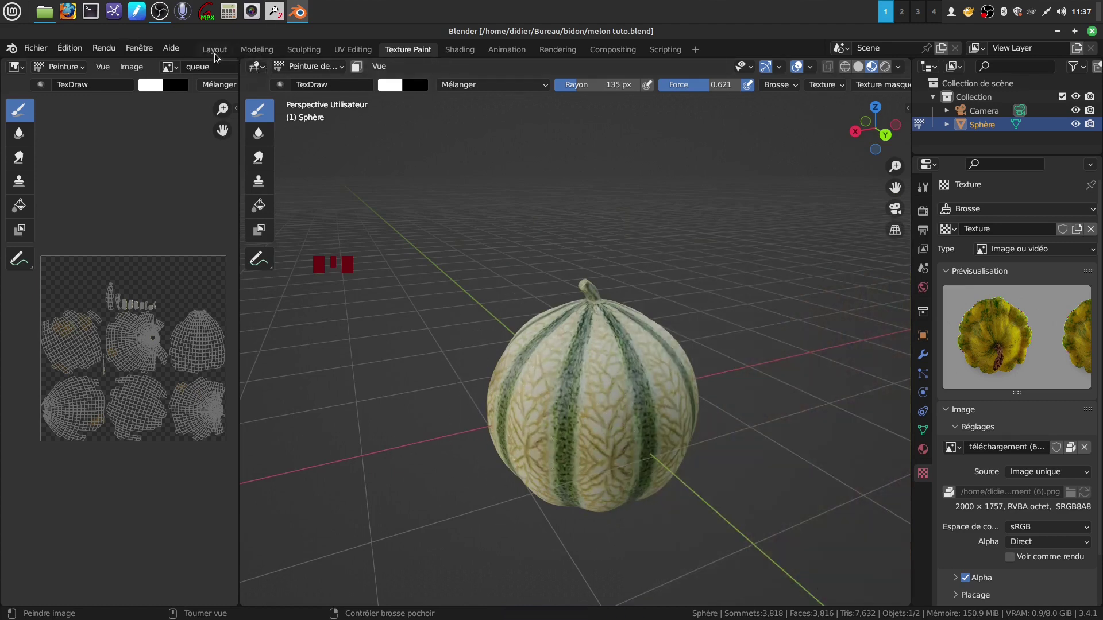
Return to the Layout workspace and orbit the painted melon from several sides, ending below it
click(216, 54)
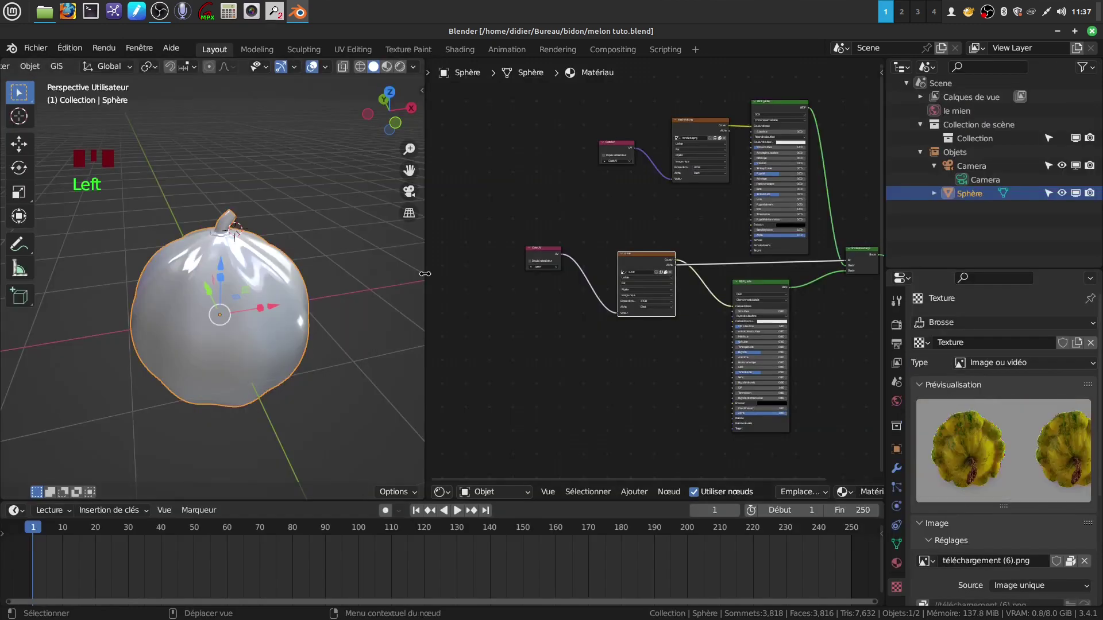
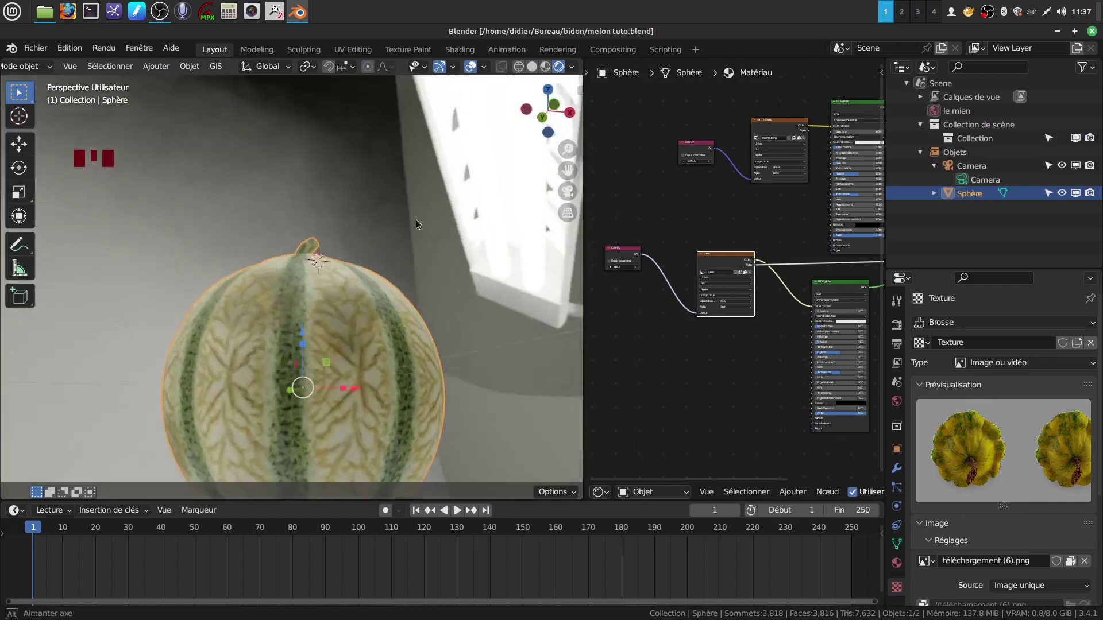
drag(441, 260, 425, 313)
scroll(down, 3)
drag(357, 346, 214, 392)
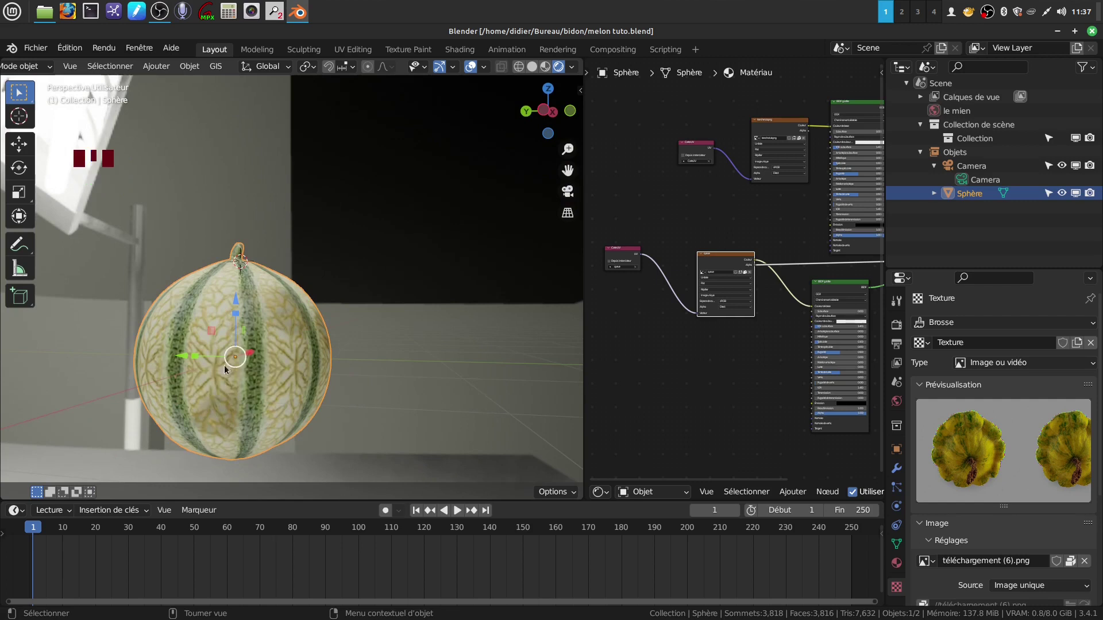
drag(212, 327, 34, 310)
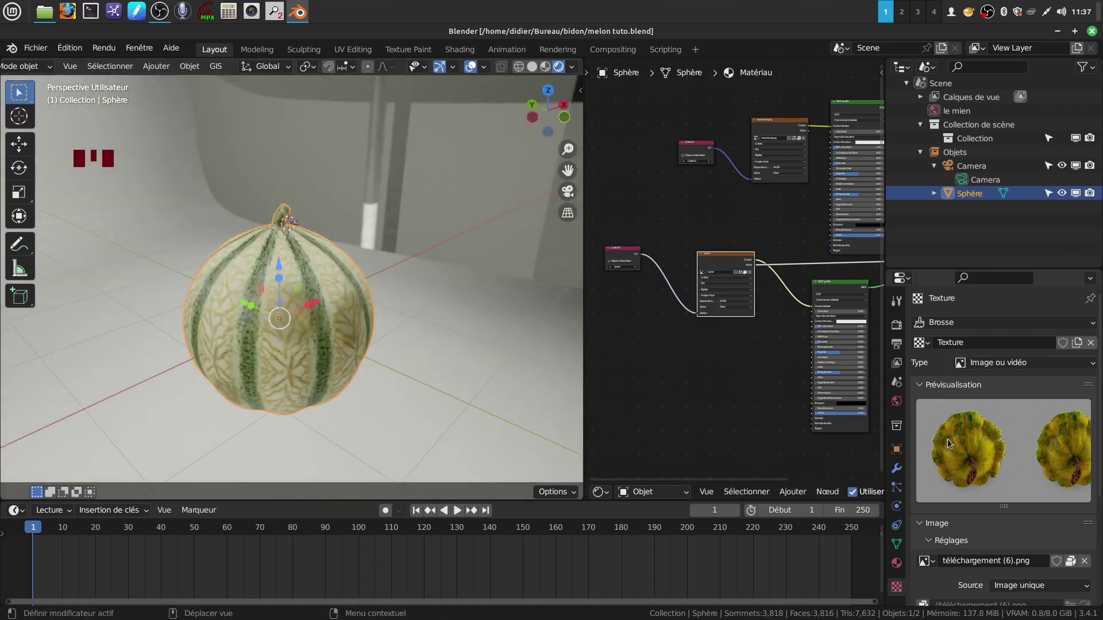
Orbit the view down beneath the melon, showing the floor grid under it
drag(294, 272, 227, 292)
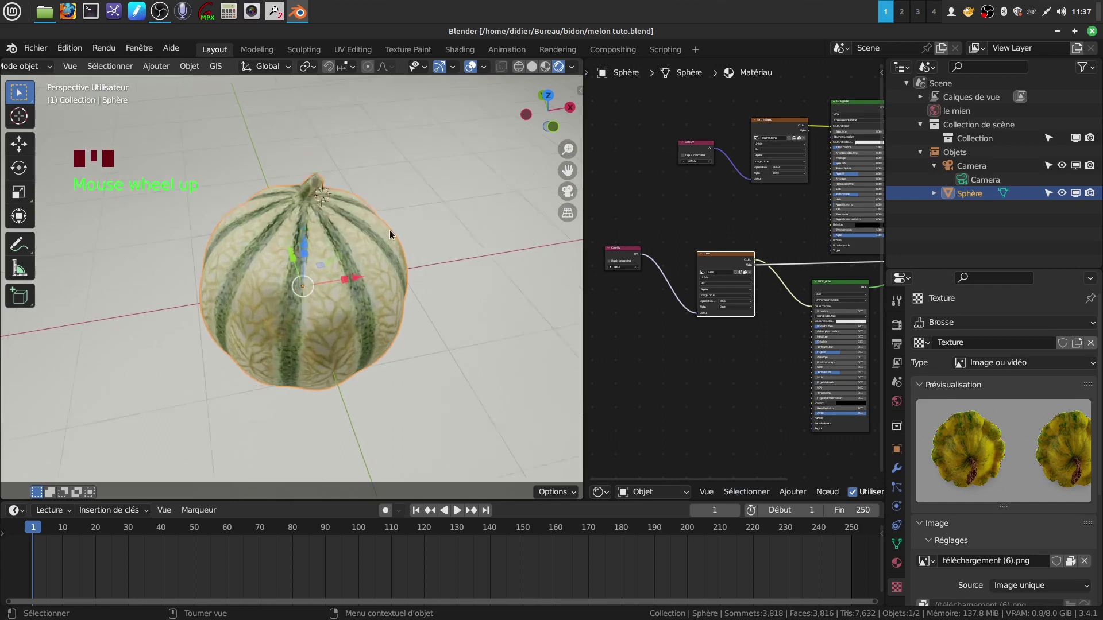
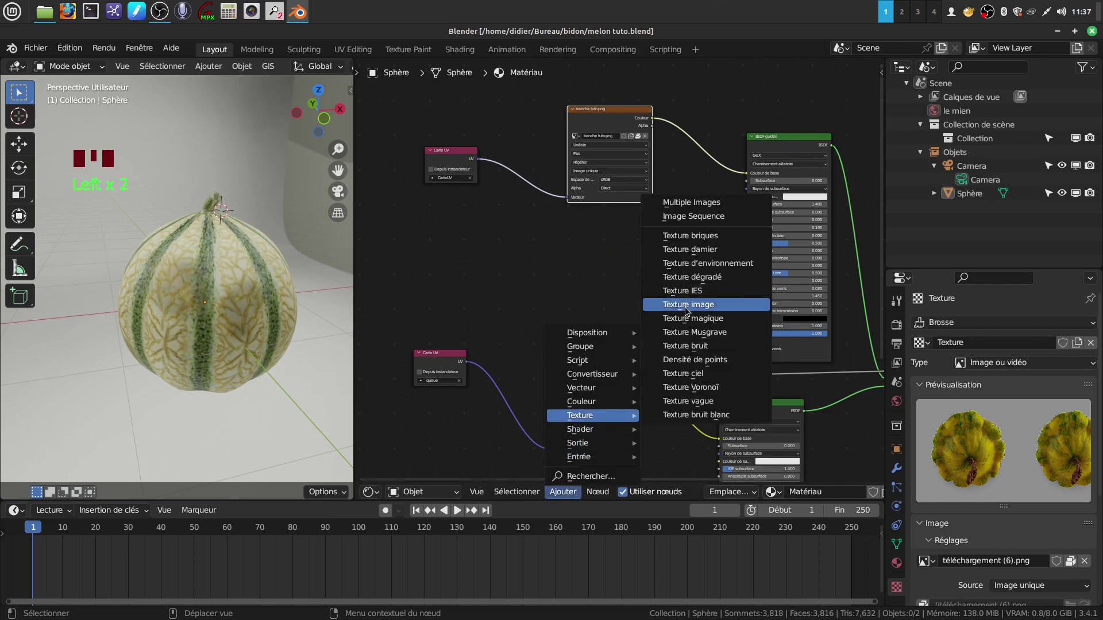
Place the new Image Texture node and arrange it beside the Normal Map and Principled BSDF nodes
drag(690, 309, 710, 448)
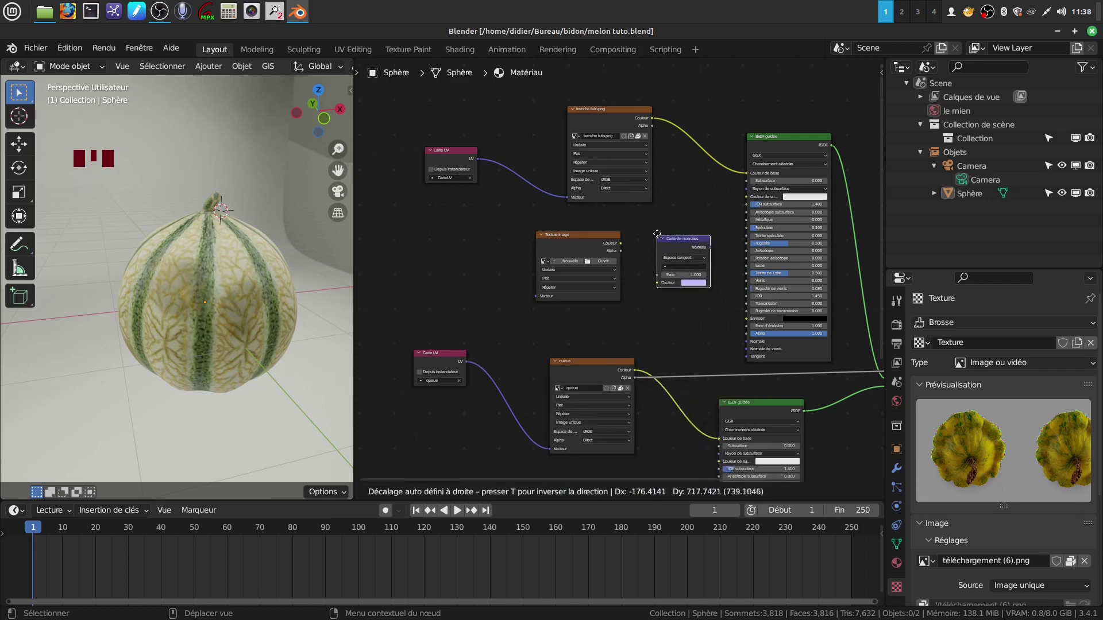
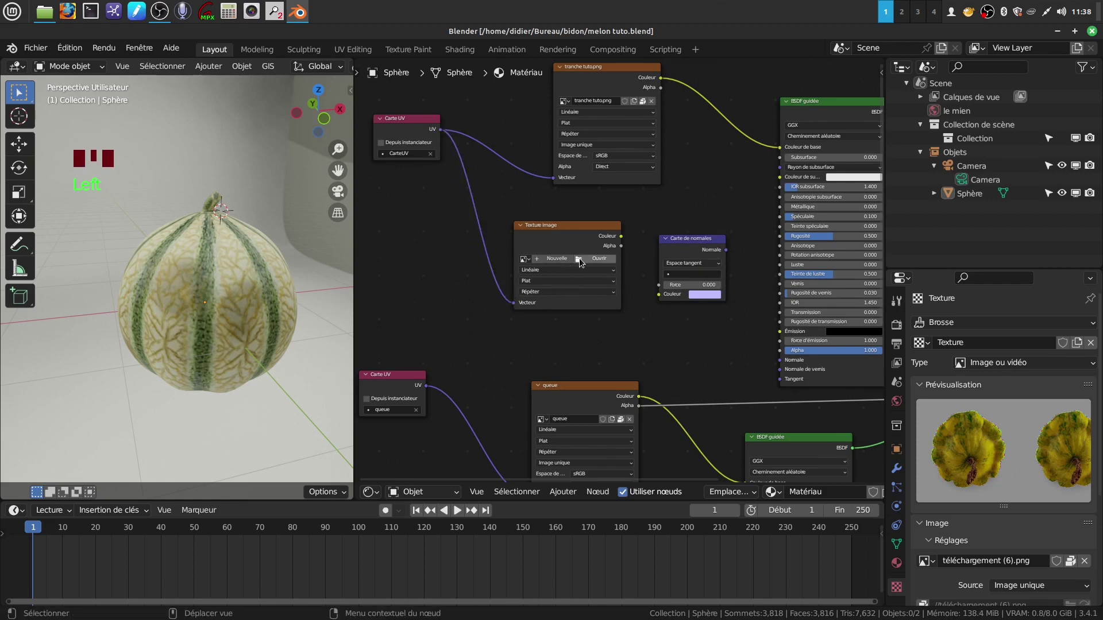
drag(584, 261, 833, 541)
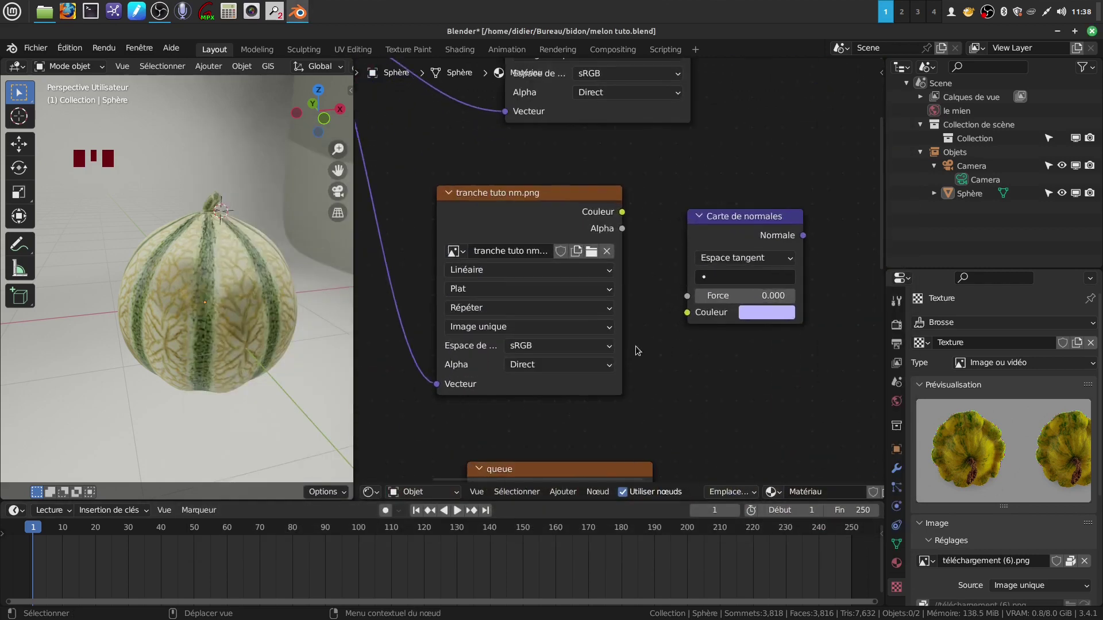
drag(606, 420, 722, 320)
drag(660, 243, 699, 411)
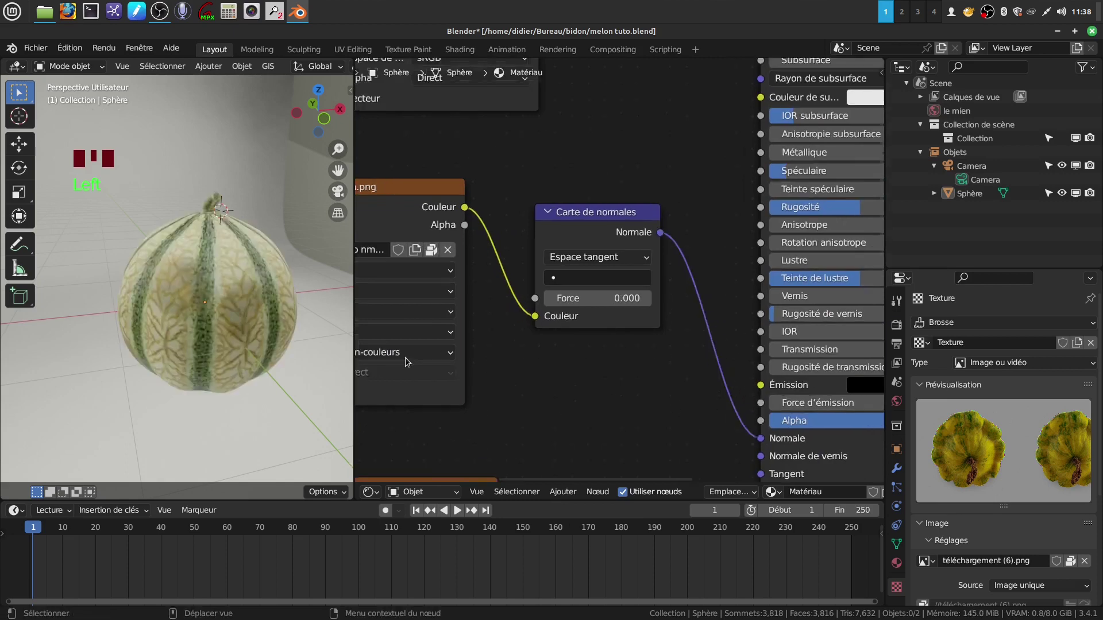
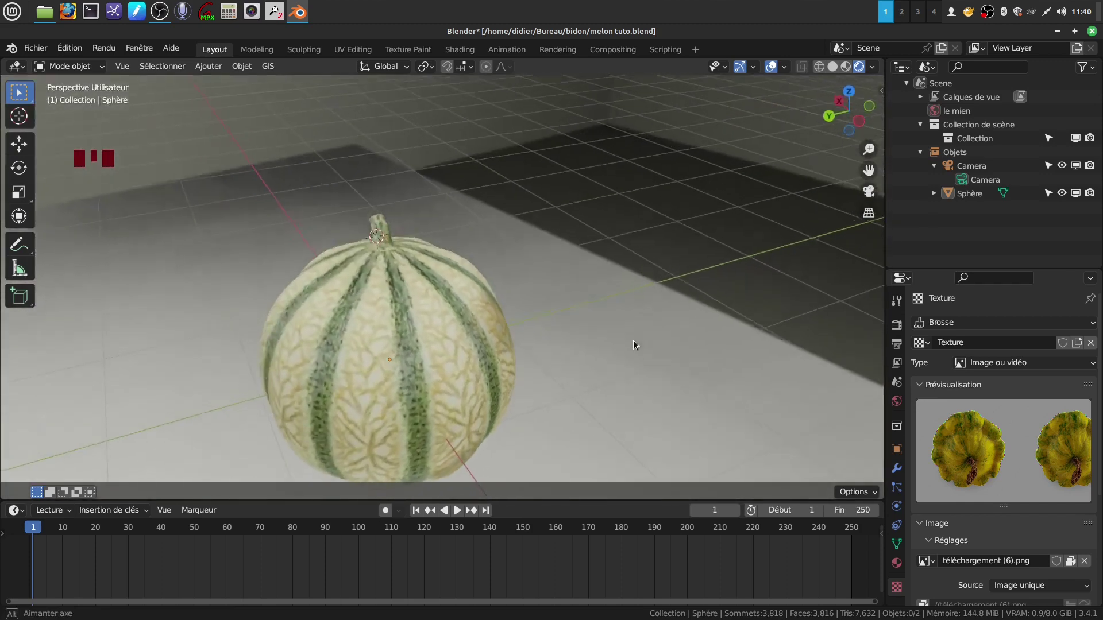
scroll(up, 3)
scroll(up, 3)
drag(488, 332, 498, 321)
scroll(down, 3)
scroll(down, 3)
scroll(down, 3)
scroll(up, 3)
drag(477, 322, 520, 347)
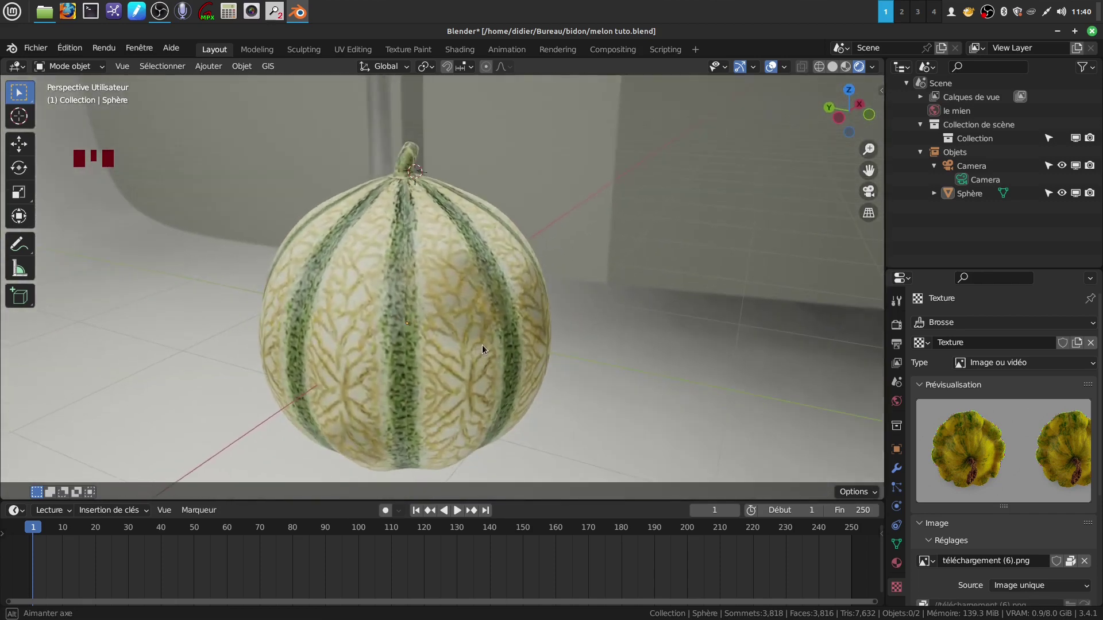
scroll(down, 3)
drag(467, 312, 632, 383)
scroll(up, 3)
drag(635, 370, 692, 283)
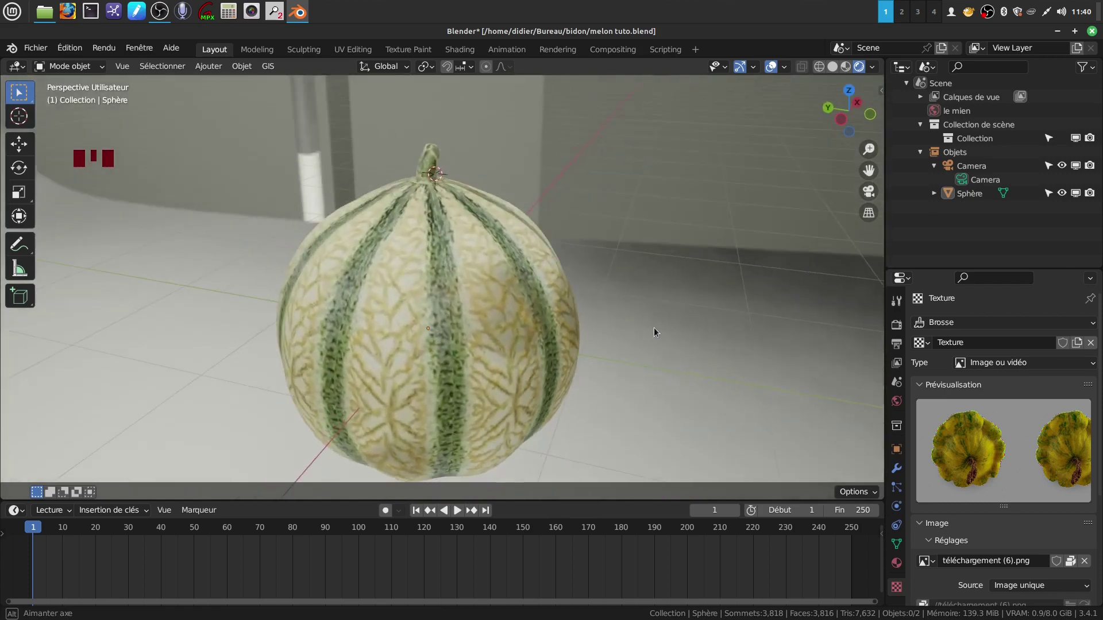
scroll(down, 3)
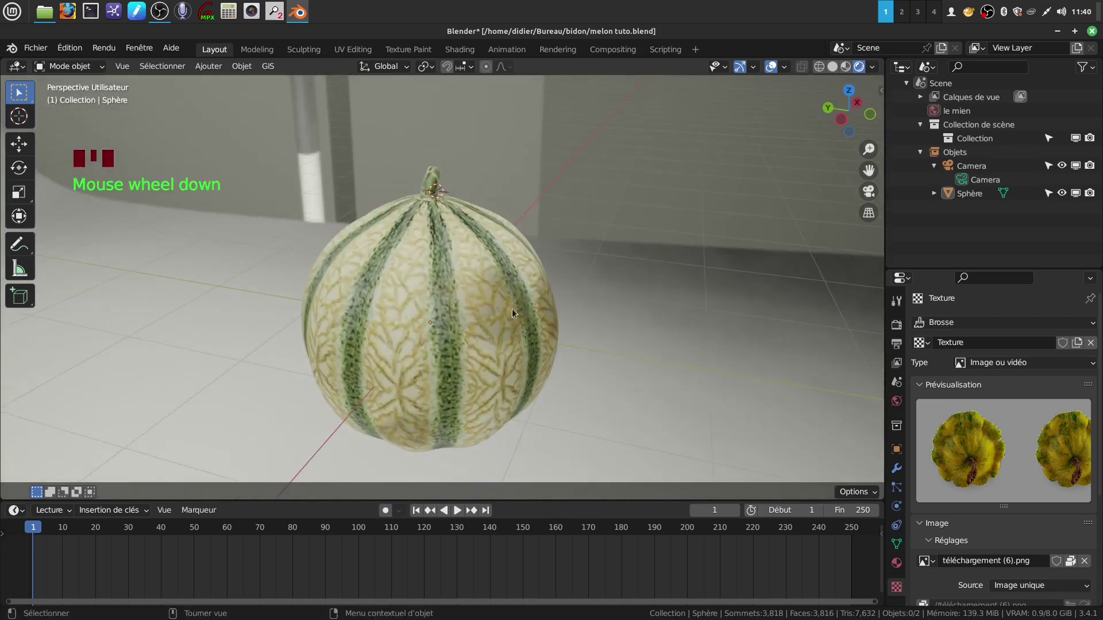